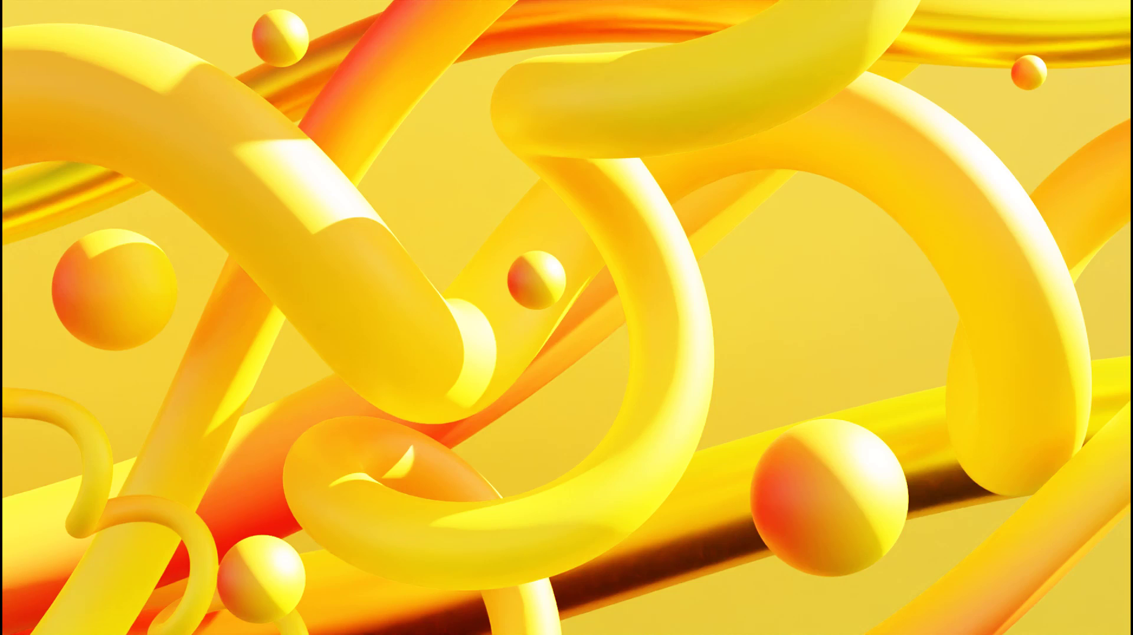
Step: Add a mesh Circle at the 3D cursor in the fresh scene
click(533, 289)
key(shift+a)
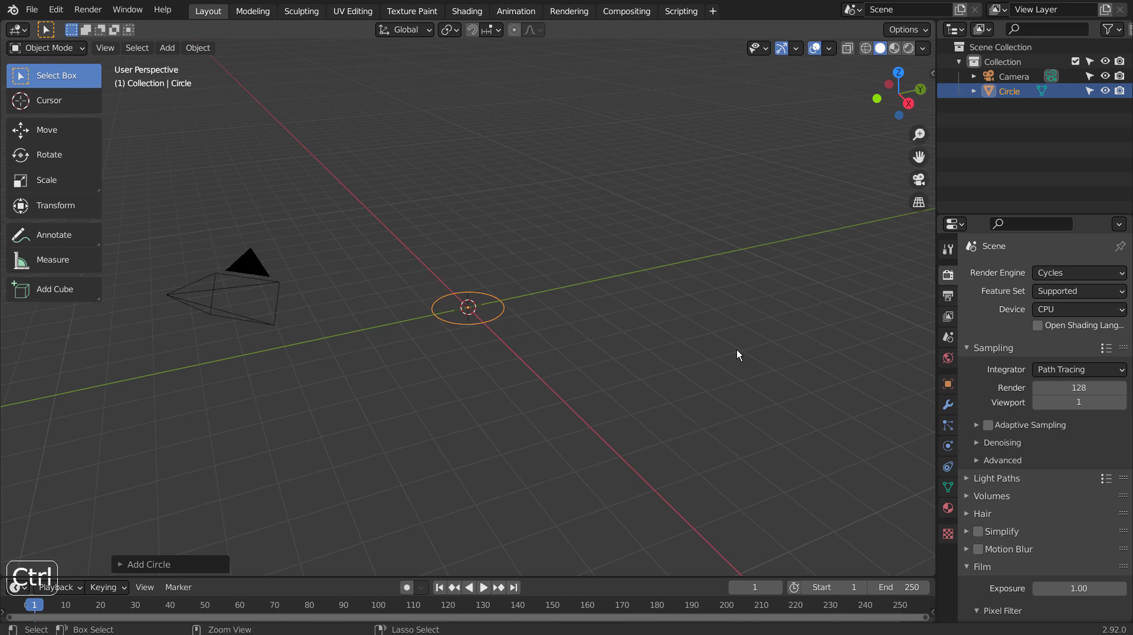
Step: Give the circle a Subdivision Surface modifier and start adding another modifier
key(ctrl+3)
scroll(up, 3)
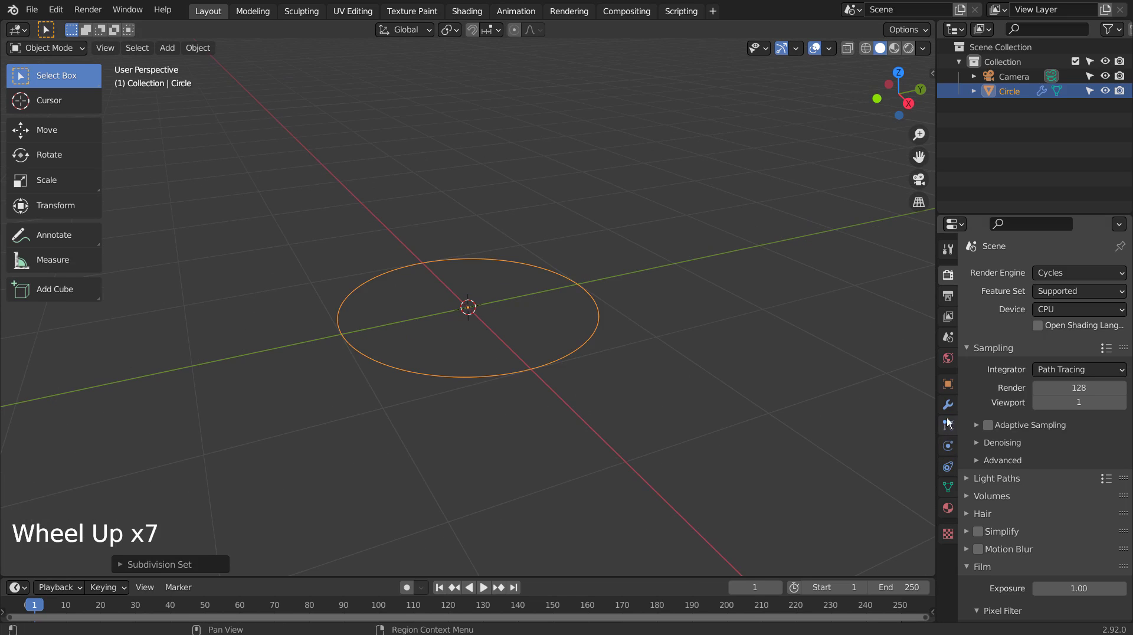
click(950, 409)
key(ctrl+z)
key(Tab)
click(1079, 278)
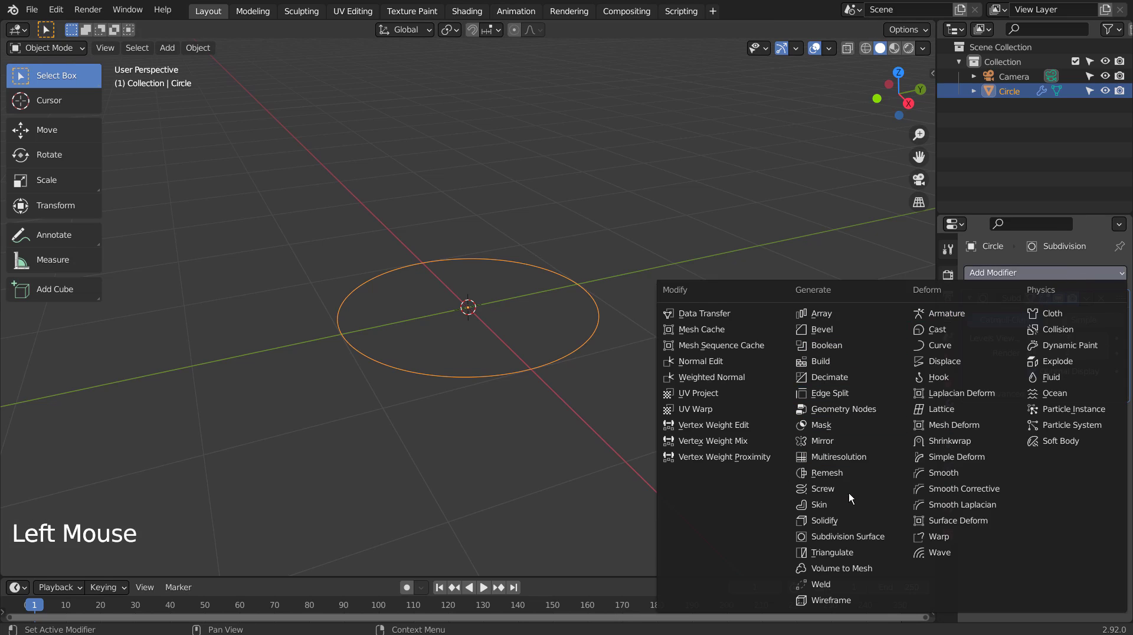
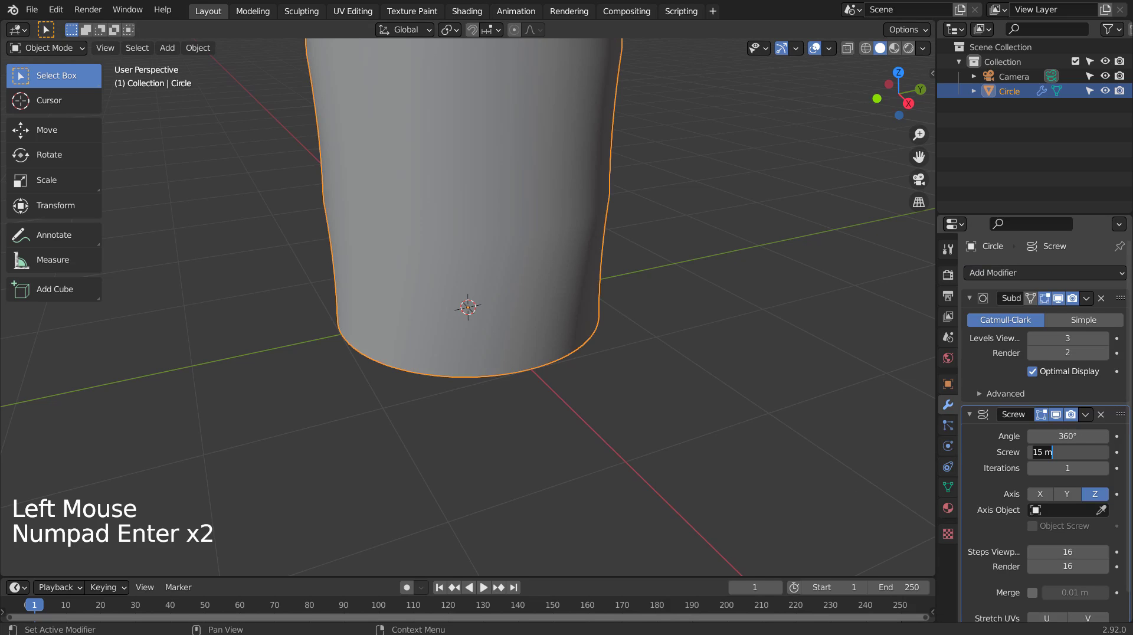
Step: Add a Screw modifier to the circle with a 15 m screw rise
scroll(down, 3)
scroll(up, 3)
click(461, 253)
scroll(up, 3)
Step: Shift the circle's vertices off-centre in top view so the screw winds into a tube, shown in quad view
key(KP_7)
key(Tab)
key(g)
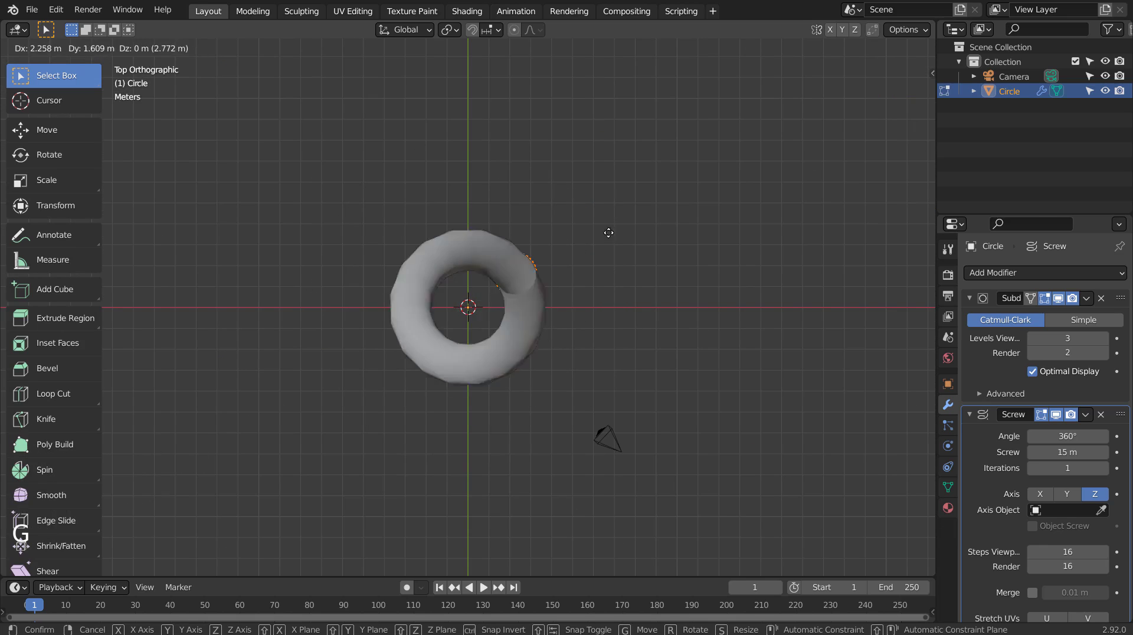
key(ctrl+alt+q)
key(g)
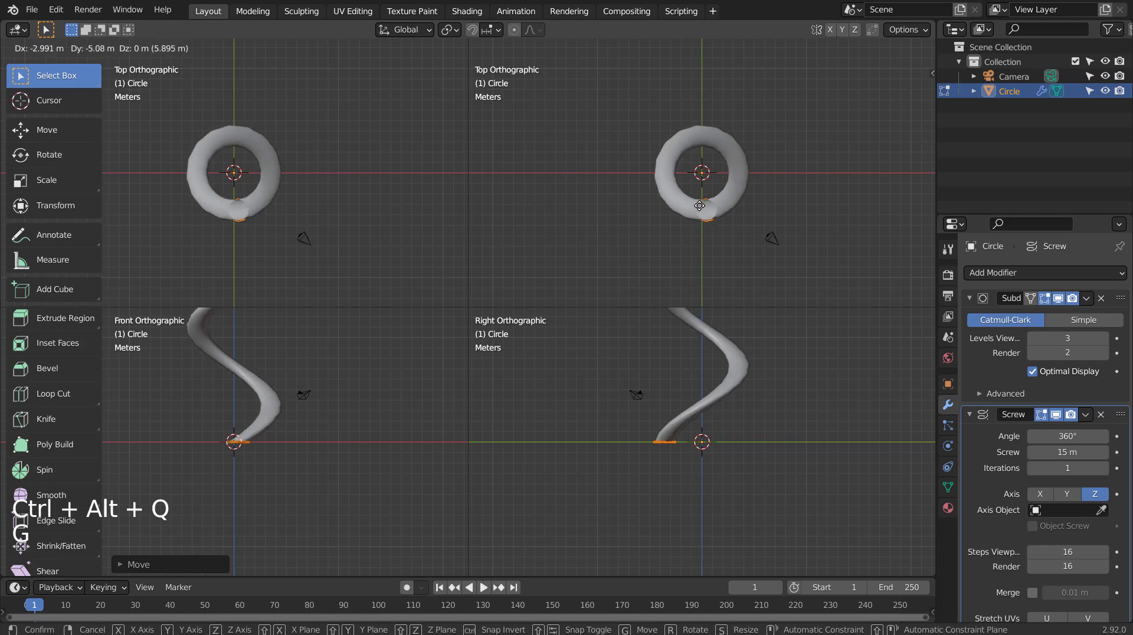
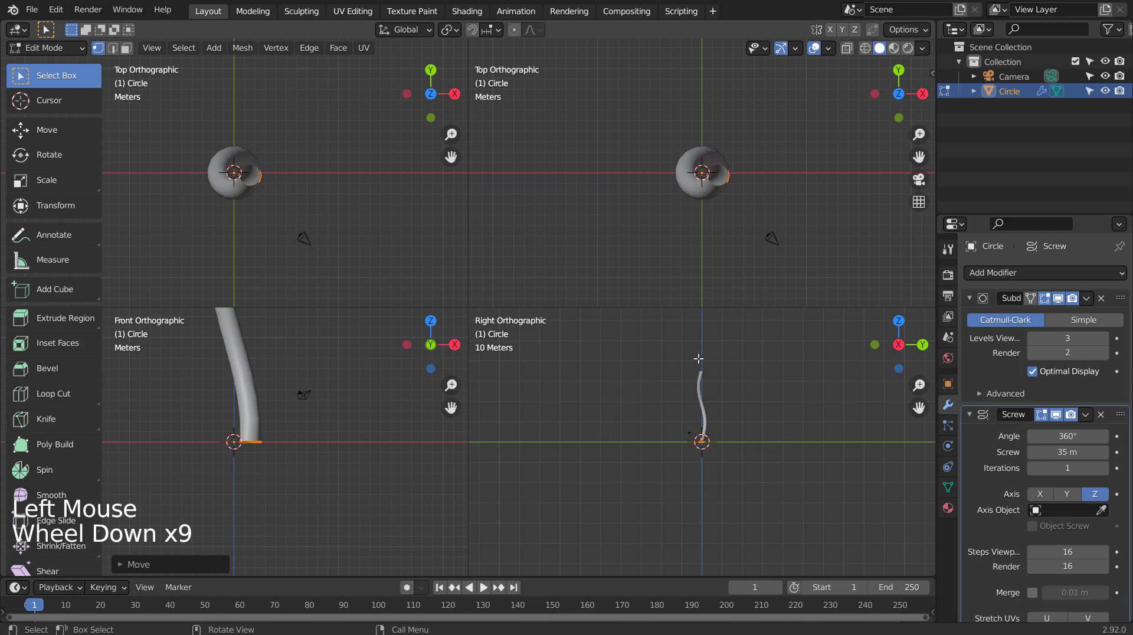
Step: Raise the Screw rise to 35 m and return to a single viewport
scroll(up, 3)
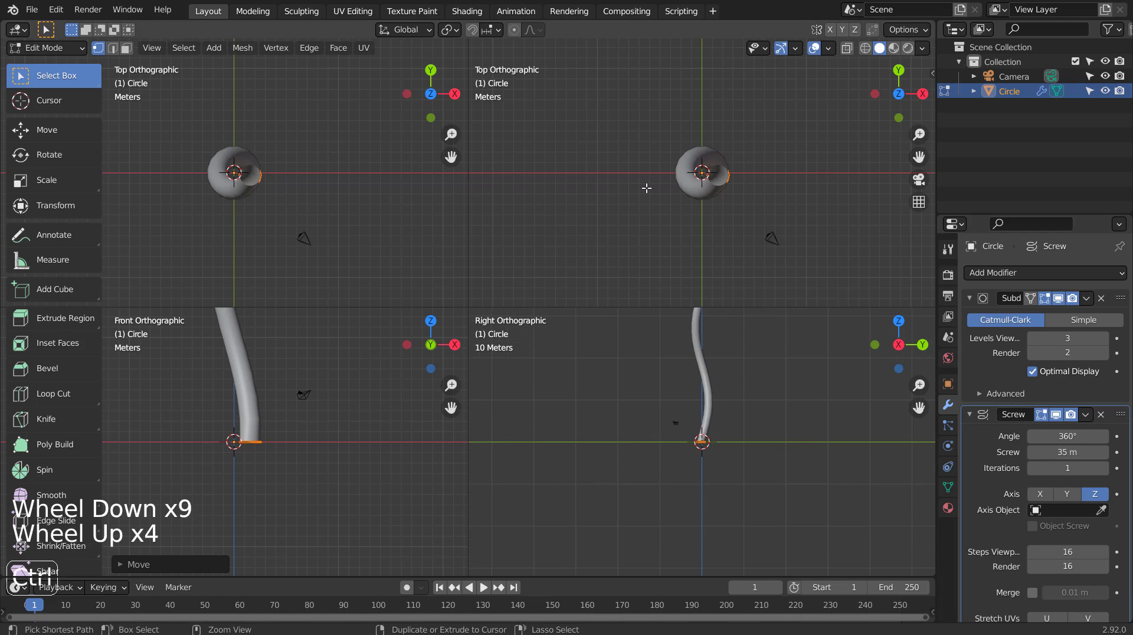
key(ctrl+space)
key(ctrl+space)
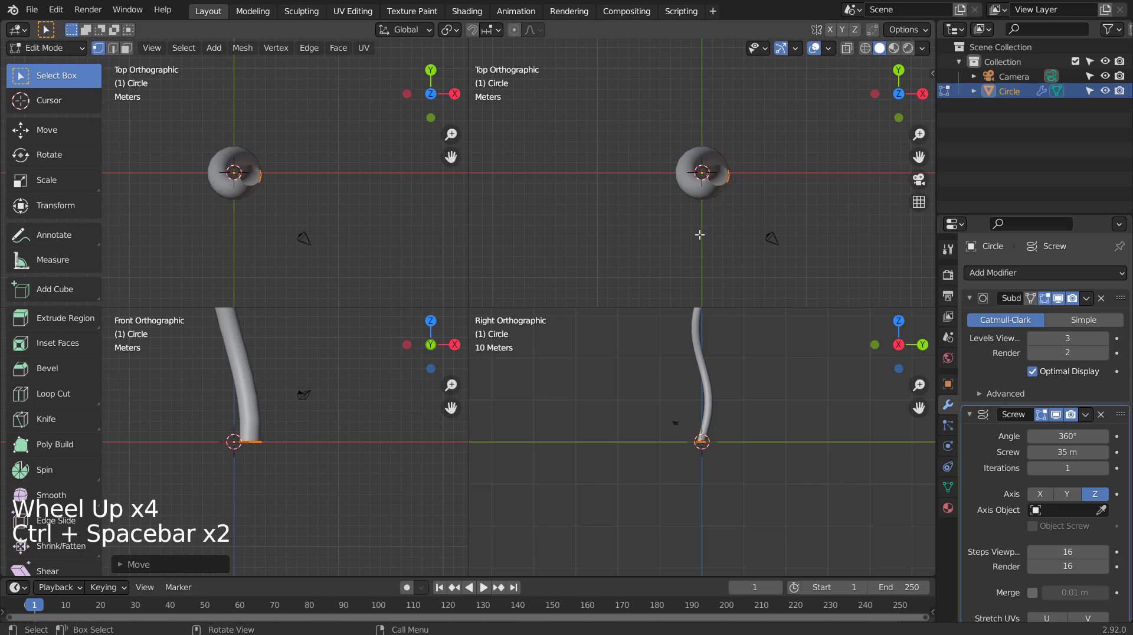
key(ctrl+alt+q)
Step: Orbit around the tall wavy column to inspect it from several sides and the front
middle_click(669, 387)
scroll(down, 3)
middle_click(600, 248)
middle_click(592, 327)
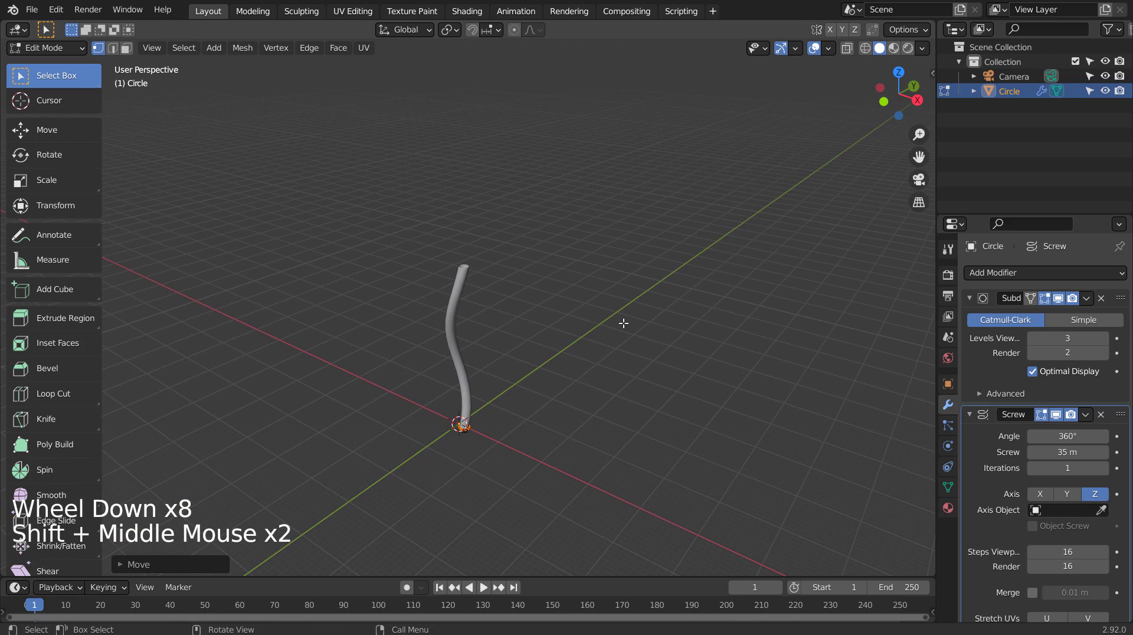
scroll(up, 3)
middle_click(515, 382)
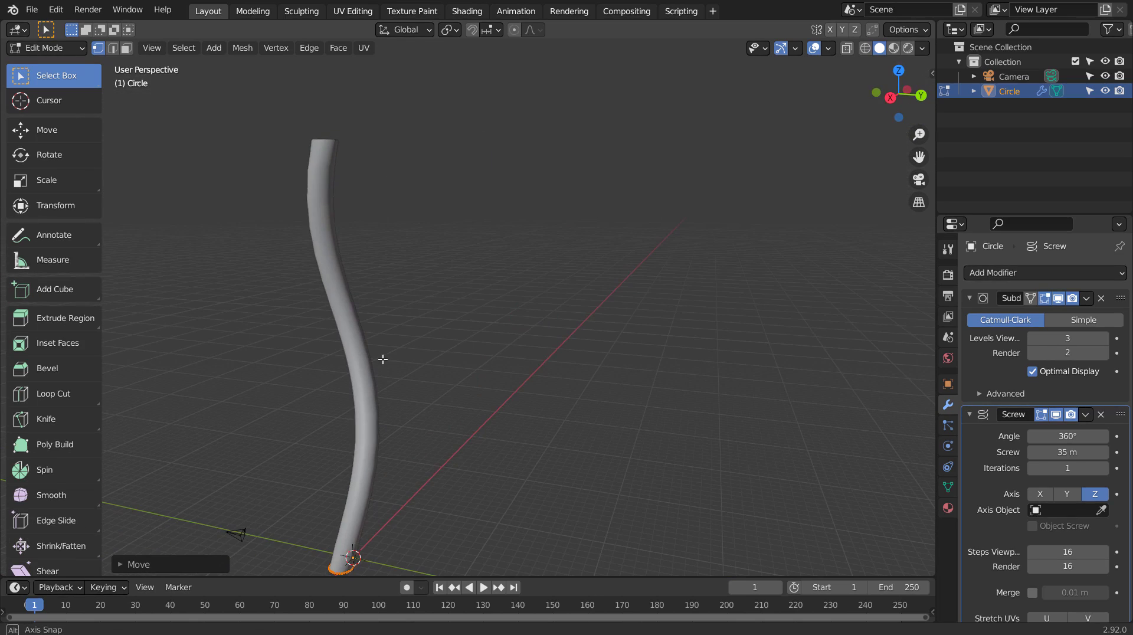
key(Tab)
middle_click(449, 441)
middle_click(475, 430)
middle_click(538, 422)
scroll(down, 3)
Step: Add an Archimedean spiral curve beside the column and expand its operator panel
click(584, 465)
key(KP_1)
key(shift+a)
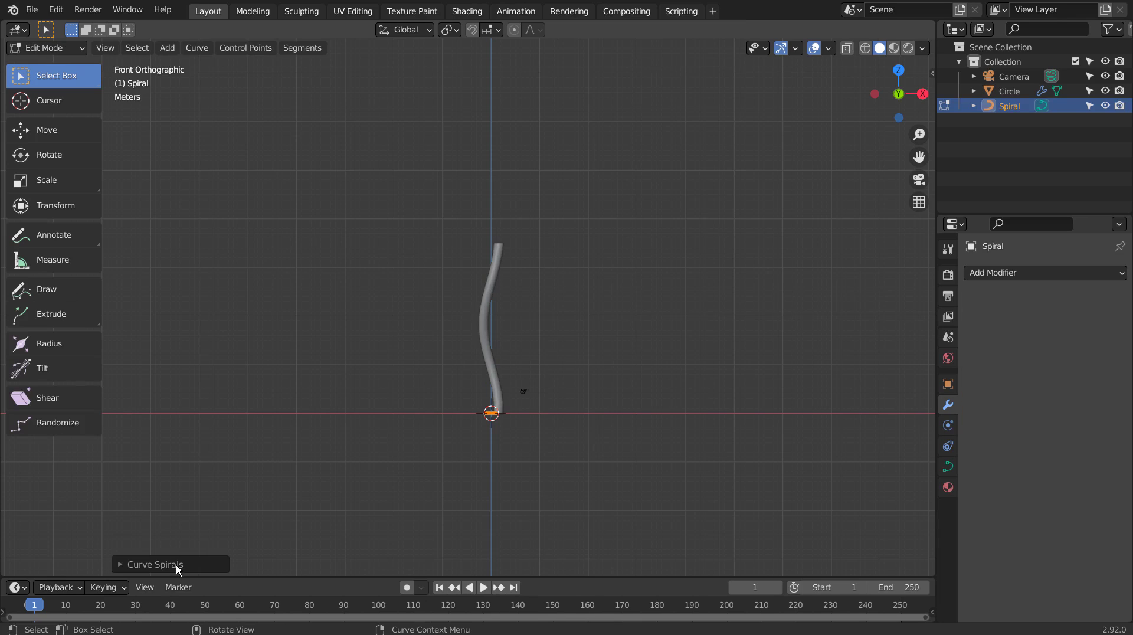
click(181, 569)
scroll(up, 3)
Step: Make the spiral 3D with 3 turns, height 2.79 and negative radius growth
middle_click(645, 436)
key(KP_Decimal)
scroll(down, 3)
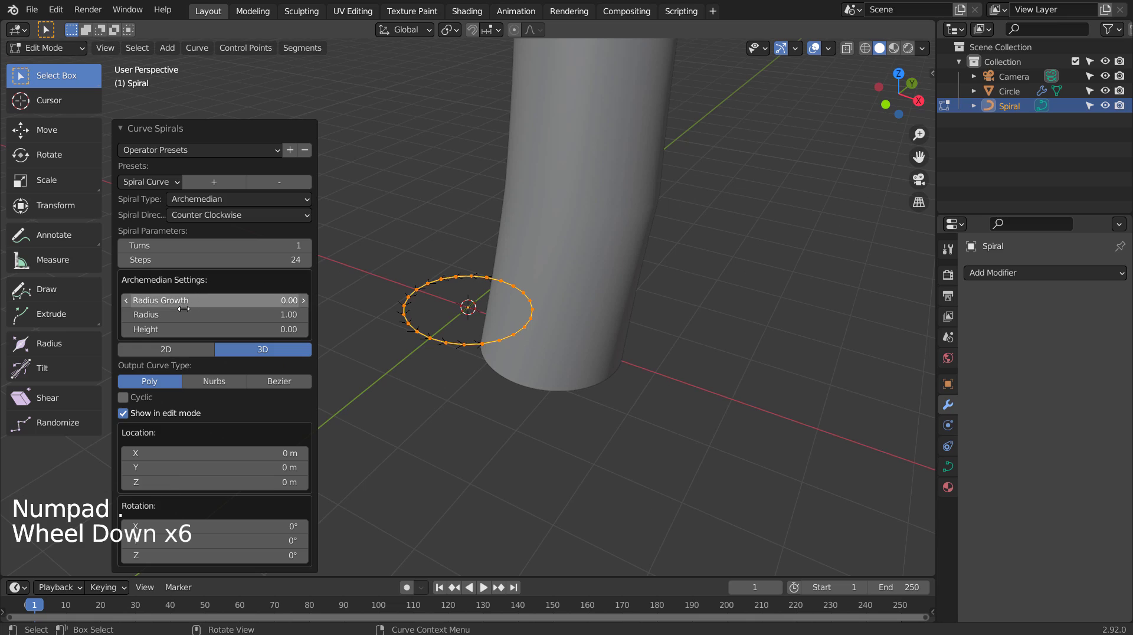
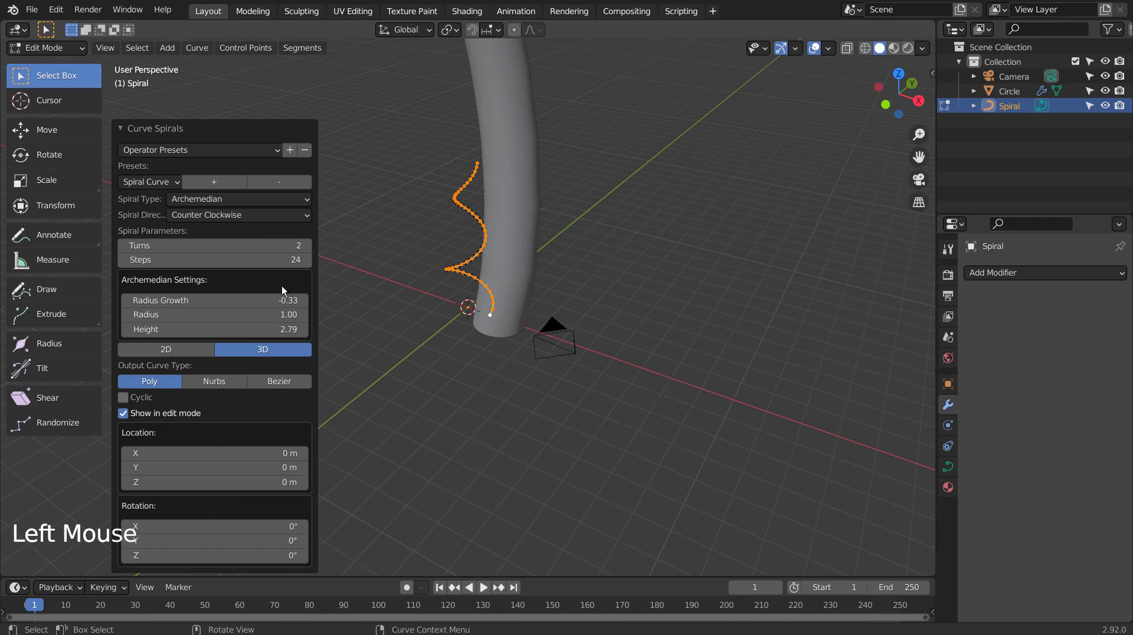
click(314, 247)
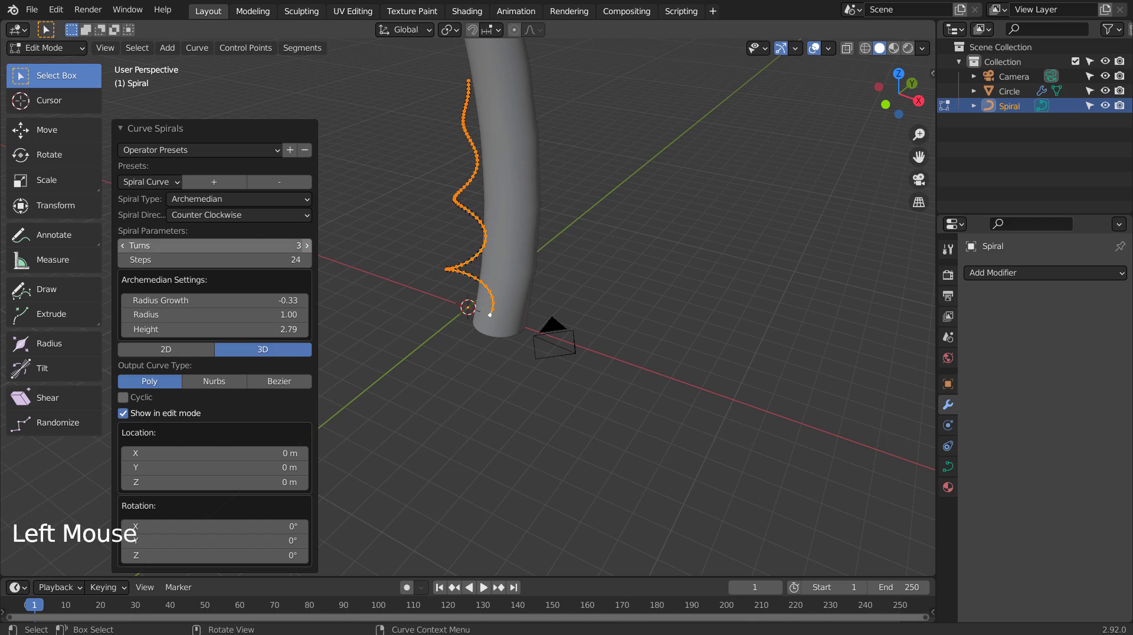
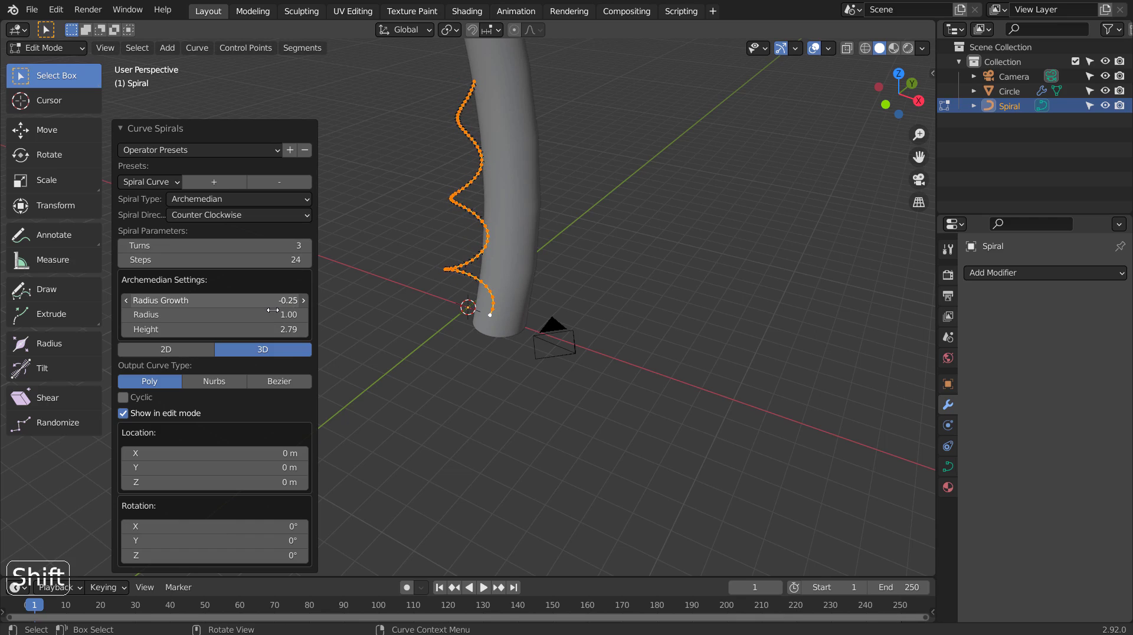
Step: Bevel the spiral to a 0.237 m round tube and scale it to coil around the column
key(Tab)
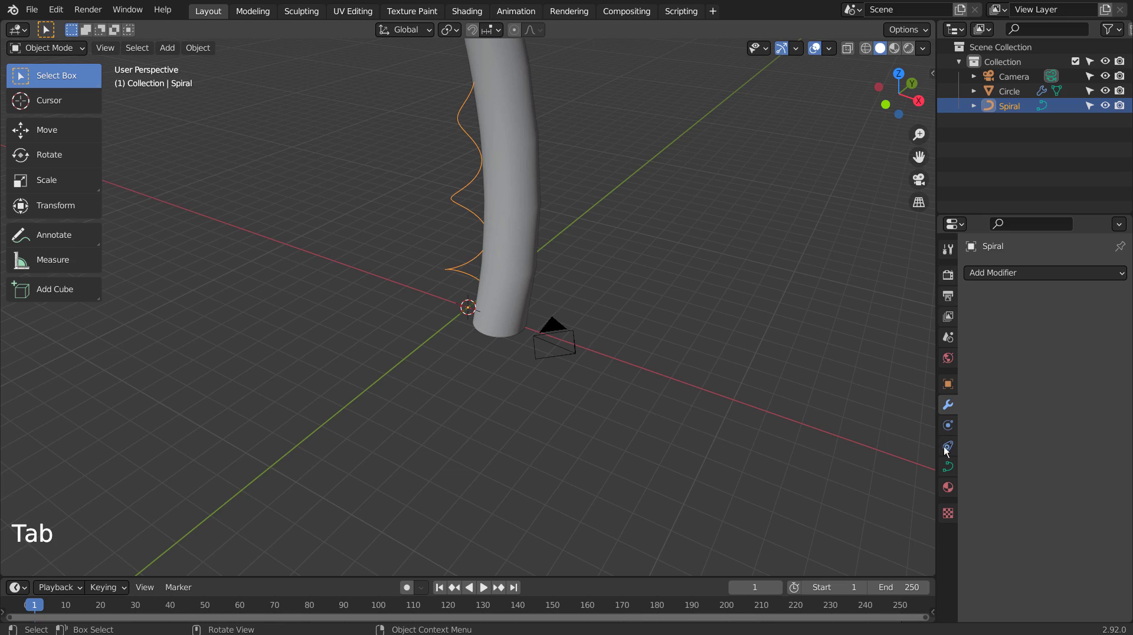
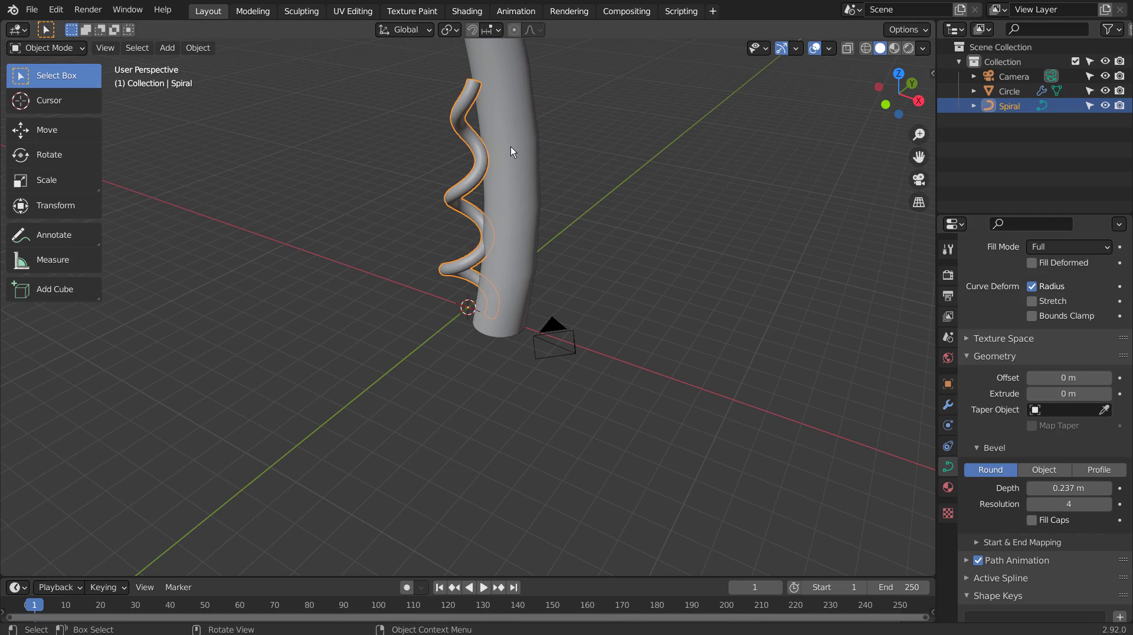
scroll(down, 3)
key(s)
middle_click(724, 250)
click(670, 267)
middle_click(644, 280)
middle_click(657, 266)
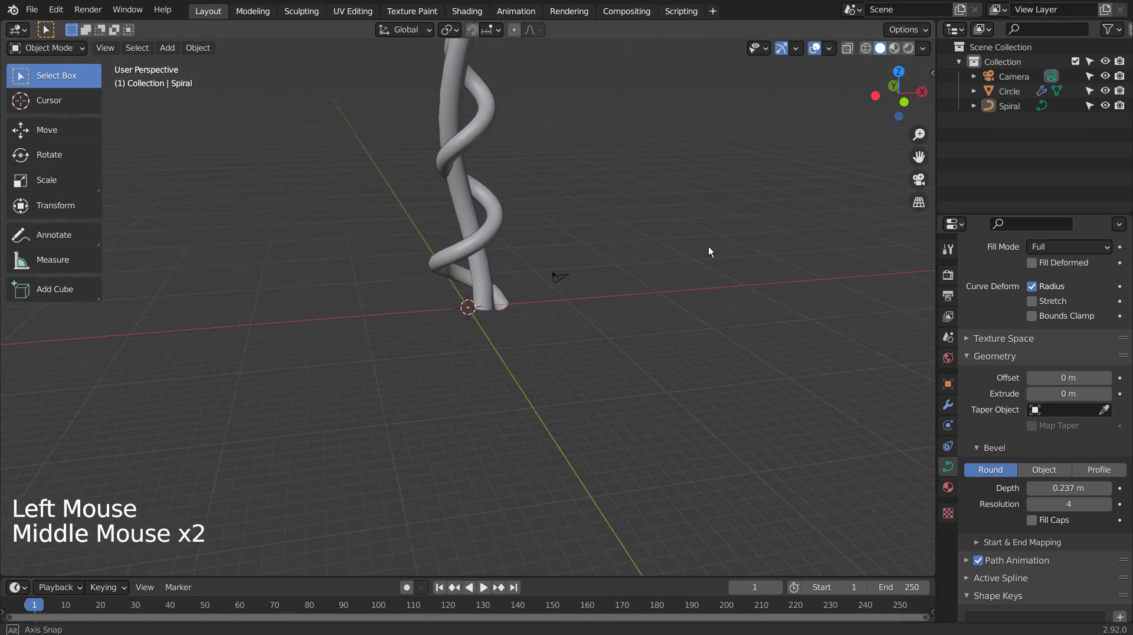
click(588, 275)
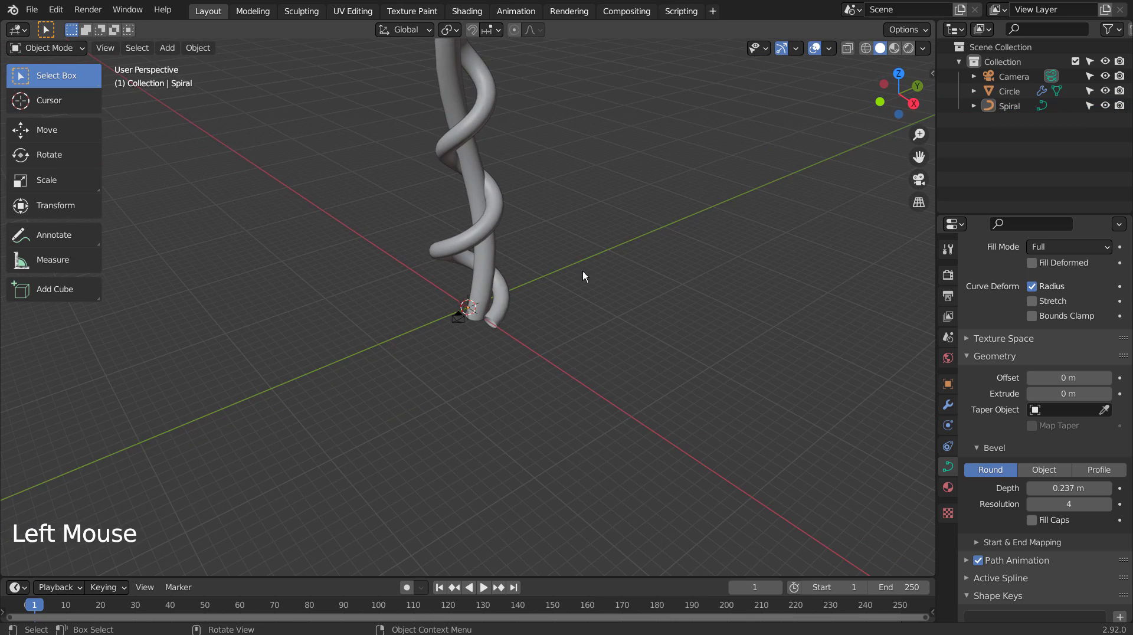
key(KP_1)
Step: Add a small smooth-shaded UV sphere and move it to the left of the column
click(588, 275)
key(shift+a)
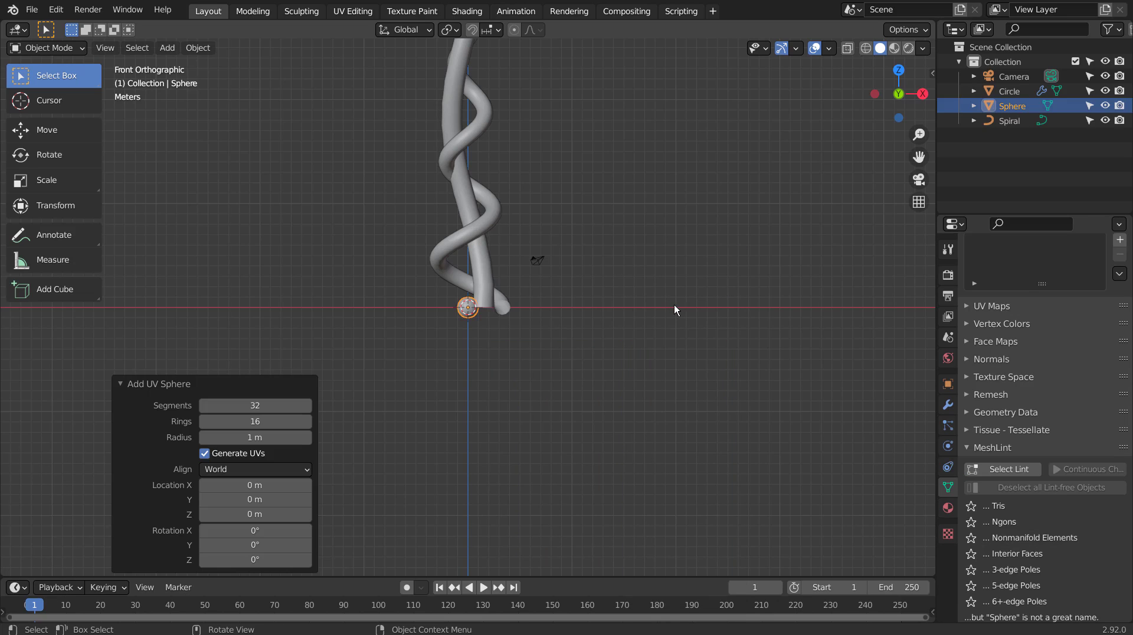
key(g)
key(ctrl+3)
key(KP_Decimal)
scroll(down, 3)
right_click(514, 317)
scroll(down, 3)
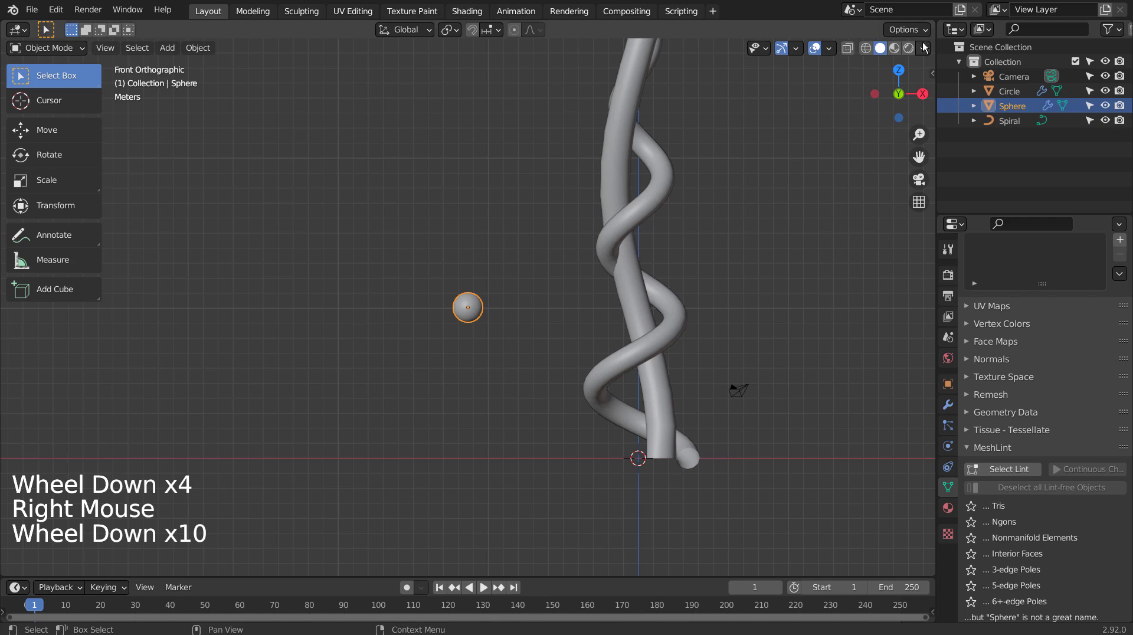
Step: Move the coiled spiral tube away to stand on its own right of the column
click(643, 205)
key(g)
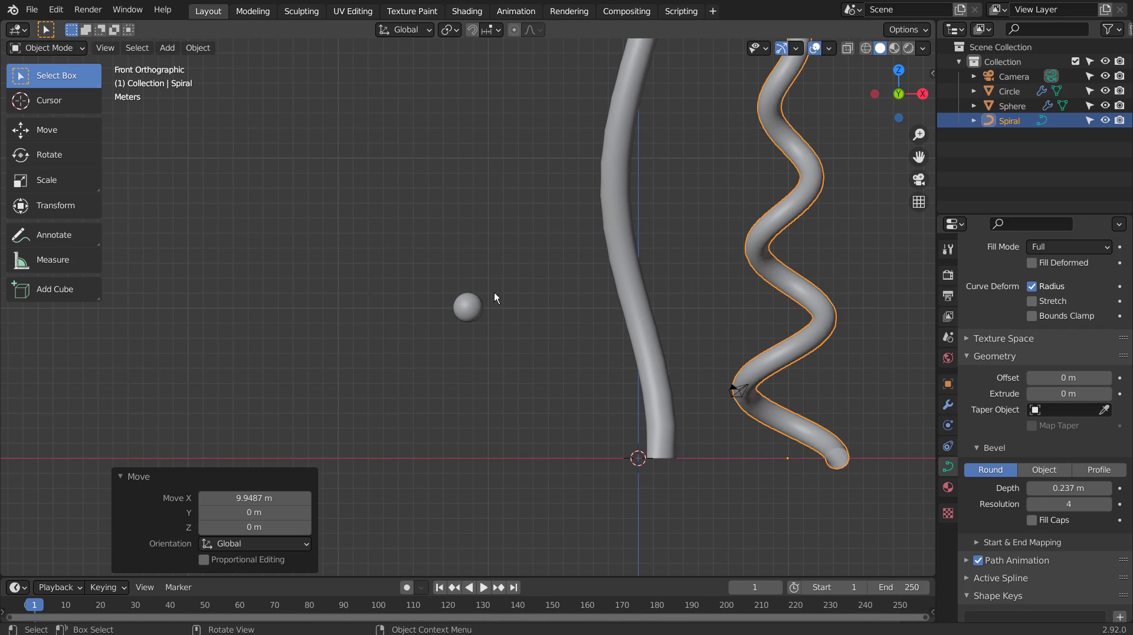
click(483, 309)
key(g)
scroll(up, 3)
scroll(down, 3)
click(824, 320)
middle_click(518, 364)
middle_click(365, 366)
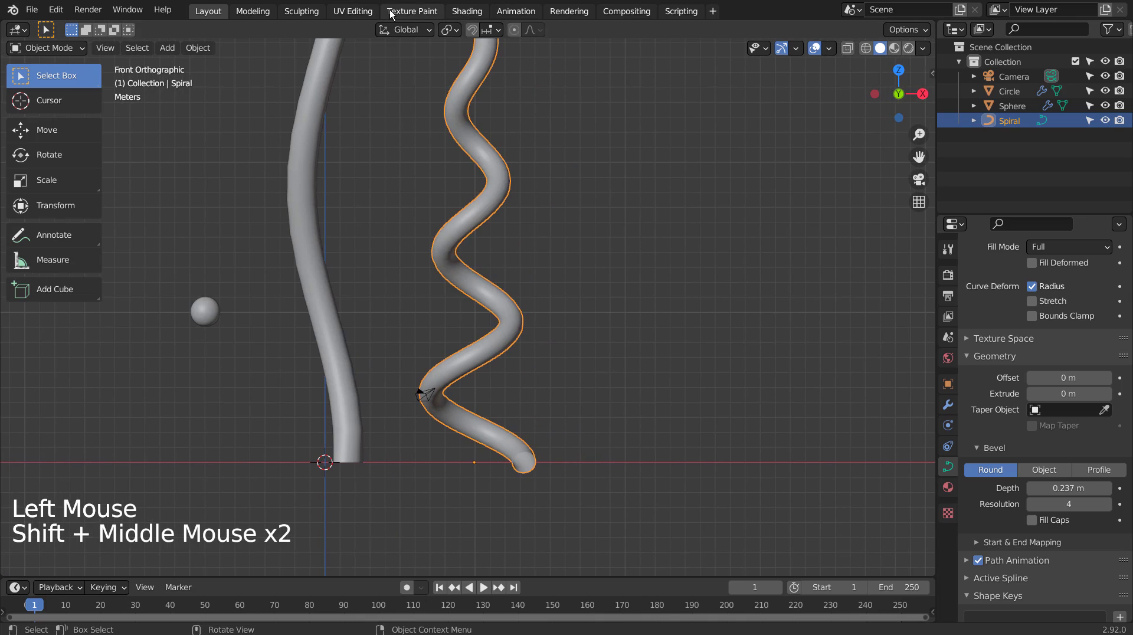
Step: Add a plane, rotate it 90° about X and scale it up as a backdrop
click(375, 333)
key(shift+a)
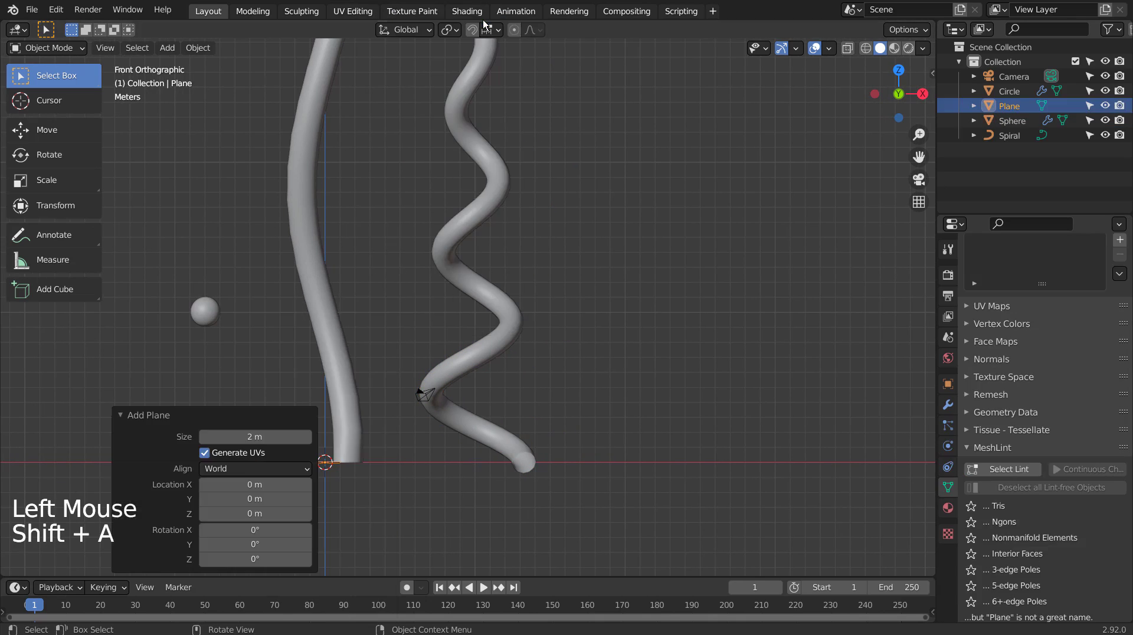
key(r)
key(x)
key(9)
key(0)
key(Return)
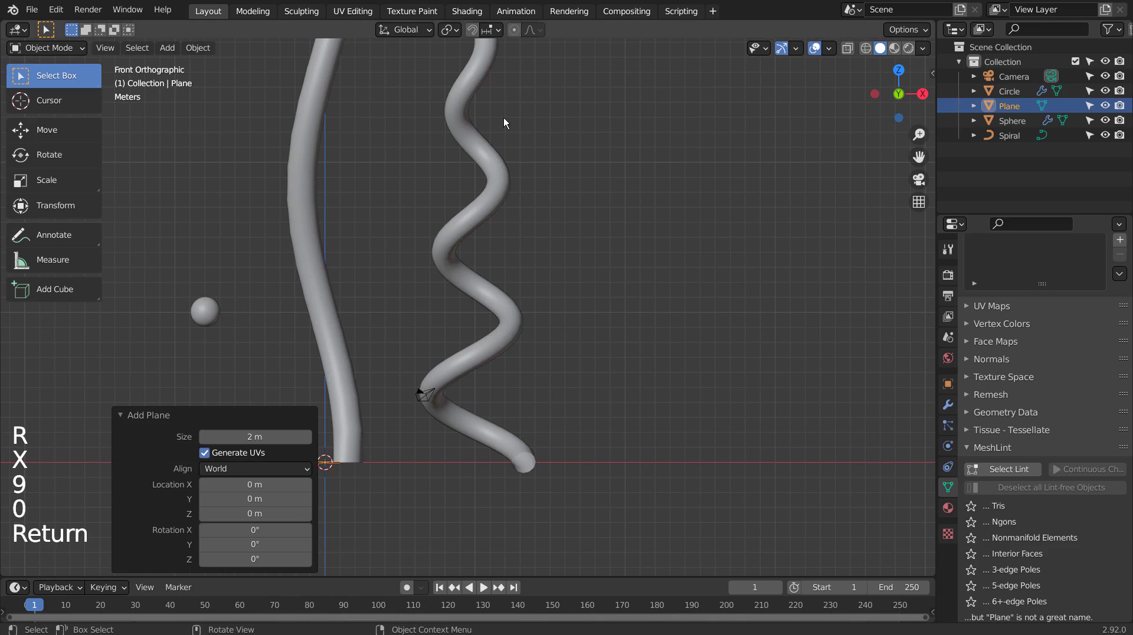
key(r)
key(s)
key(s)
Step: Position and enlarge the plane behind the shapes while orbiting to check it
middle_click(627, 318)
middle_click(552, 361)
scroll(down, 3)
key(g)
middle_click(569, 345)
middle_click(618, 326)
key(s)
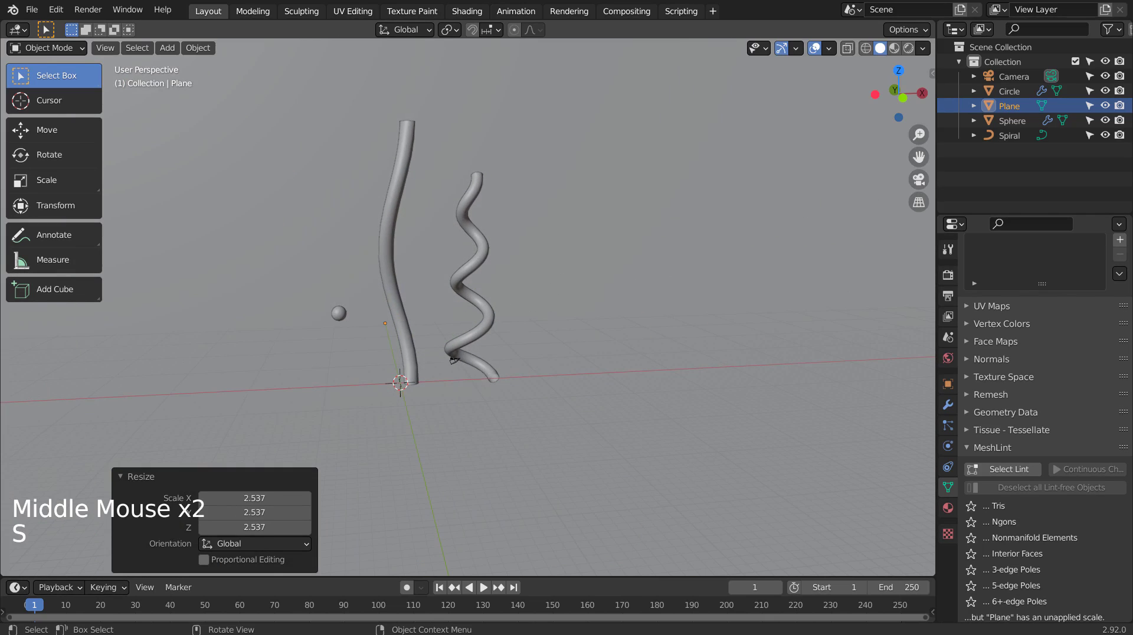
Step: Give the plane a new material and bring up its base colour picker
click(765, 257)
click(951, 517)
click(1053, 327)
Step: Set the plane's base colour to yellow and switch to the Shading workspace
click(1059, 452)
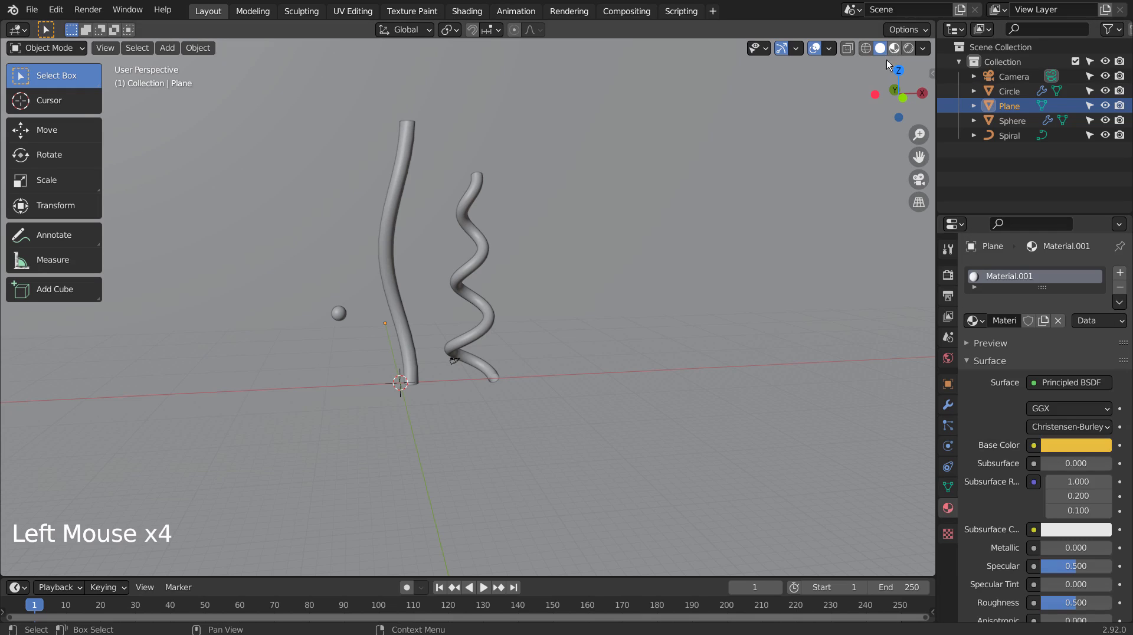
click(781, 245)
click(692, 257)
middle_click(654, 307)
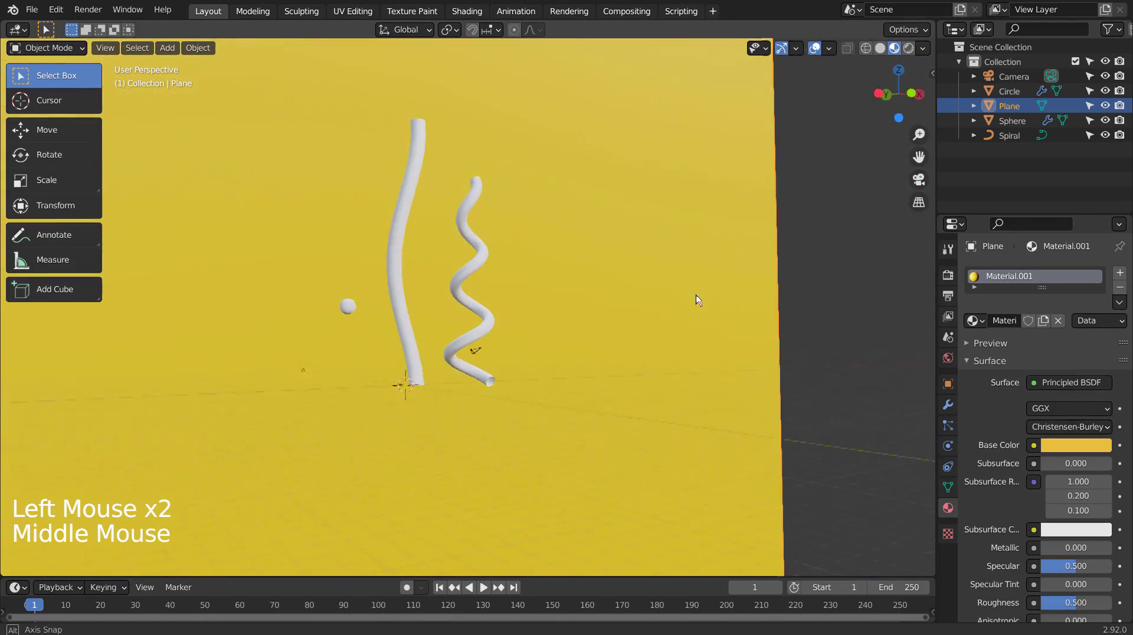
click(478, 264)
Step: Orbit and zoom the forest-lit preview onto the tubes with the spiral selected
scroll(up, 3)
middle_click(557, 307)
scroll(up, 3)
click(627, 331)
middle_click(628, 331)
scroll(up, 3)
Step: Give the spiral a new material with a Gradient Texture feeding a ColorRamp factor
click(606, 377)
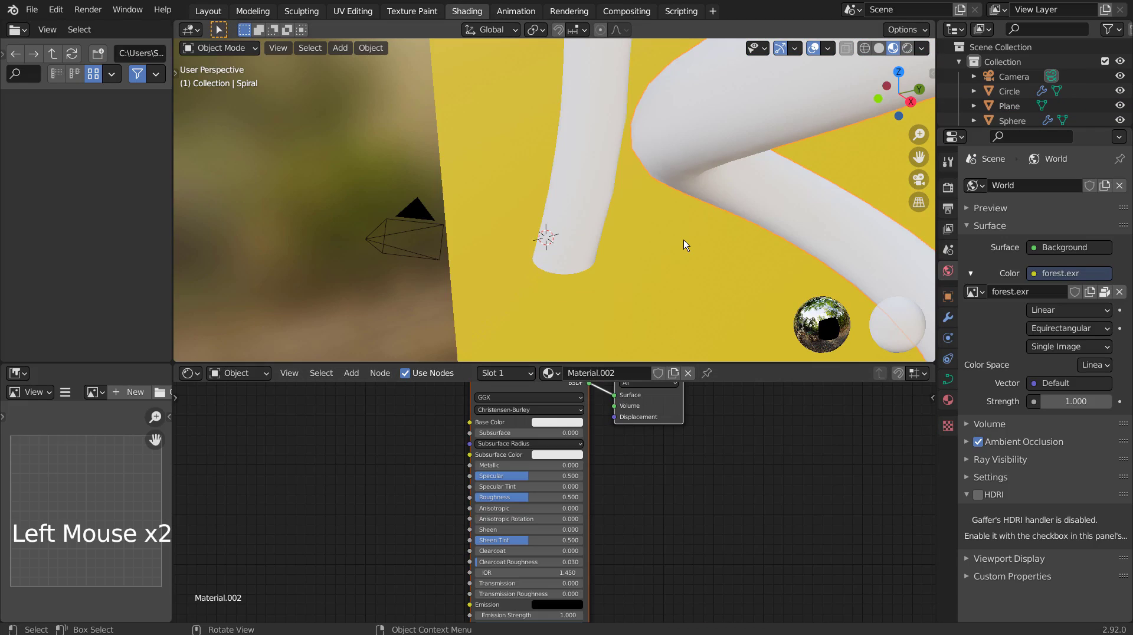
key(KP_1)
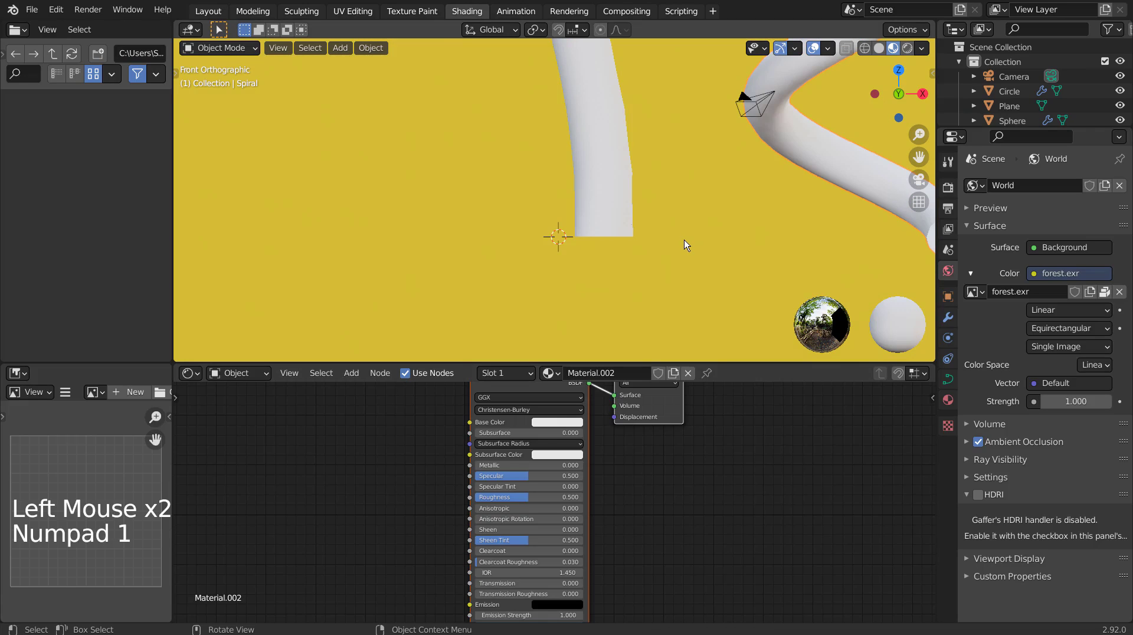
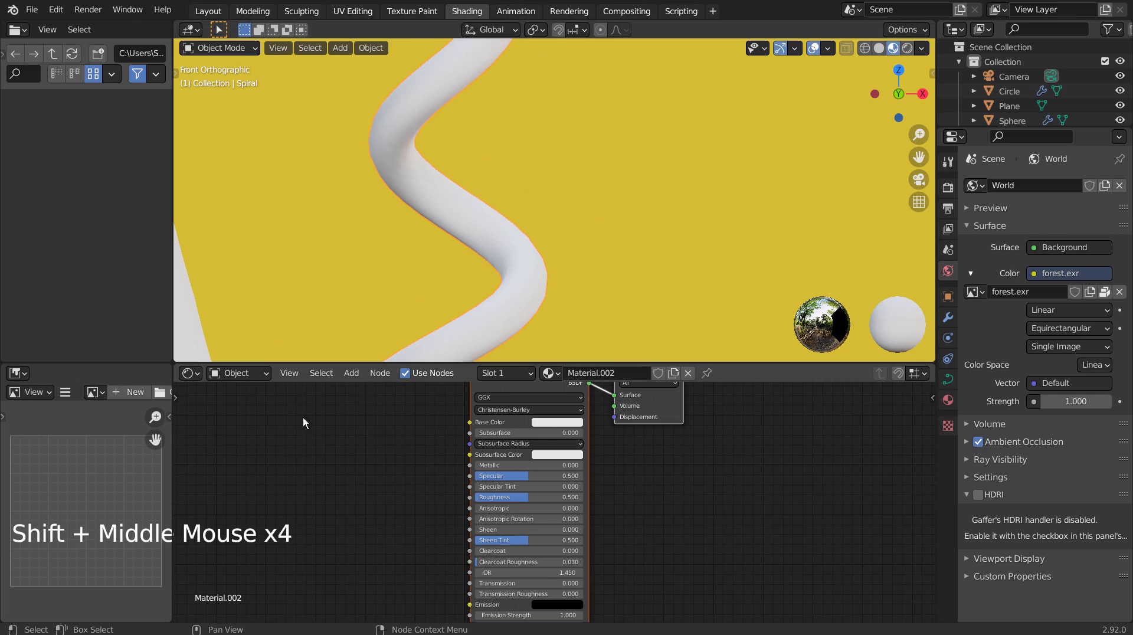
key(shift+a)
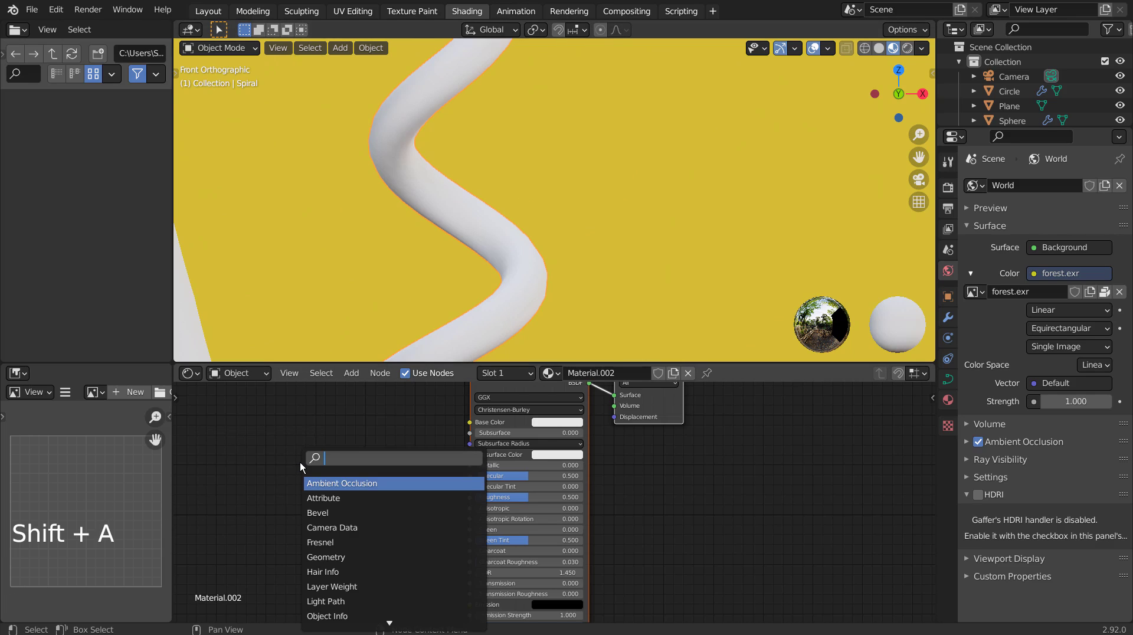
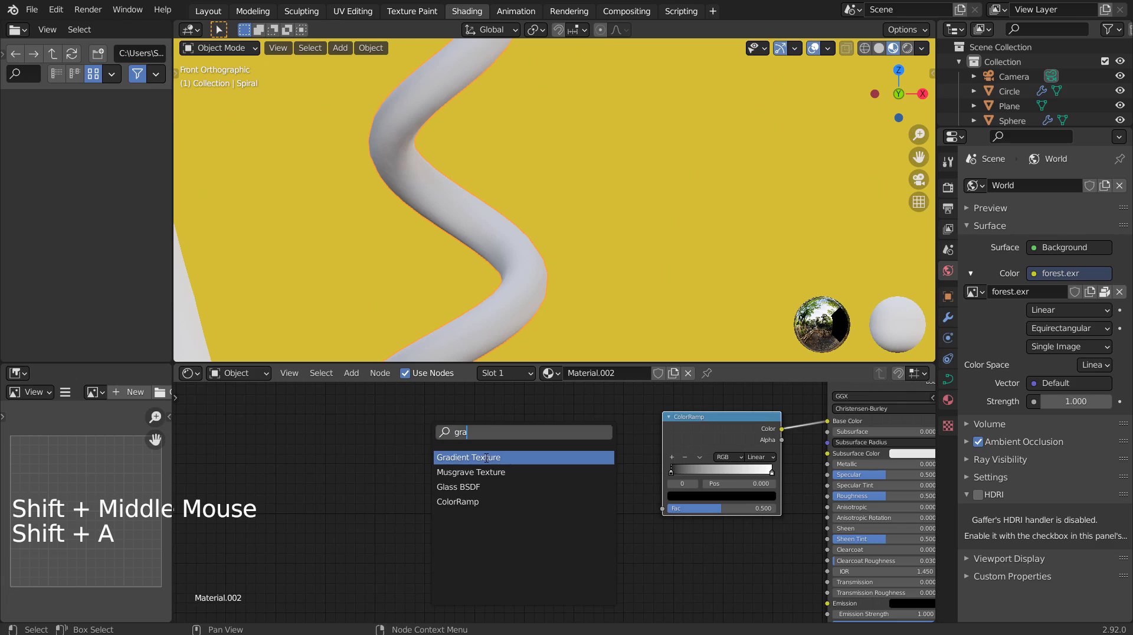
key(x)
key(shift+a)
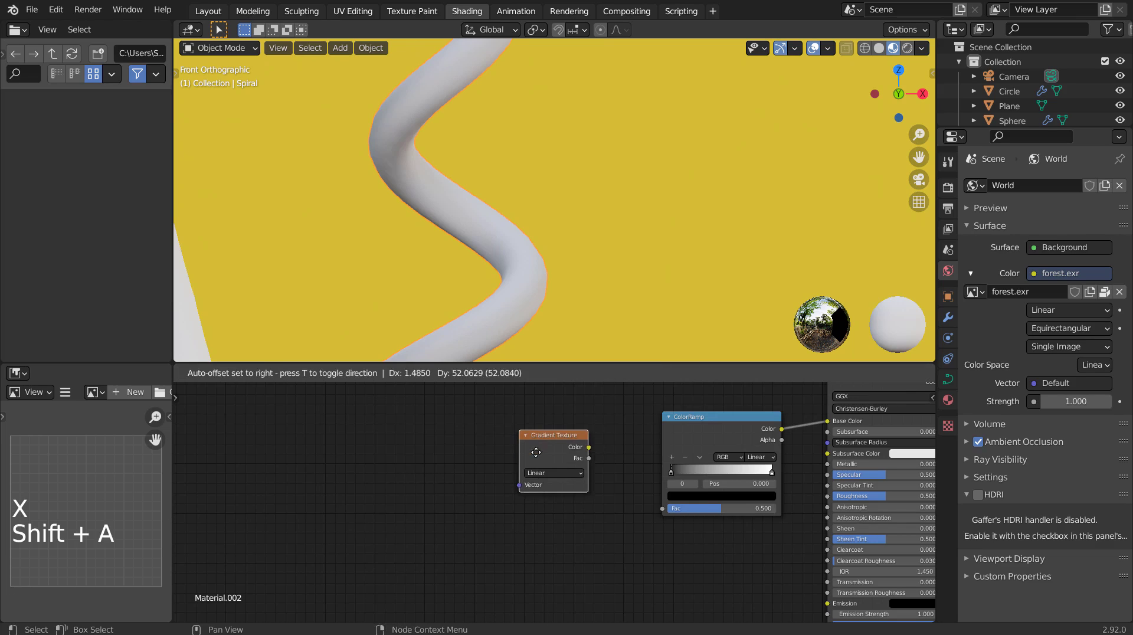
click(620, 454)
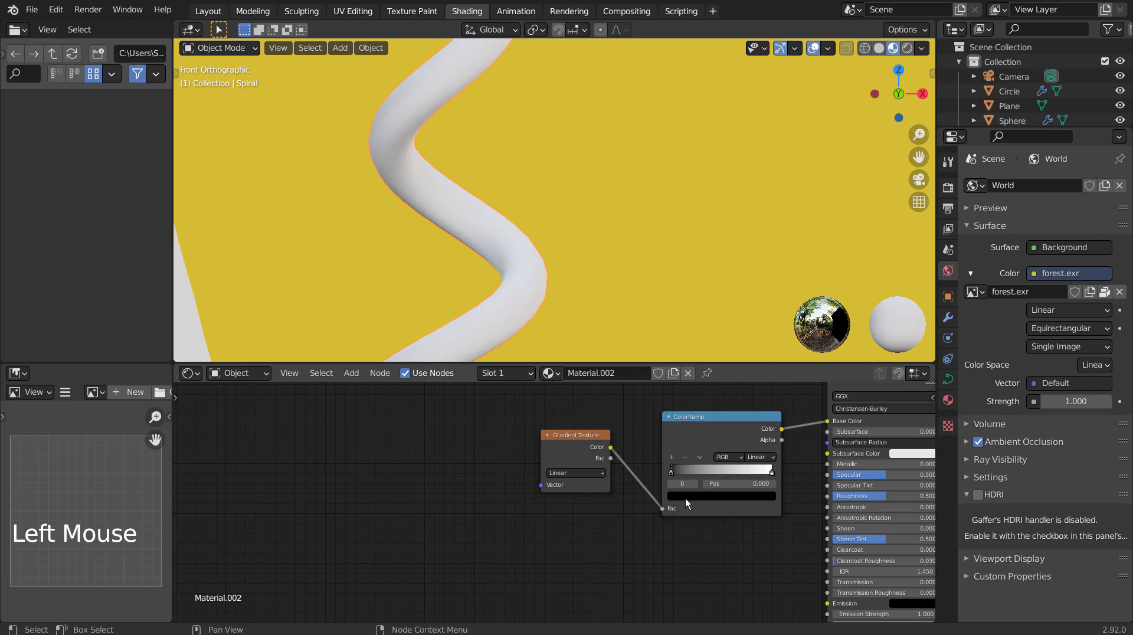
click(697, 499)
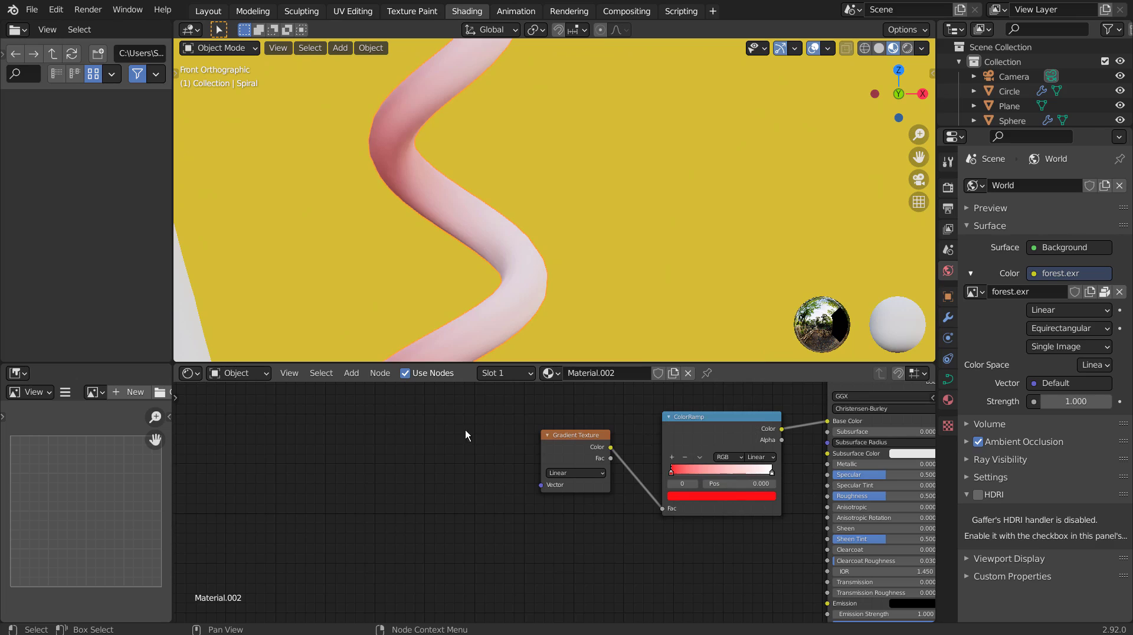
Step: Set the ramp stops to red-orange and yellow, shading the tube orange to yellow
click(773, 475)
click(746, 504)
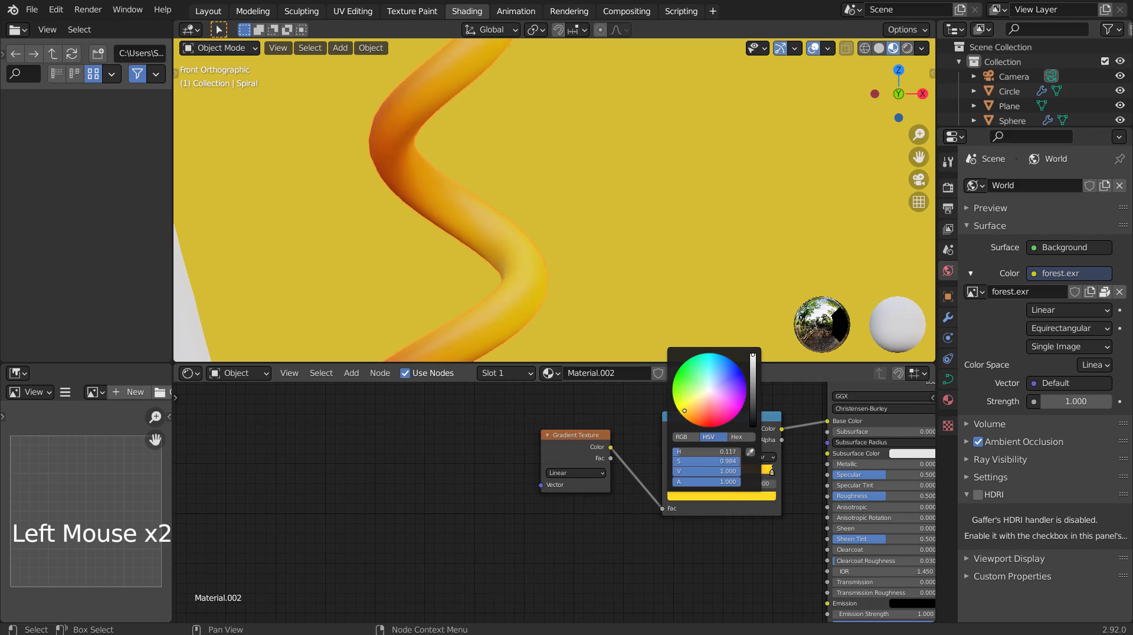
scroll(down, 3)
scroll(down, 3)
scroll(up, 3)
Step: Copy the spiral's red-to-yellow gradient material onto the straight tube and the small sphere
click(392, 204)
click(308, 222)
double_click(508, 167)
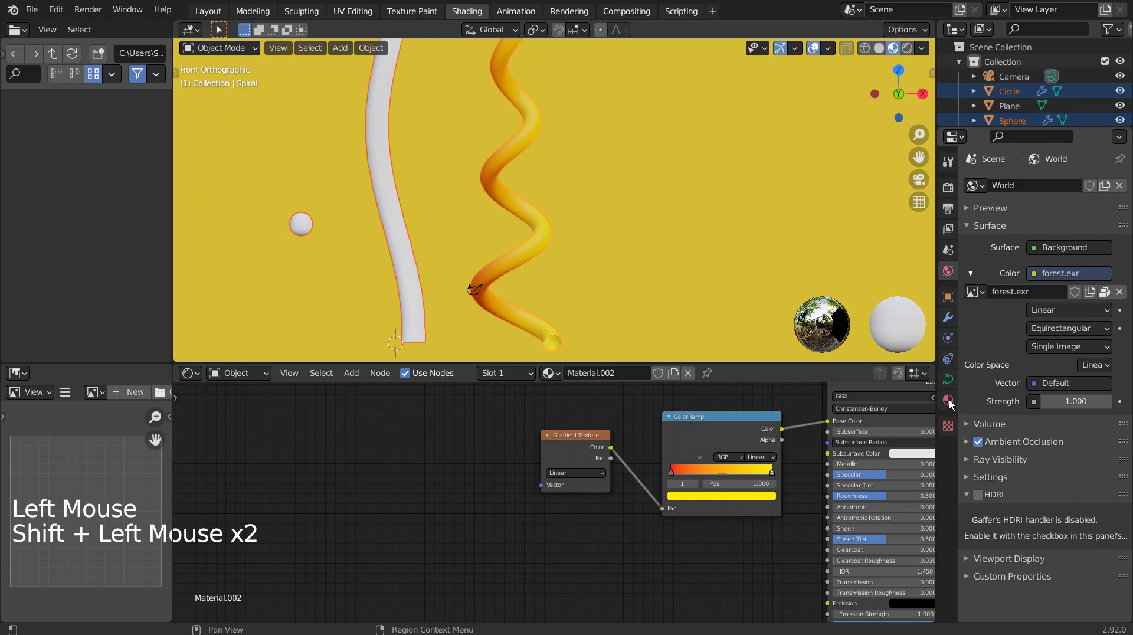
click(951, 402)
click(1125, 219)
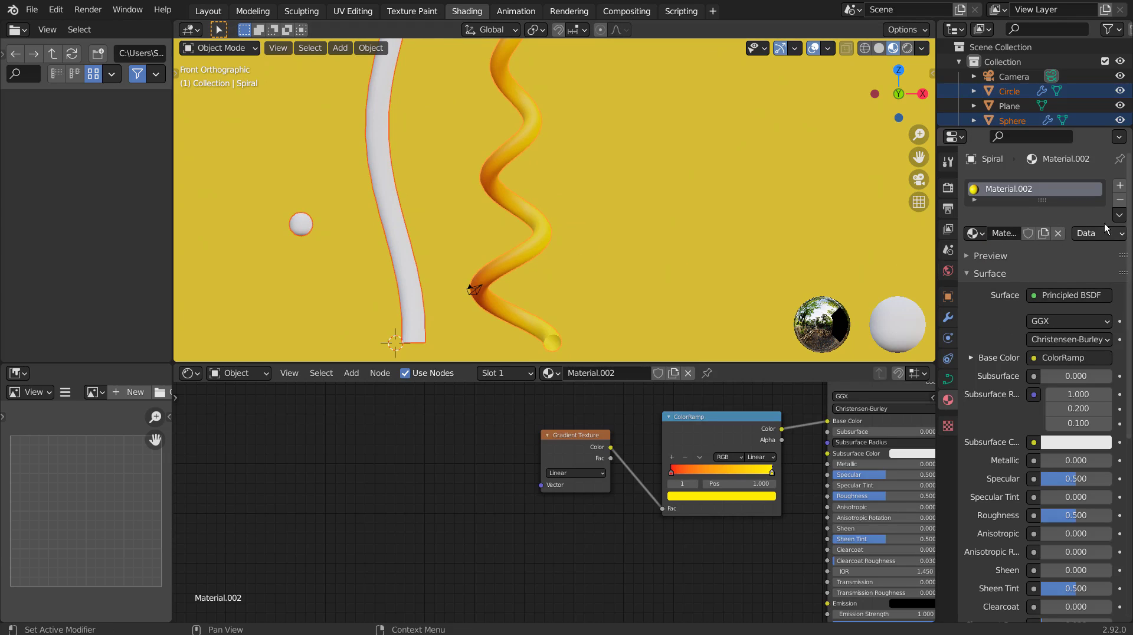
click(1121, 216)
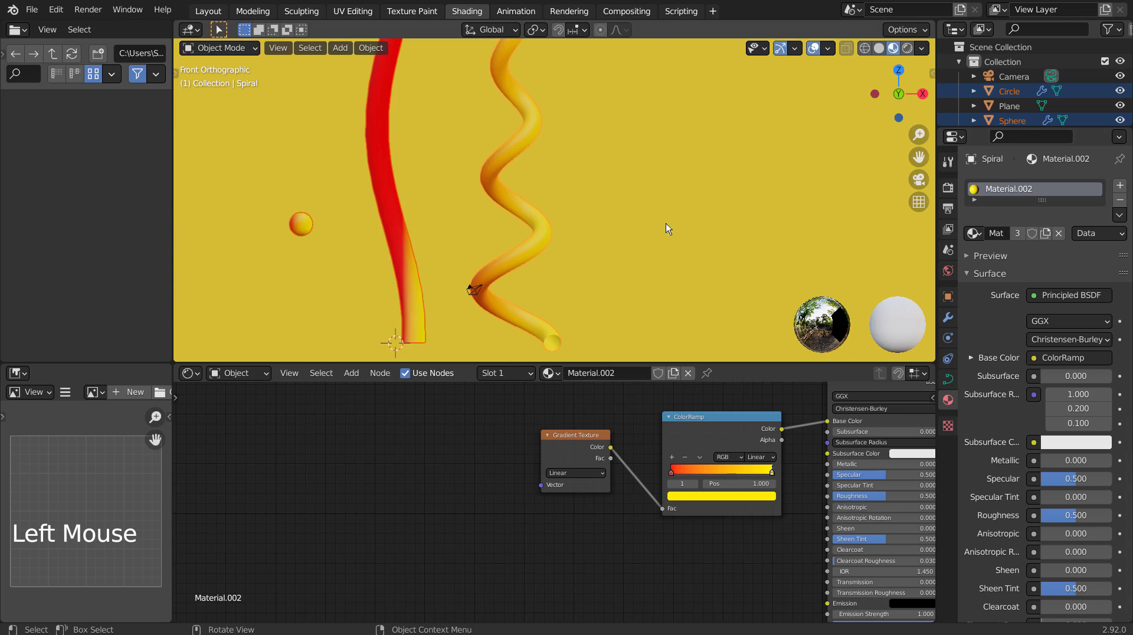
click(607, 242)
Step: Orbit around the scene and select the straight twisted tube
middle_click(322, 239)
middle_click(391, 210)
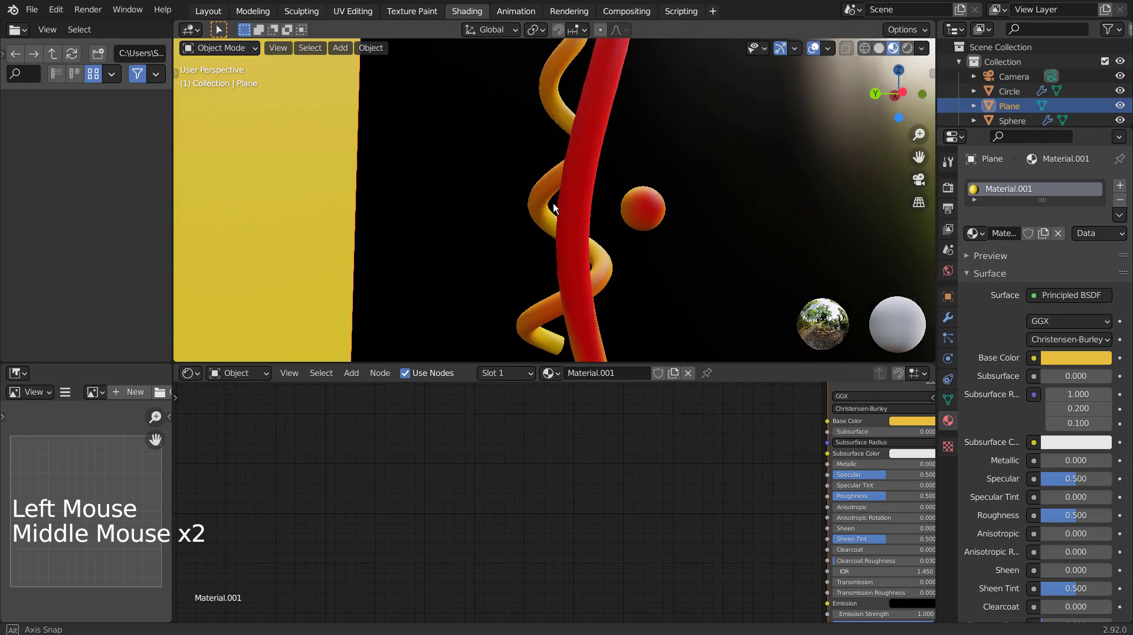
middle_click(323, 237)
middle_click(297, 226)
scroll(down, 3)
middle_click(528, 160)
middle_click(530, 204)
scroll(up, 3)
click(476, 228)
middle_click(453, 281)
middle_click(650, 248)
Step: Apply the tube's Subdivision and Screw modifiers into real geometry, leaving its stack empty
click(956, 324)
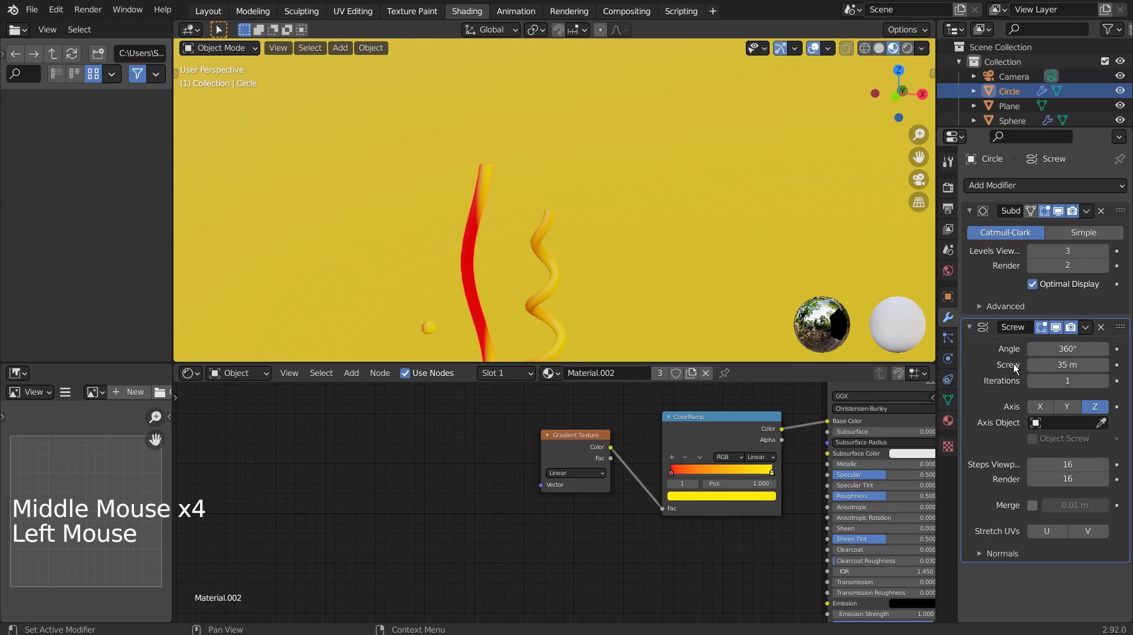
click(990, 278)
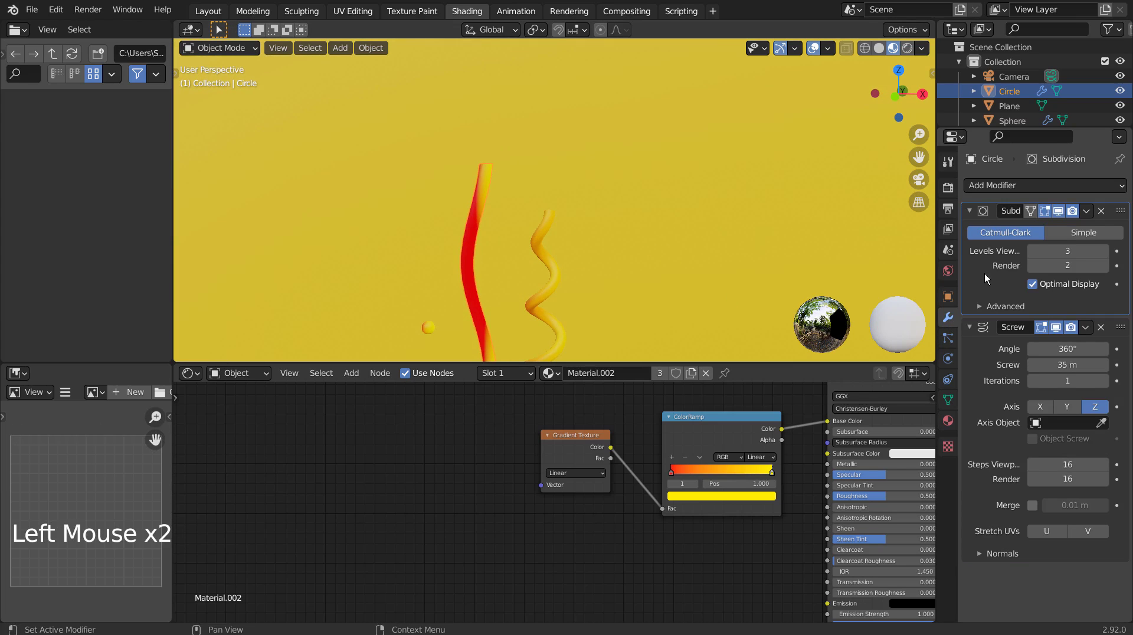
key(ctrl+a)
click(979, 260)
key(ctrl+a)
middle_click(432, 240)
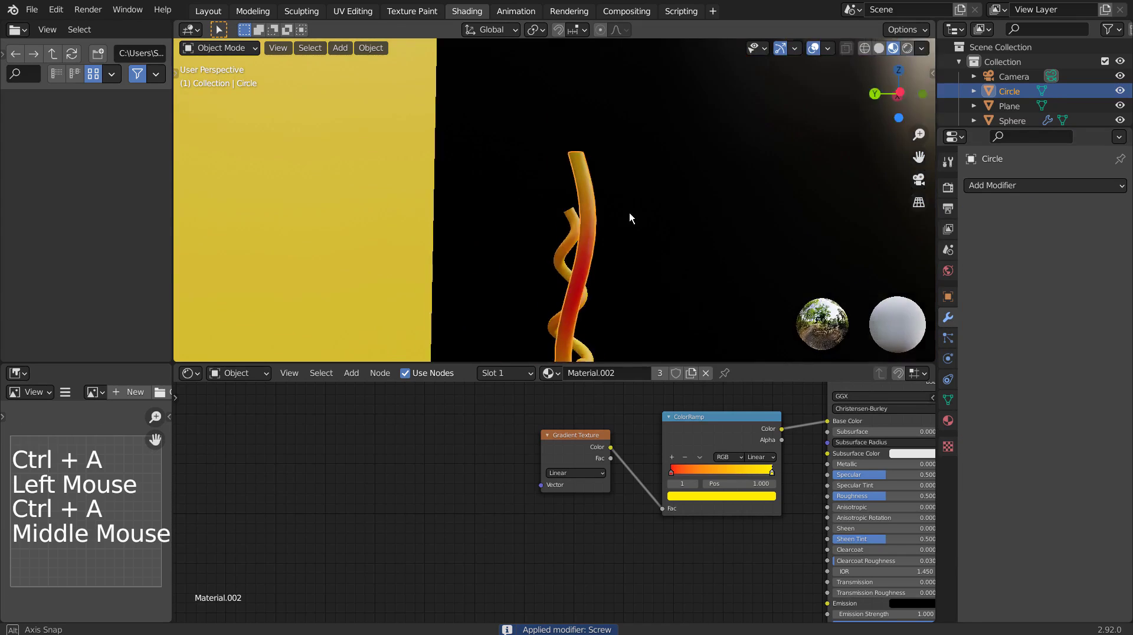
scroll(down, 3)
middle_click(567, 286)
key(KP_1)
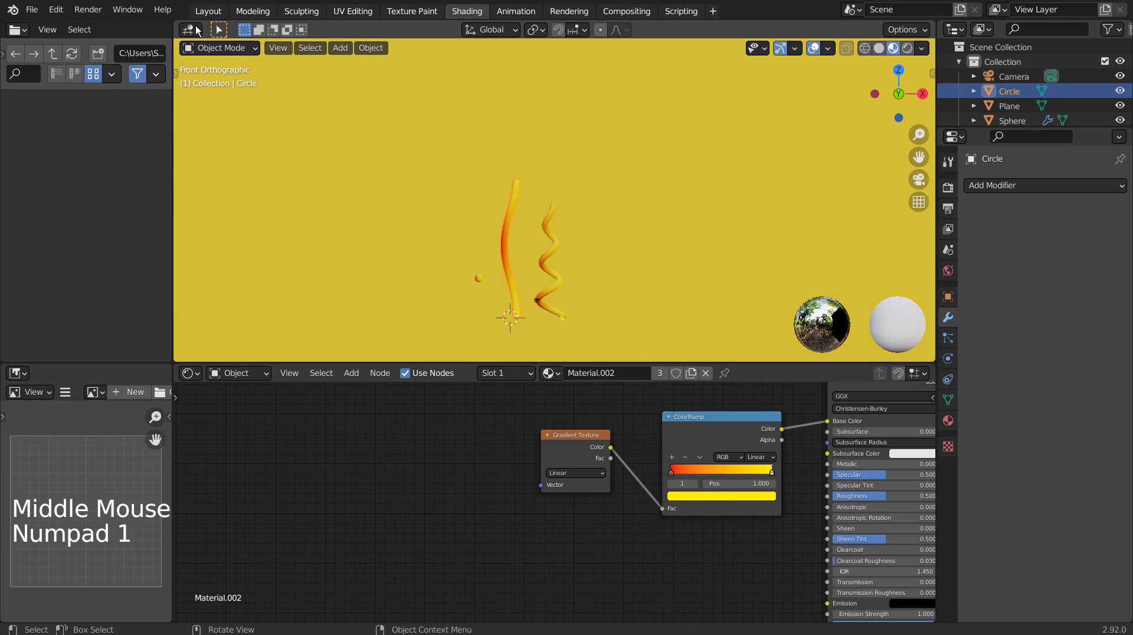
Step: Back in the Layout workspace, scale the spiral tube up to a much larger size
click(209, 11)
key(KP_1)
click(483, 331)
key(g)
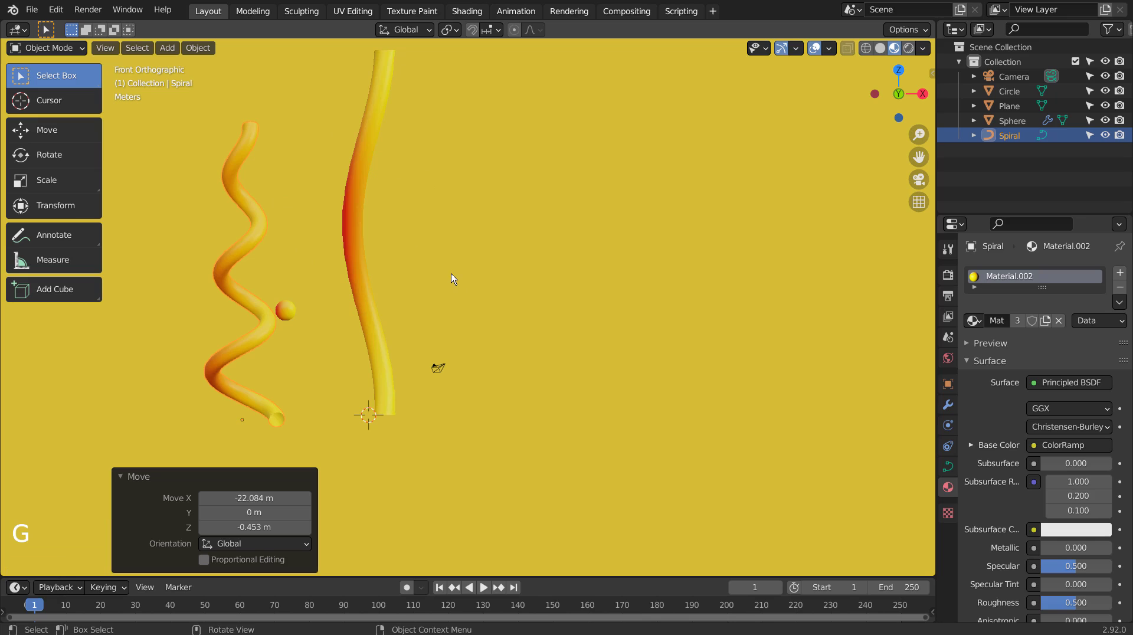
key(s)
key(g)
key(s)
key(r)
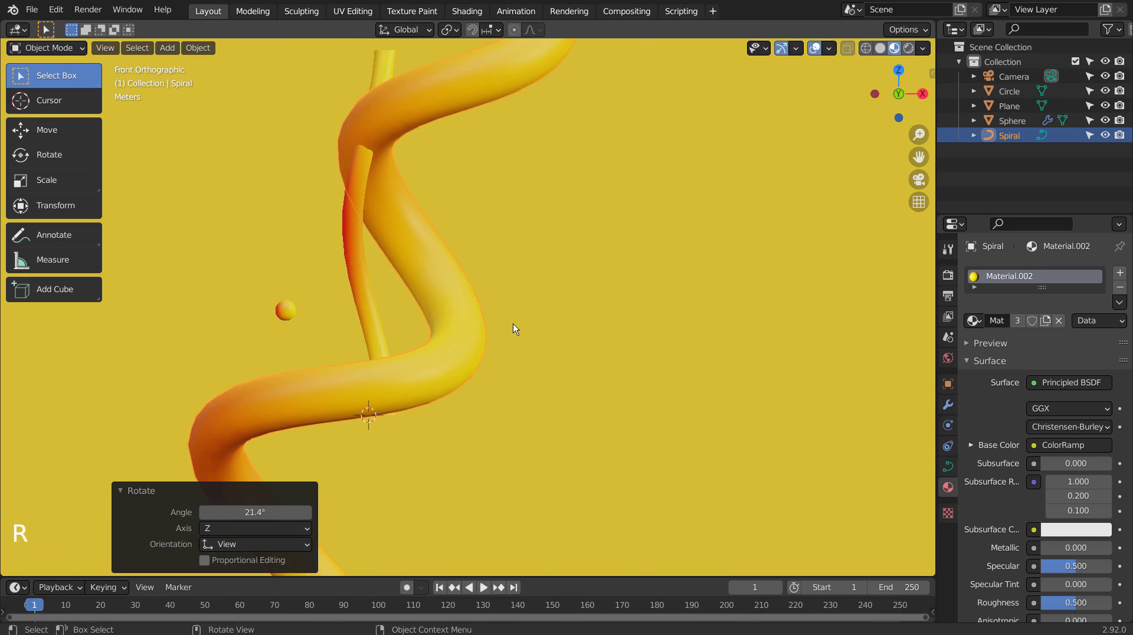
Step: Duplicate the spiral as Spiral.001, rotated 90° sideways and raised to cross the original
key(shift+d)
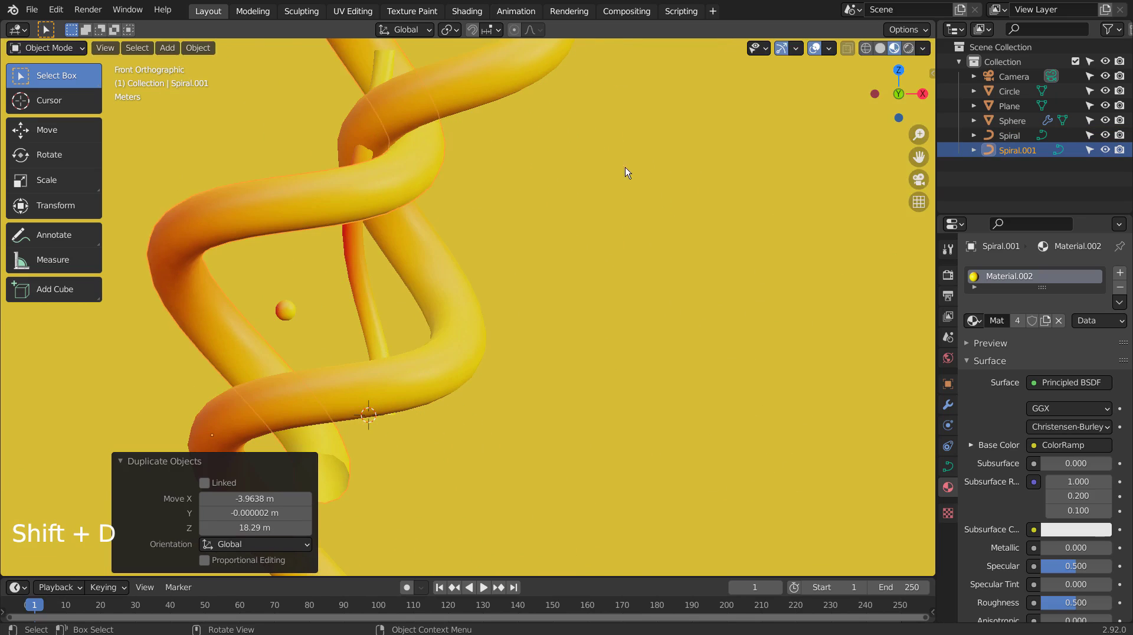
key(r)
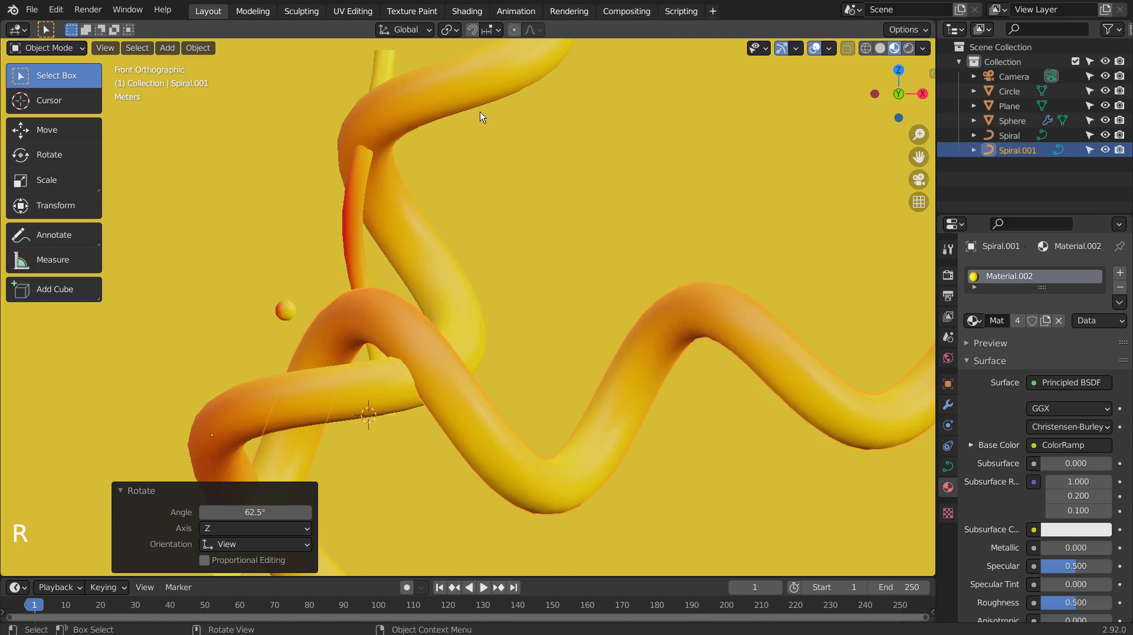
key(KP_7)
key(r)
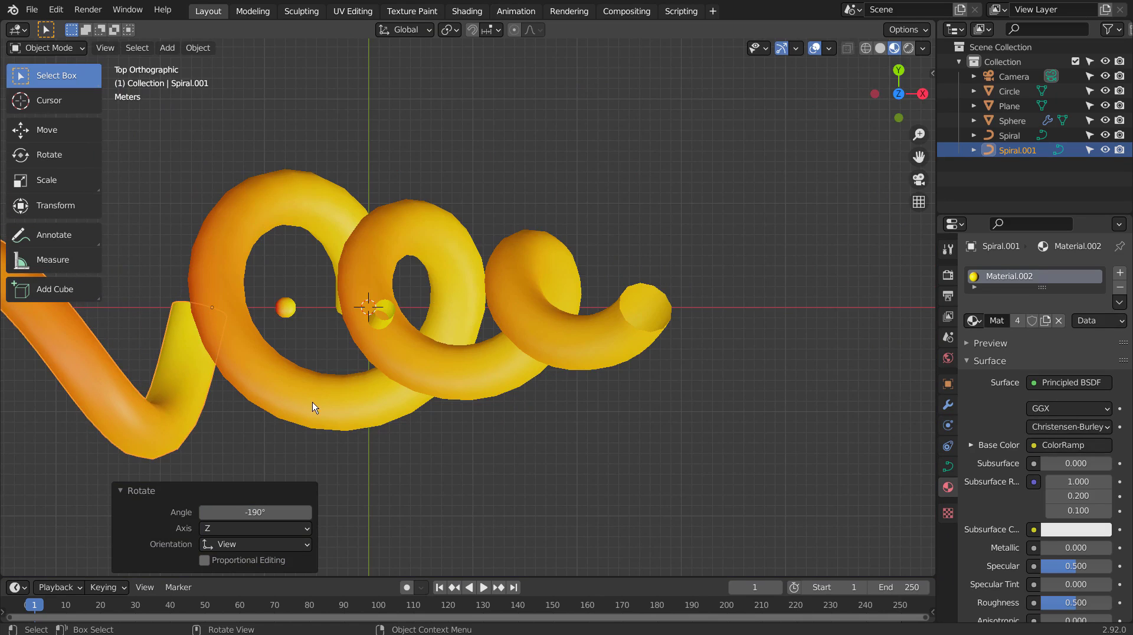
key(g)
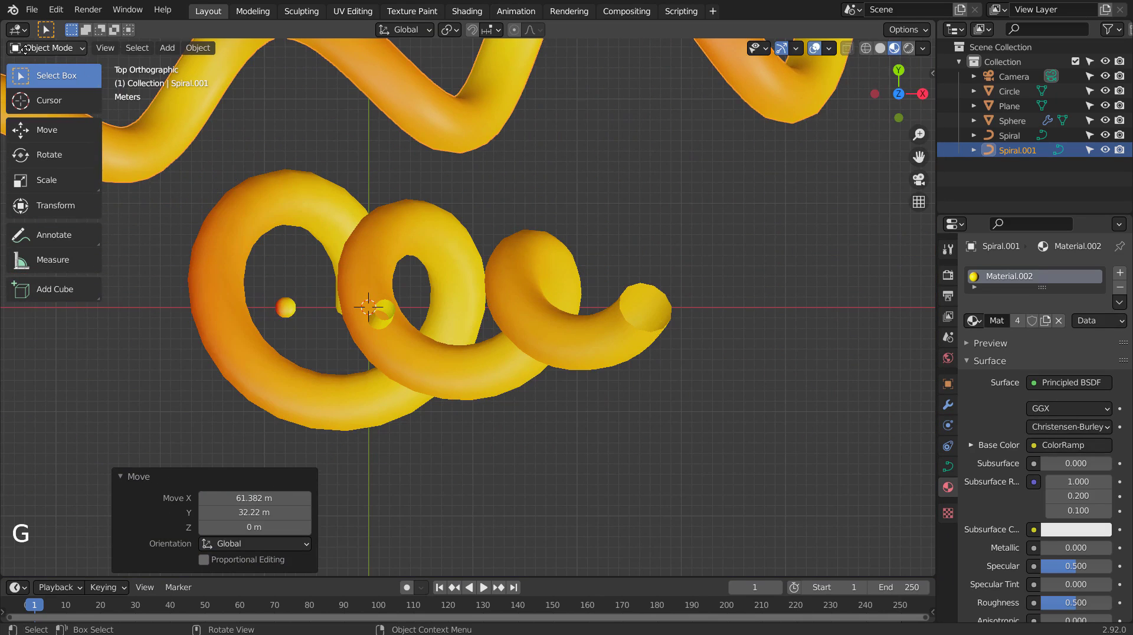
key(KP_1)
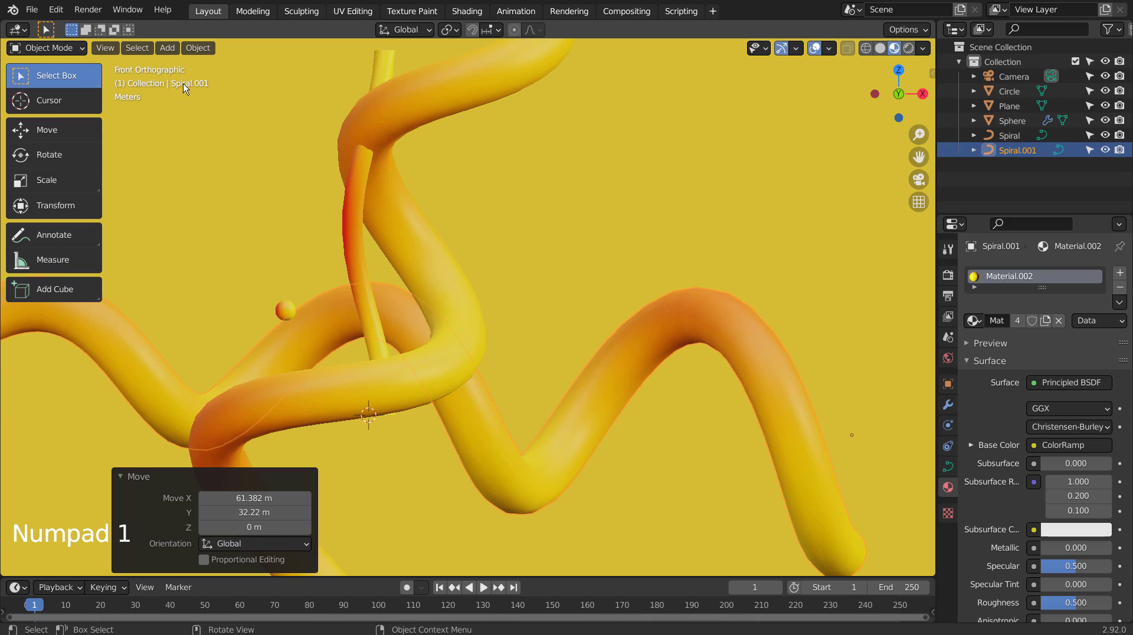
key(g)
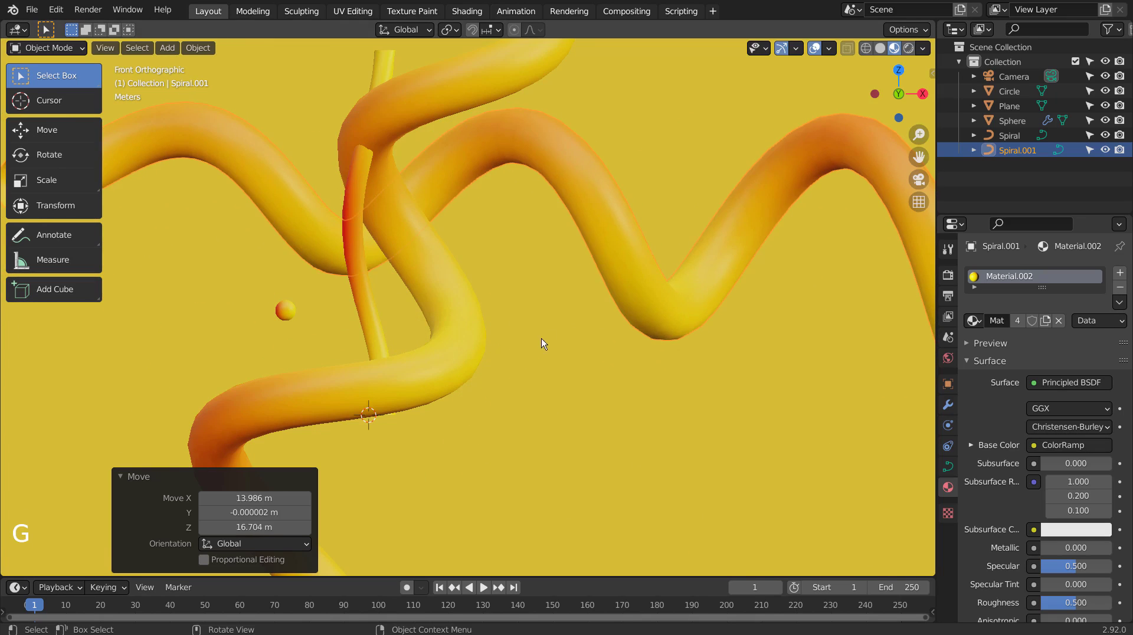
click(454, 381)
key(r)
key(g)
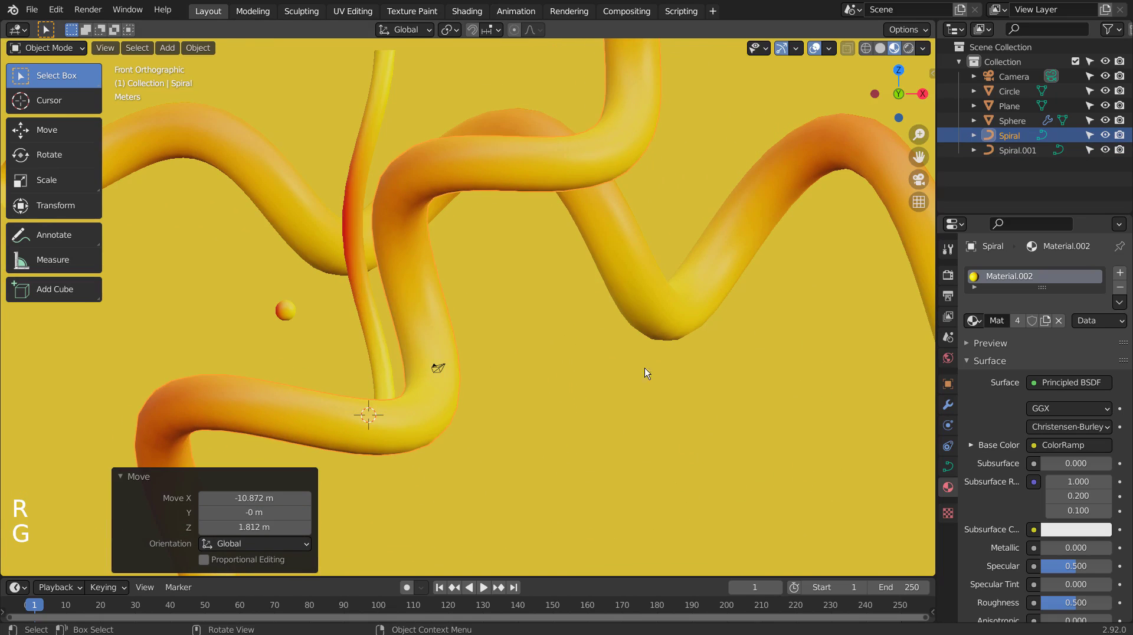
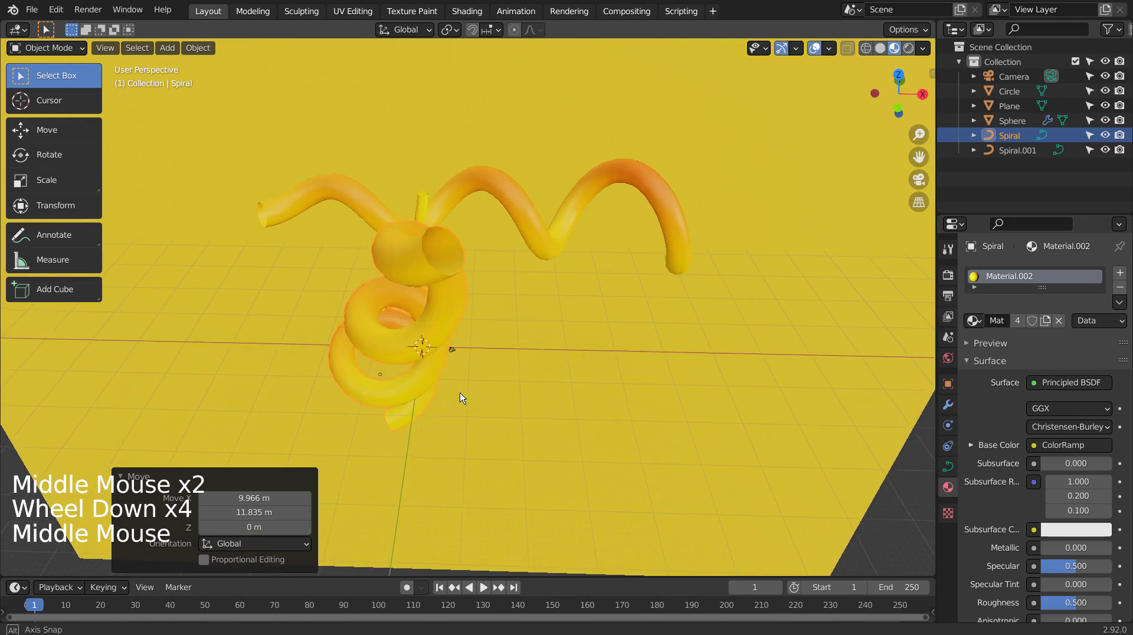
Step: Enlarge Spiral.001 and shift it further right, then view the scene through the camera
scroll(up, 3)
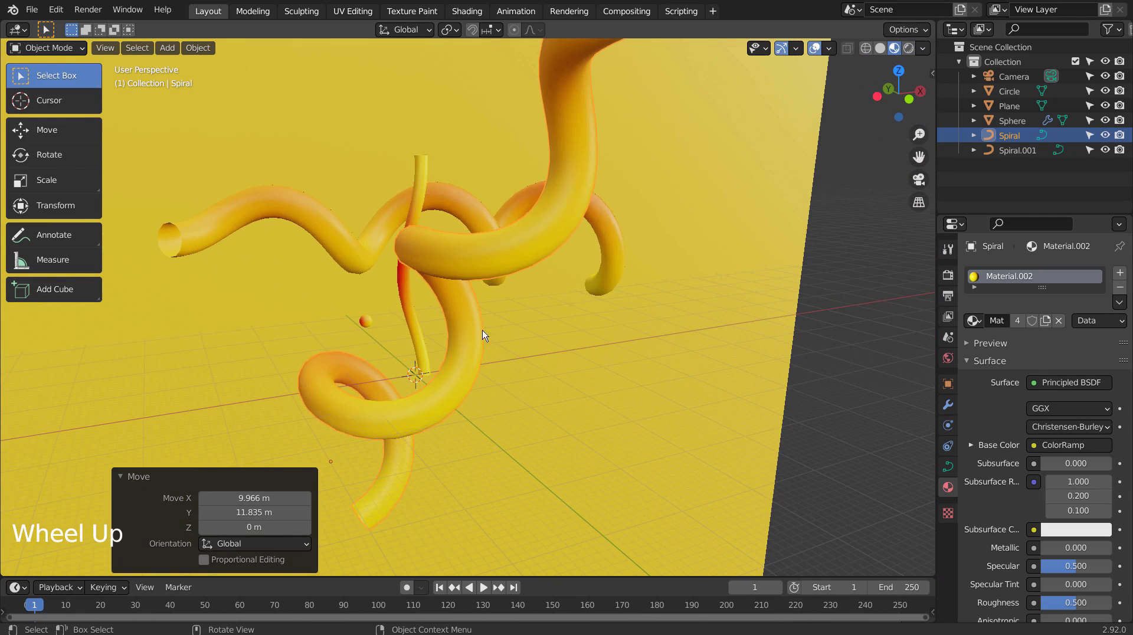
click(494, 260)
key(g)
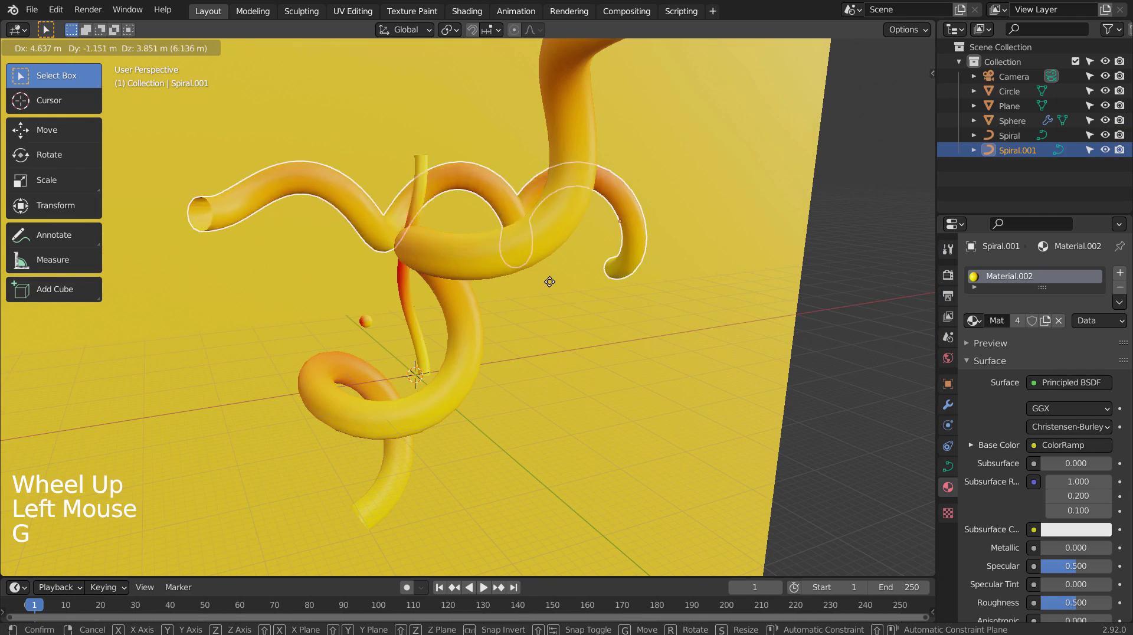
key(s)
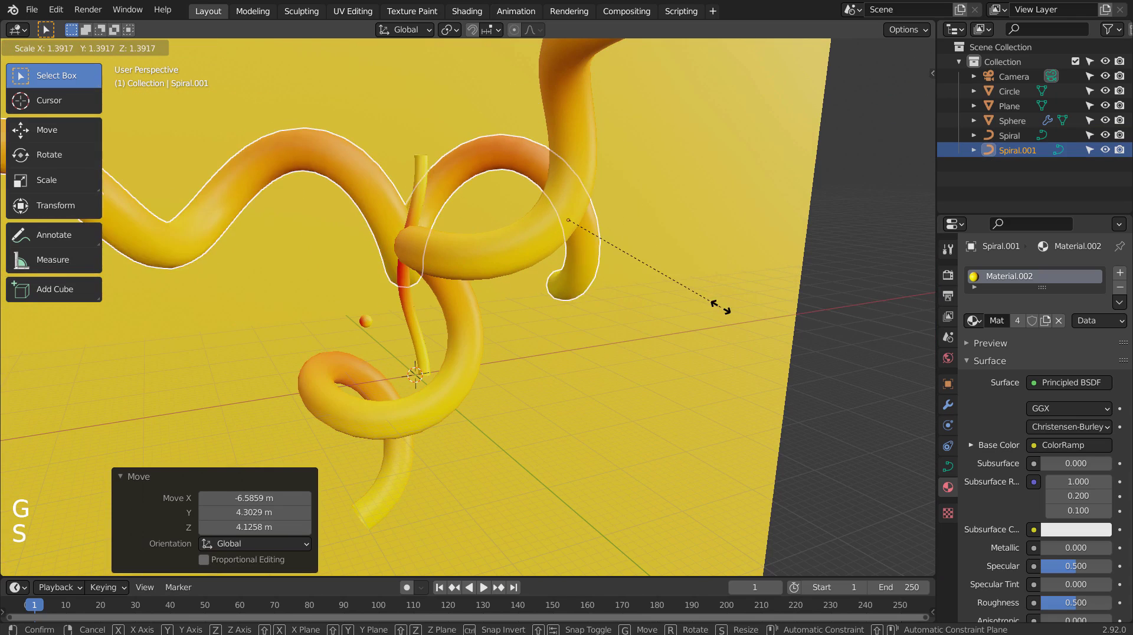
key(g)
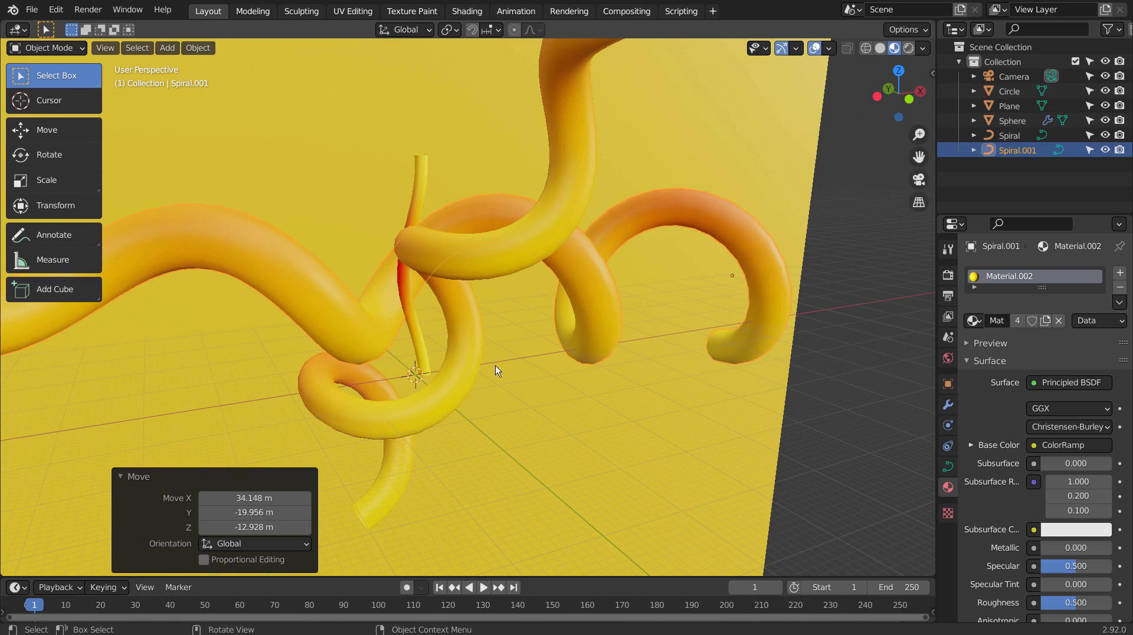
middle_click(478, 364)
key(ctrl+alt+KP_0)
key(shift+`)
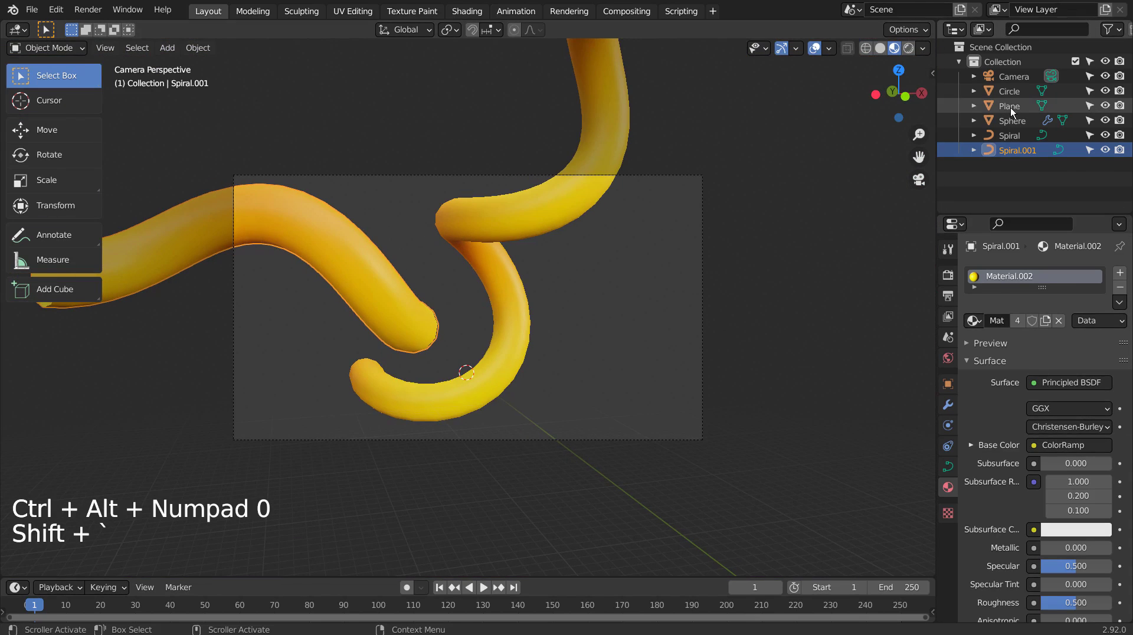
Step: Set the camera's Clip End to 1111 m and give the spirals and thin tube Ctrl+3 subdivision
click(1024, 94)
click(1024, 78)
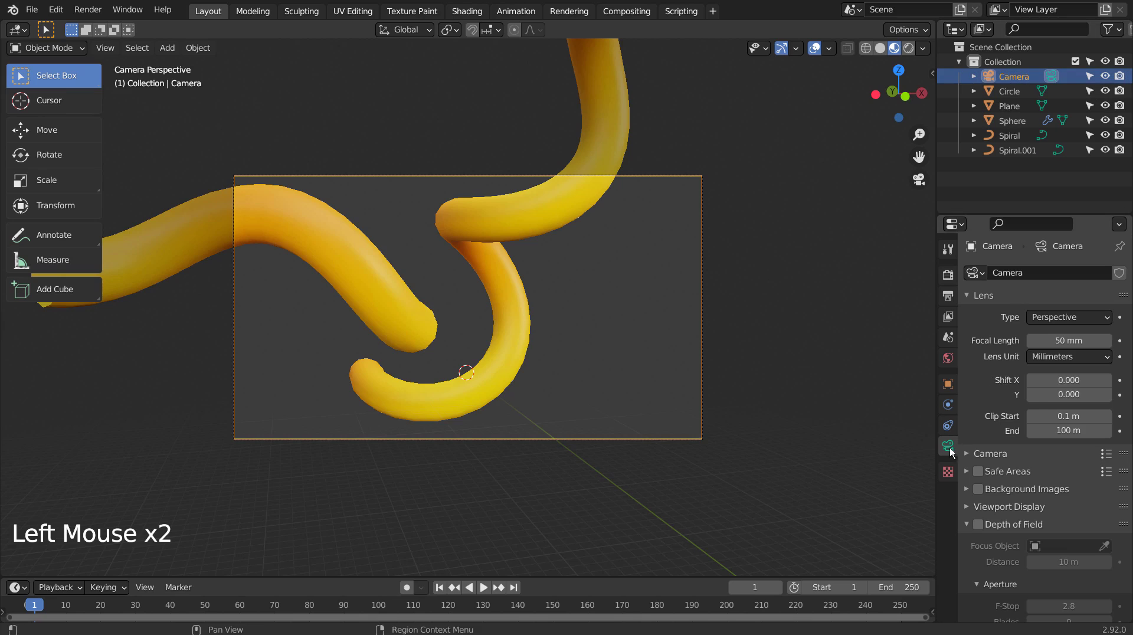
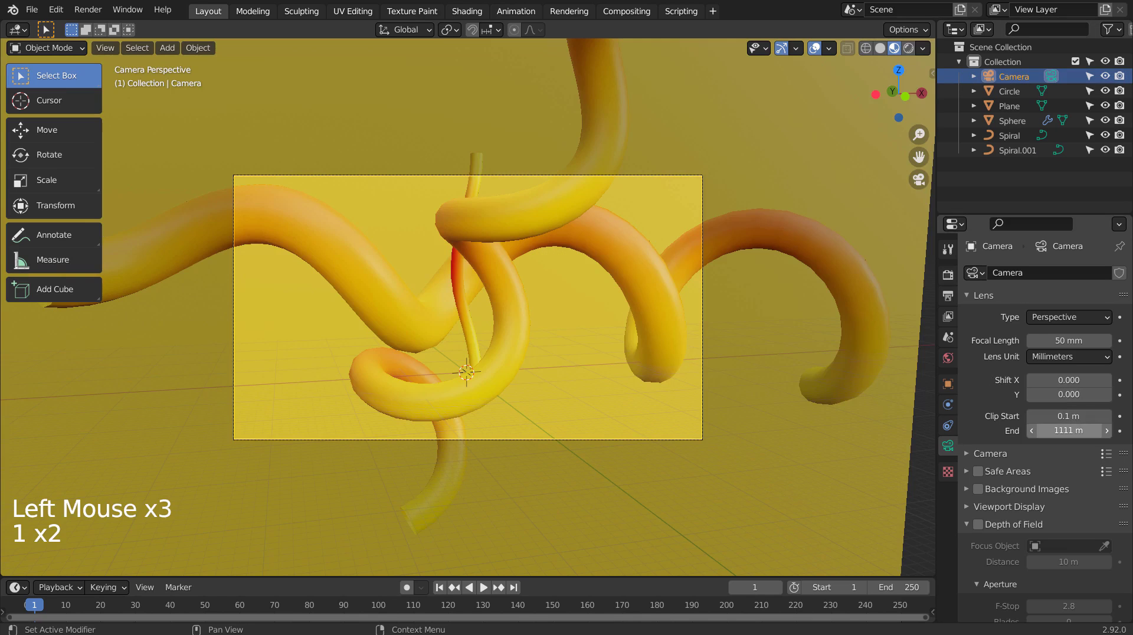
click(364, 305)
key(ctrl+3)
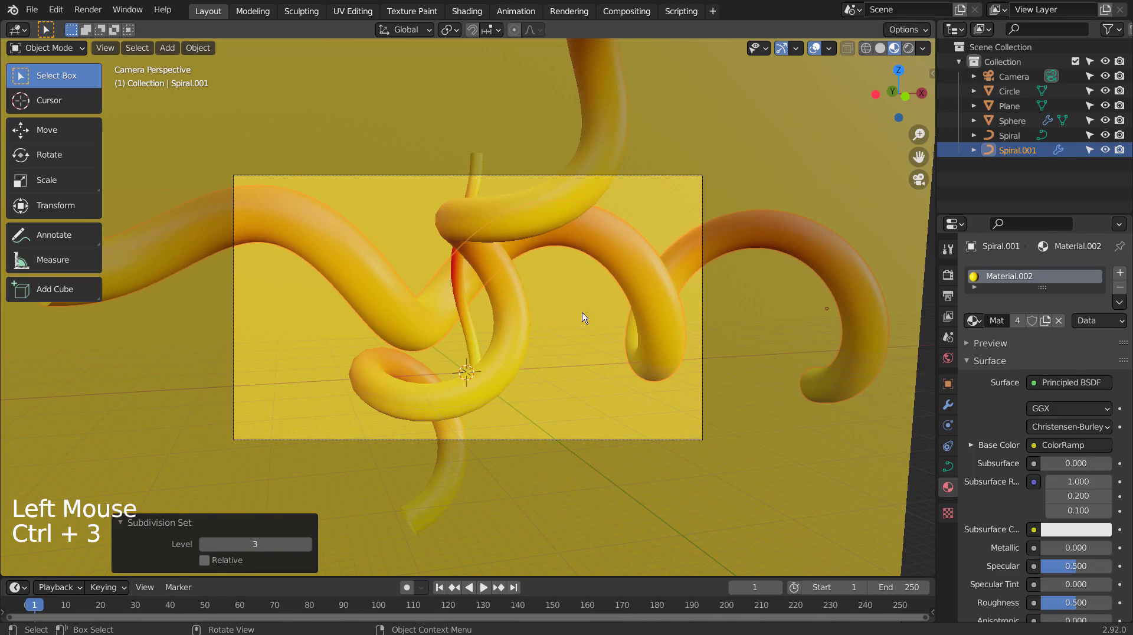
click(489, 383)
key(ctrl+3)
click(463, 299)
key(ctrl+3)
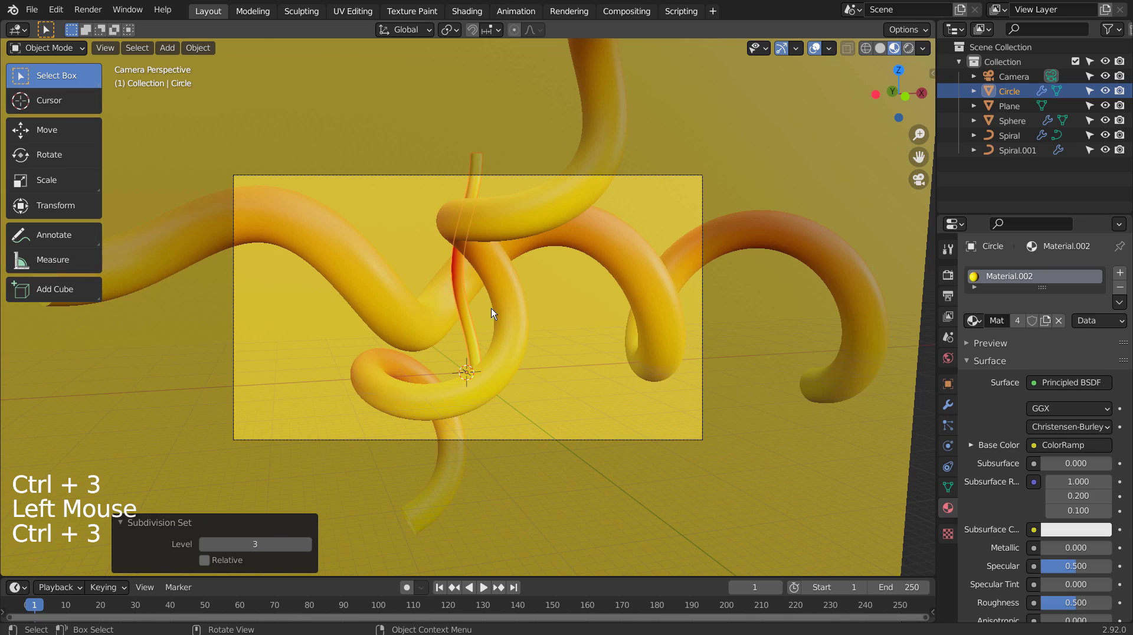
Step: Move the straight tube across the scene and tilt it diagonally
key(s)
key(g)
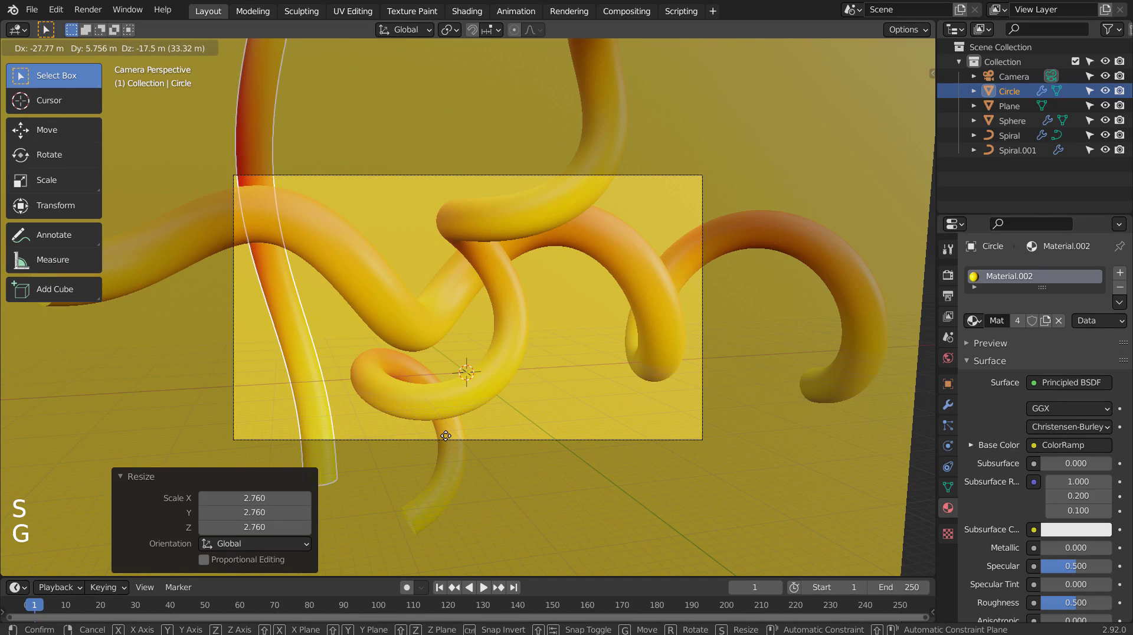
key(r)
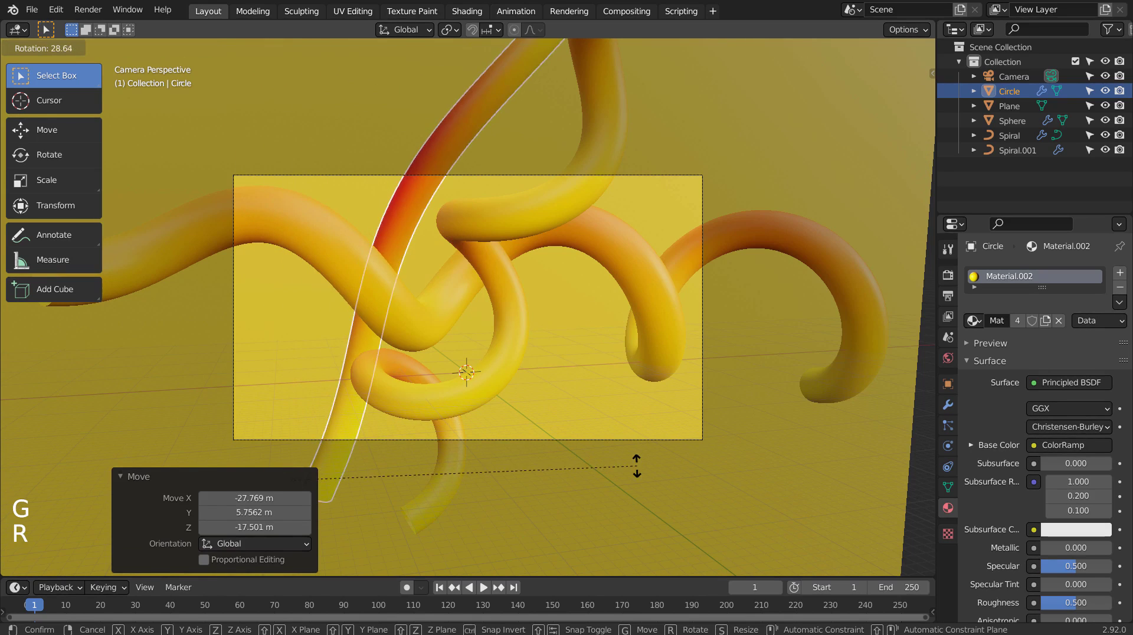
key(g)
key(r)
Step: Duplicate the straight tube and lay the copy across the spirals at a new angle
key(shift+d)
key(r)
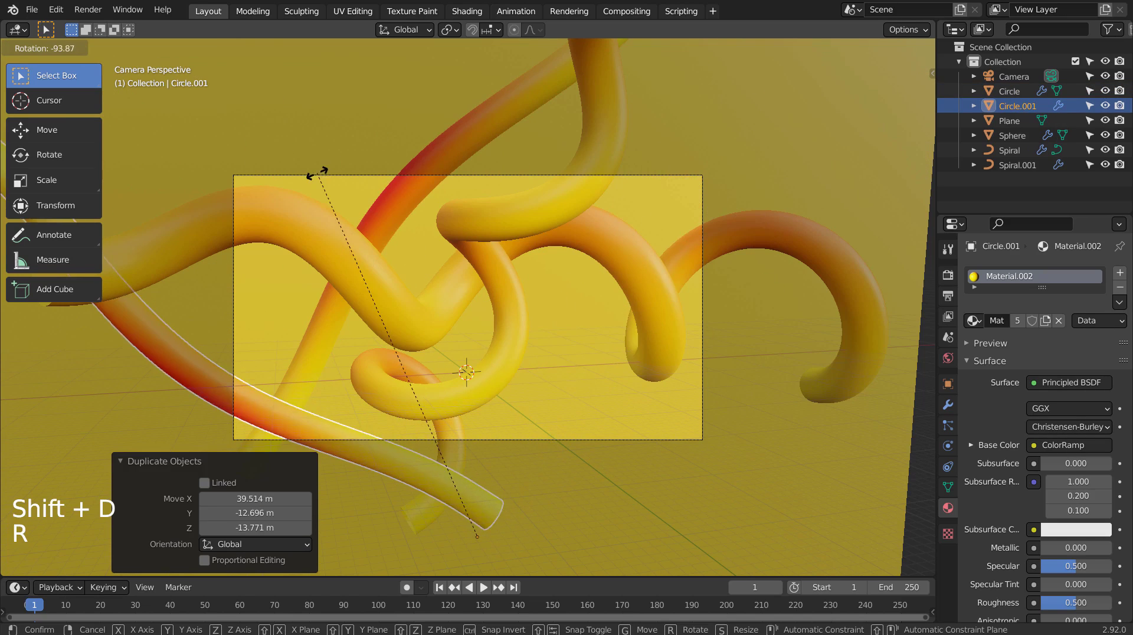
key(g)
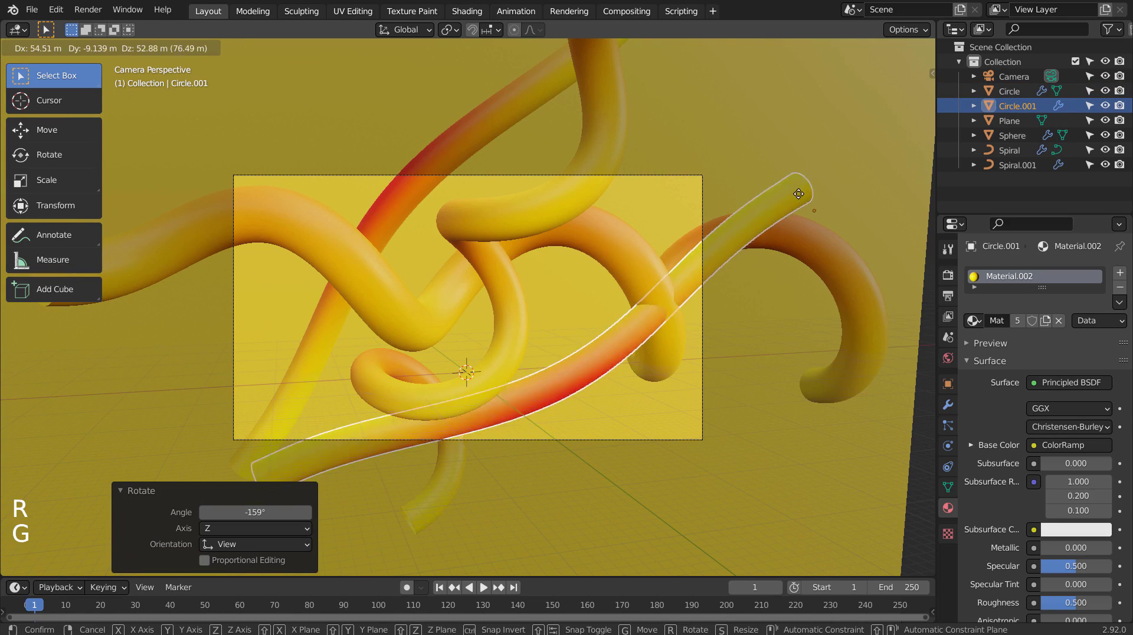
key(r)
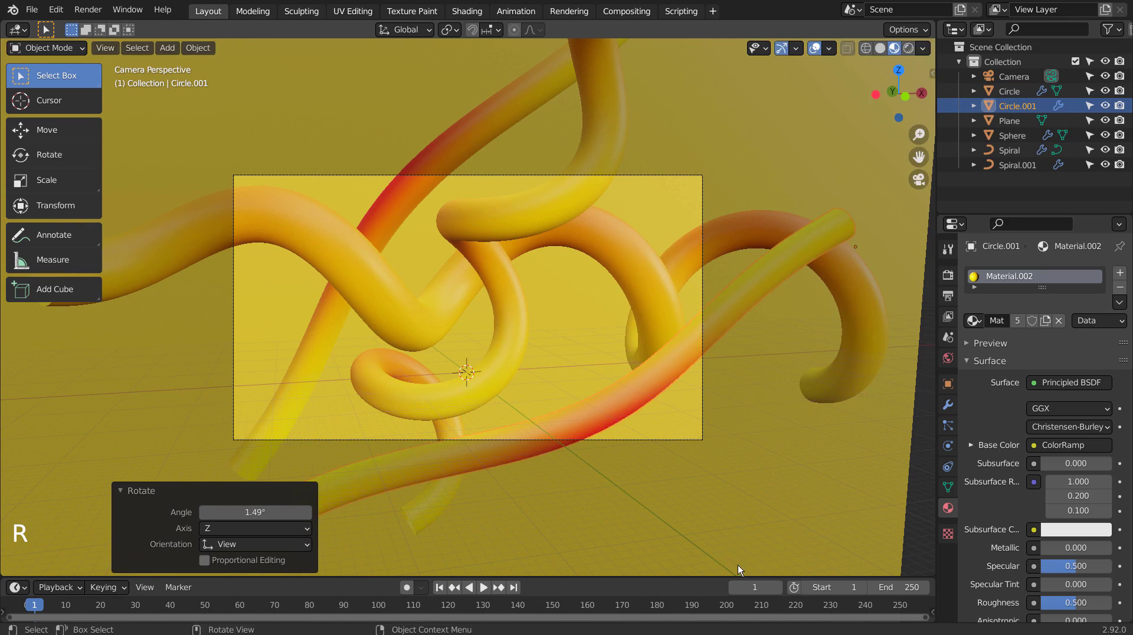
key(g)
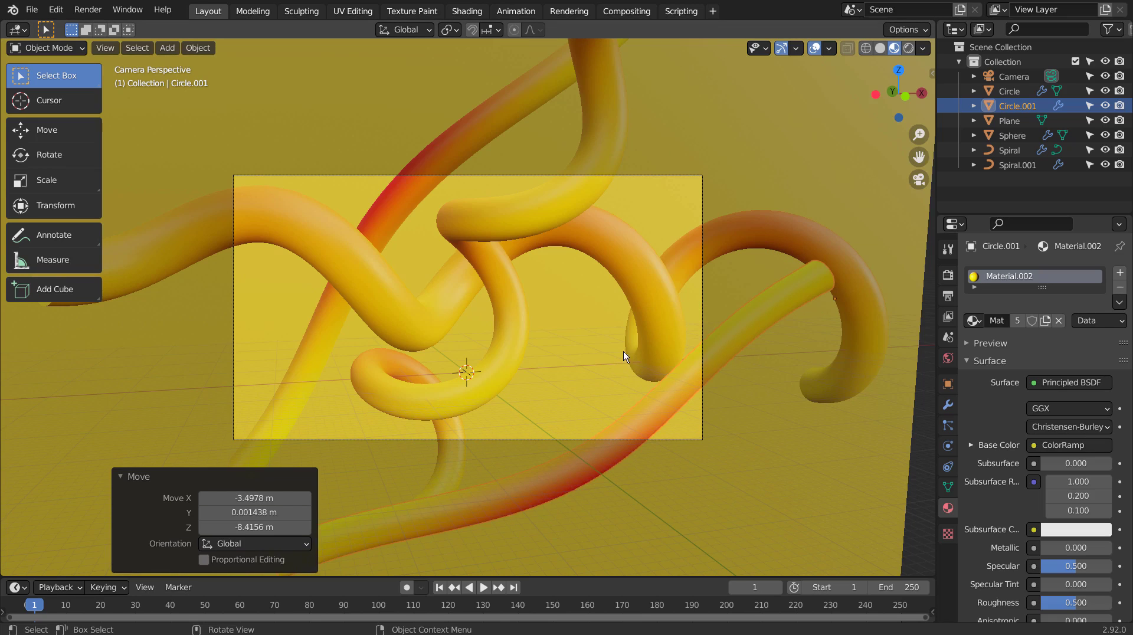
Step: Duplicate the tube a second time as Circle.002 and position it, checking from the side
key(shift+d)
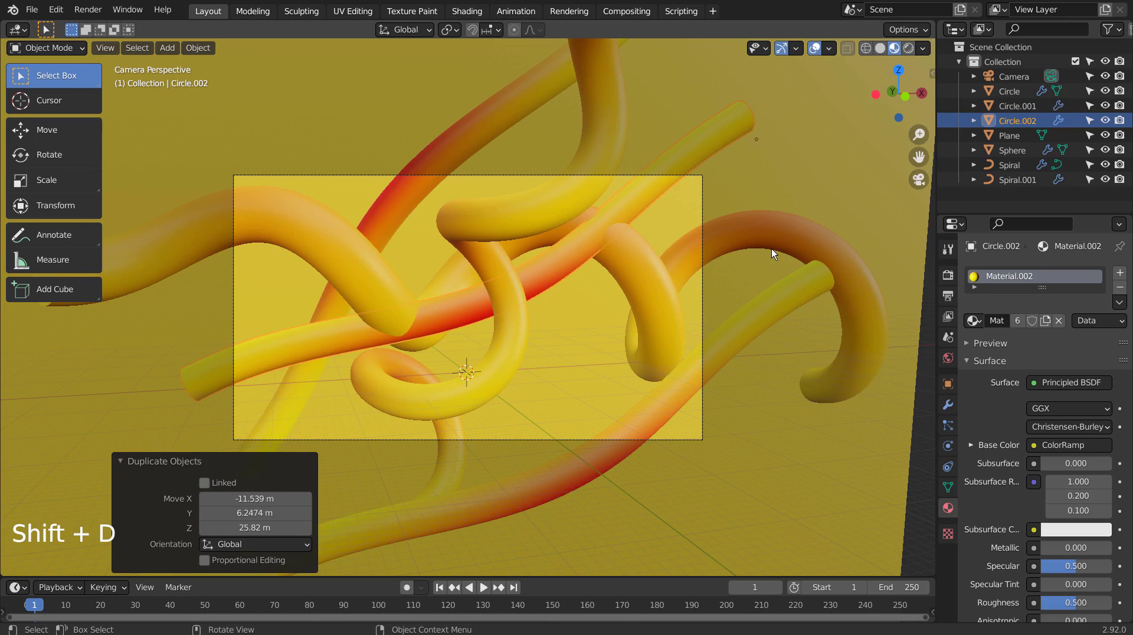
key(s)
key(g)
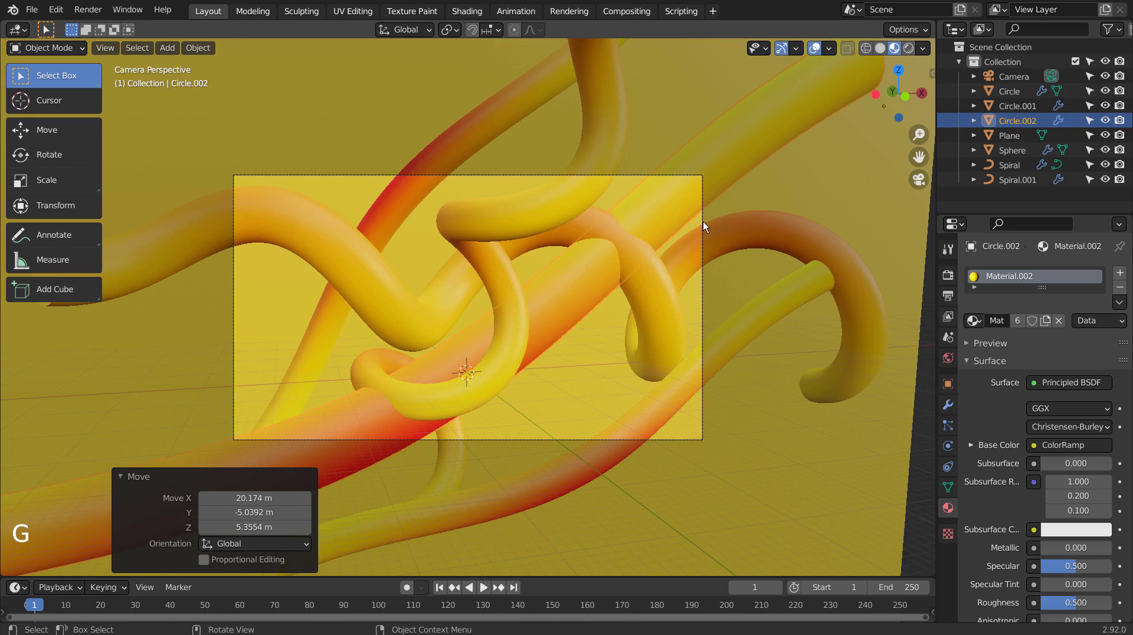
key(KP_9)
key(KP_1)
key(KP_3)
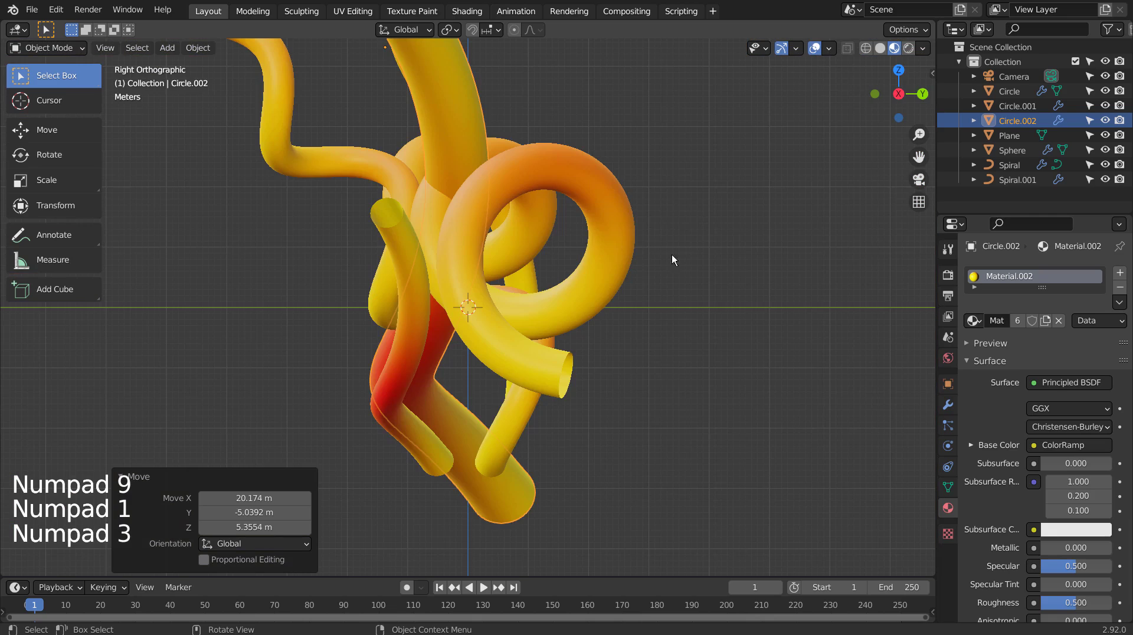
key(g)
key(KP_0)
click(577, 378)
click(429, 311)
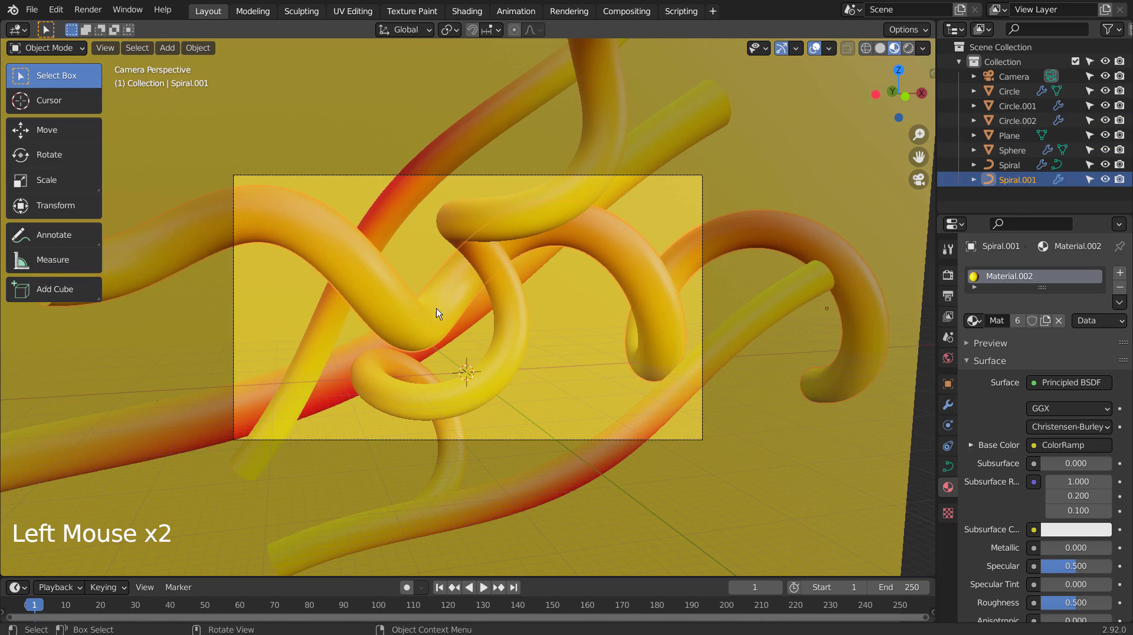
click(810, 169)
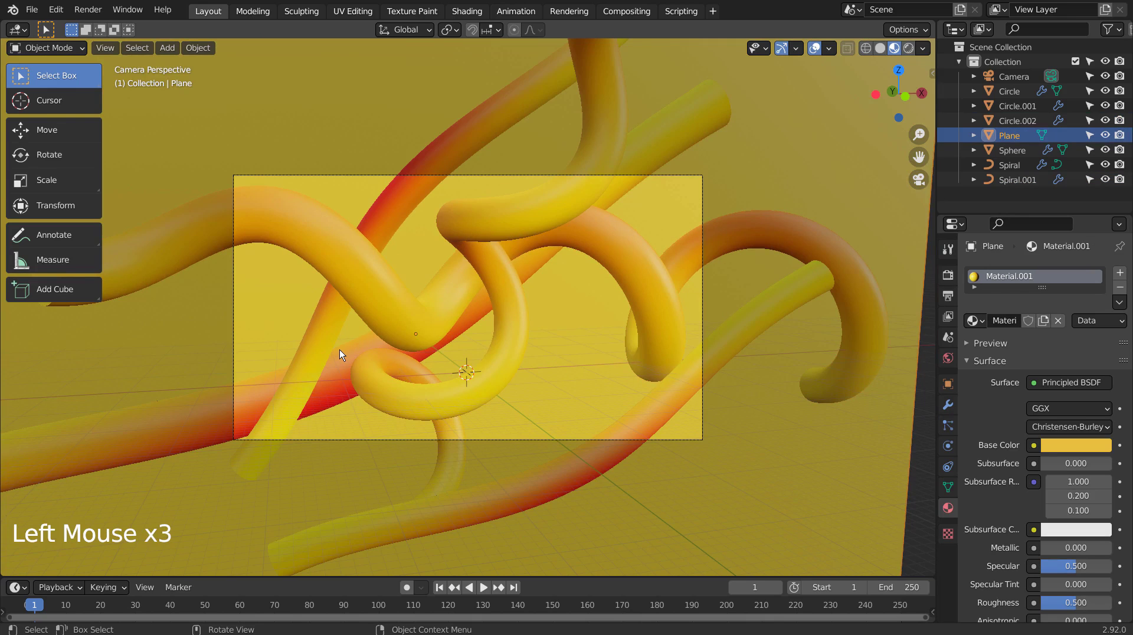
scroll(down, 3)
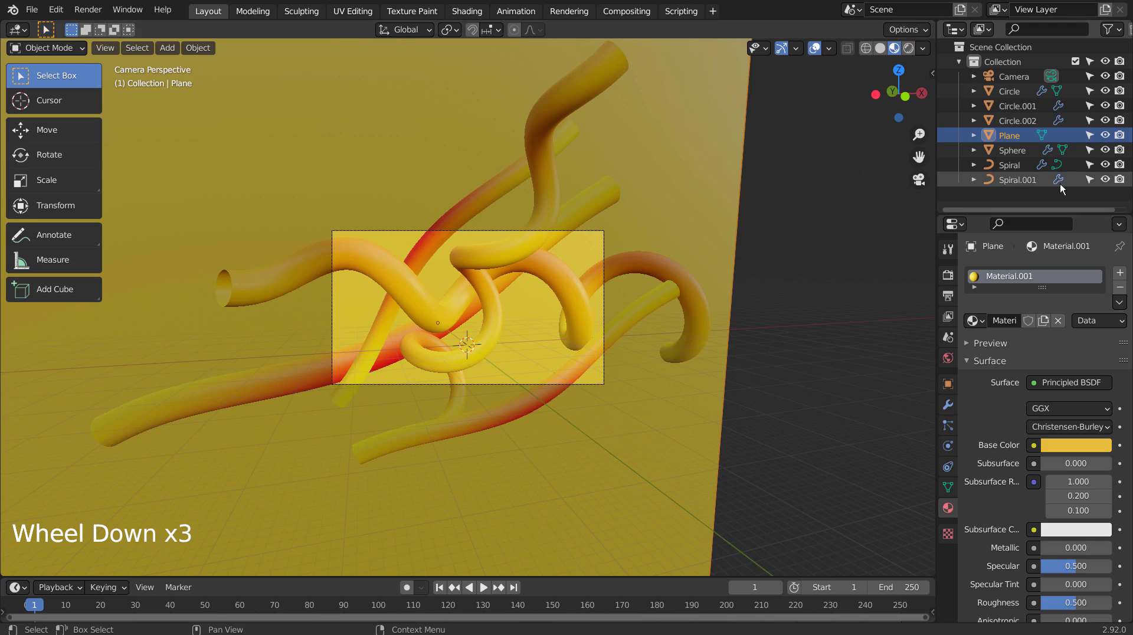
click(1017, 156)
scroll(up, 3)
key(KP_1)
scroll(up, 3)
Step: Bring the gradient sphere into the camera frame and set its position
key(KP_0)
key(g)
key(s)
key(g)
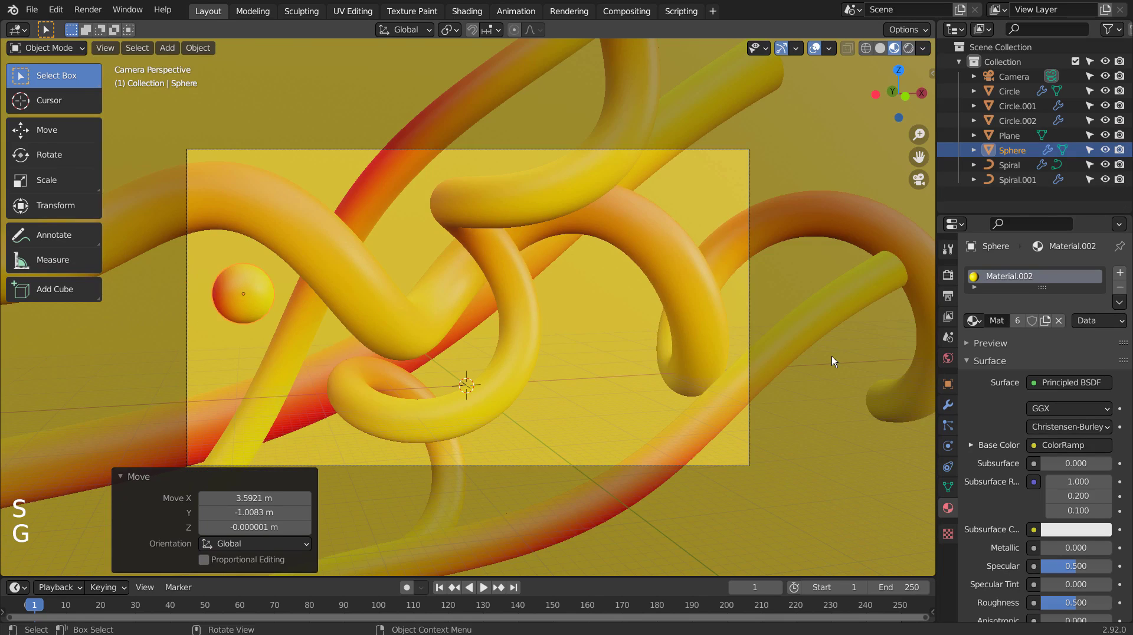
Step: Duplicate the sphere several times at varied sizes, one shrunk to a dot near the top left
key(shift+d)
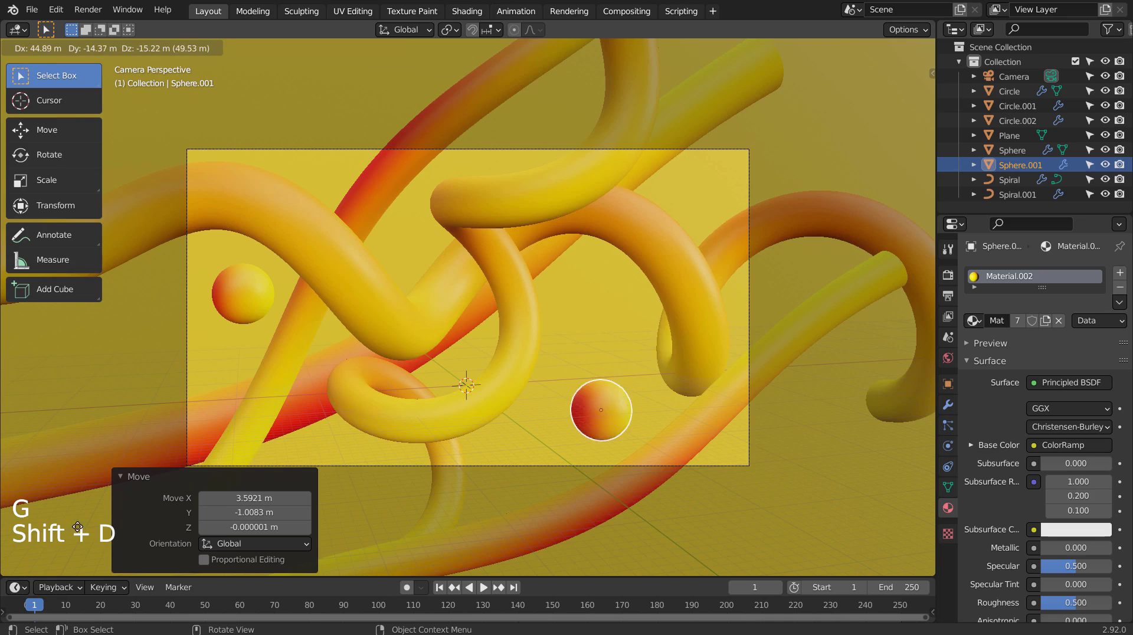
middle_click(87, 484)
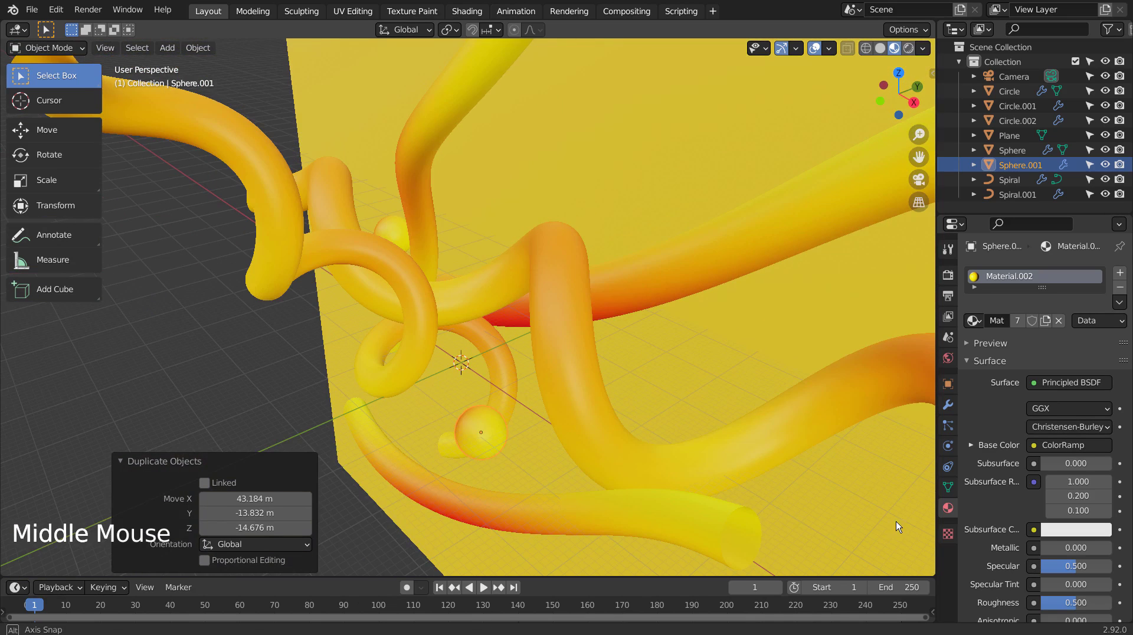
key(g)
key(KP_0)
key(g)
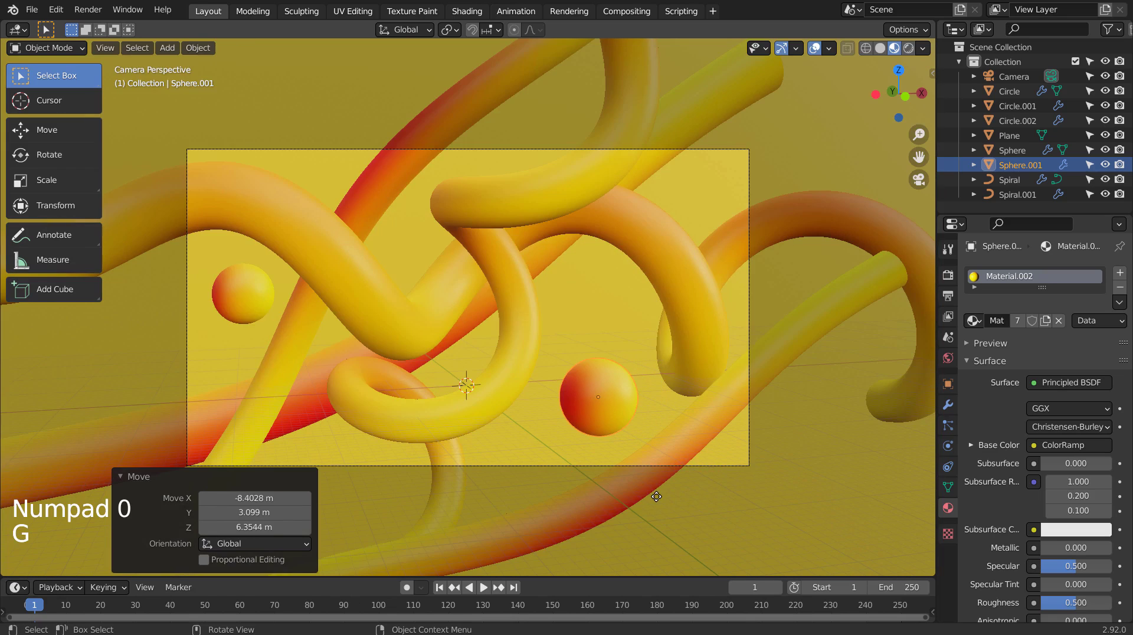
key(shift+d)
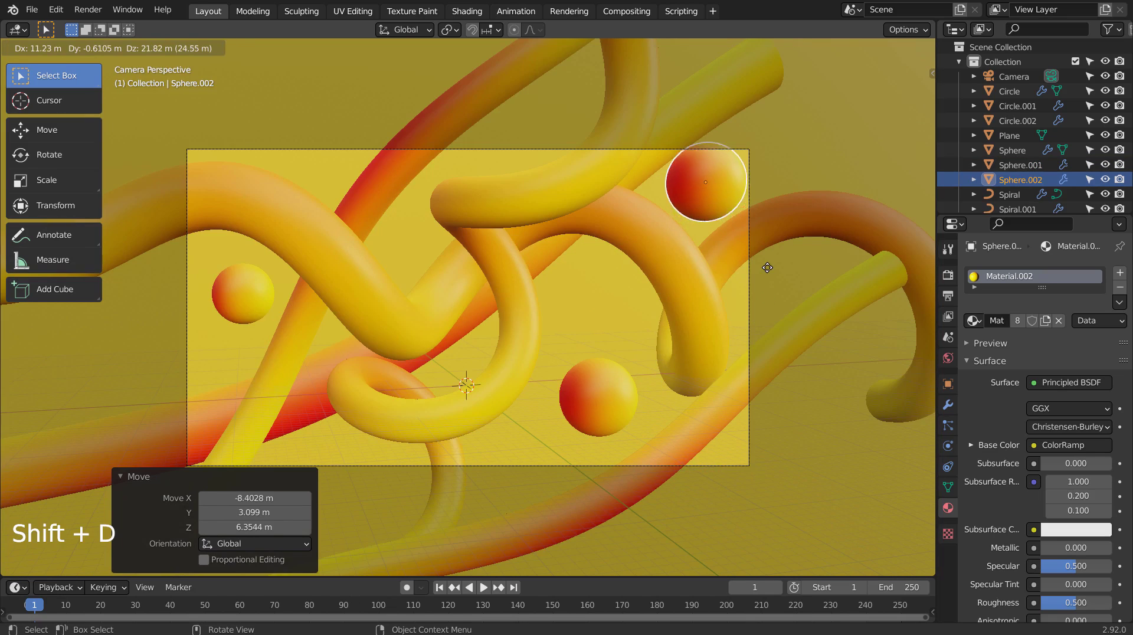
key(s)
key(g)
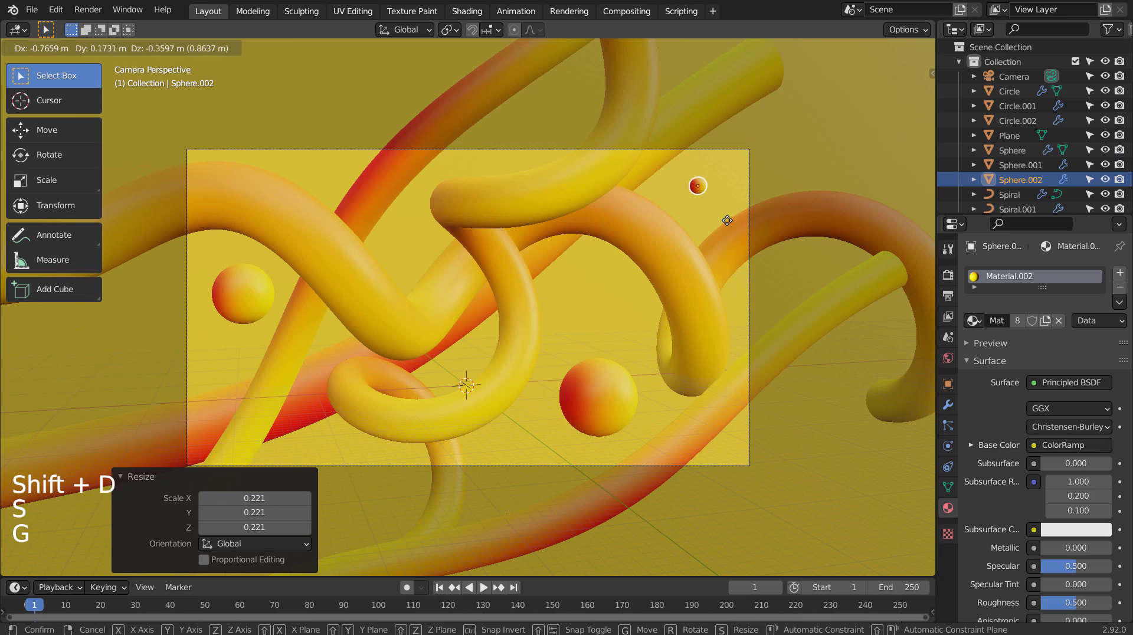
key(shift+d)
key(s)
key(g)
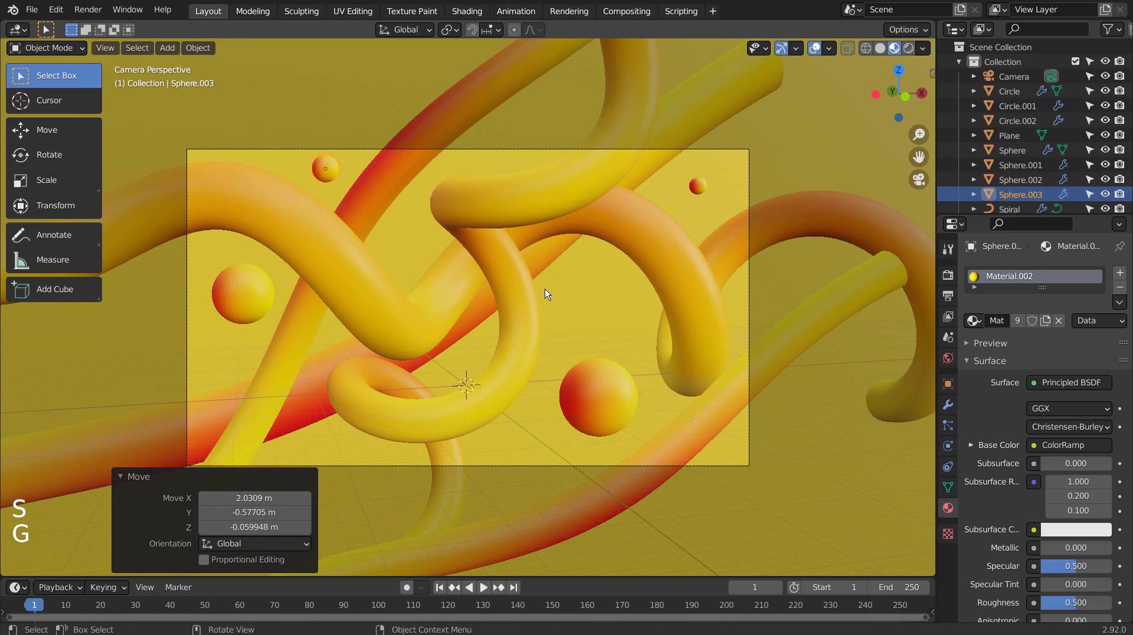
Step: Add two more sphere copies, the last small one placed between the tubes left of centre
key(shift+d)
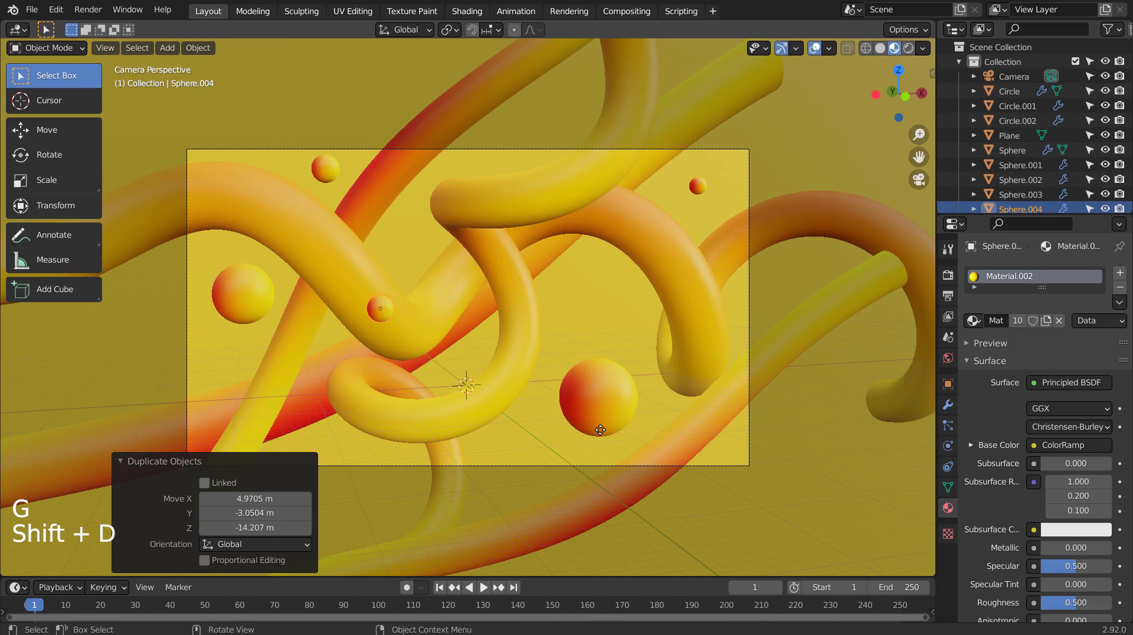
key(g)
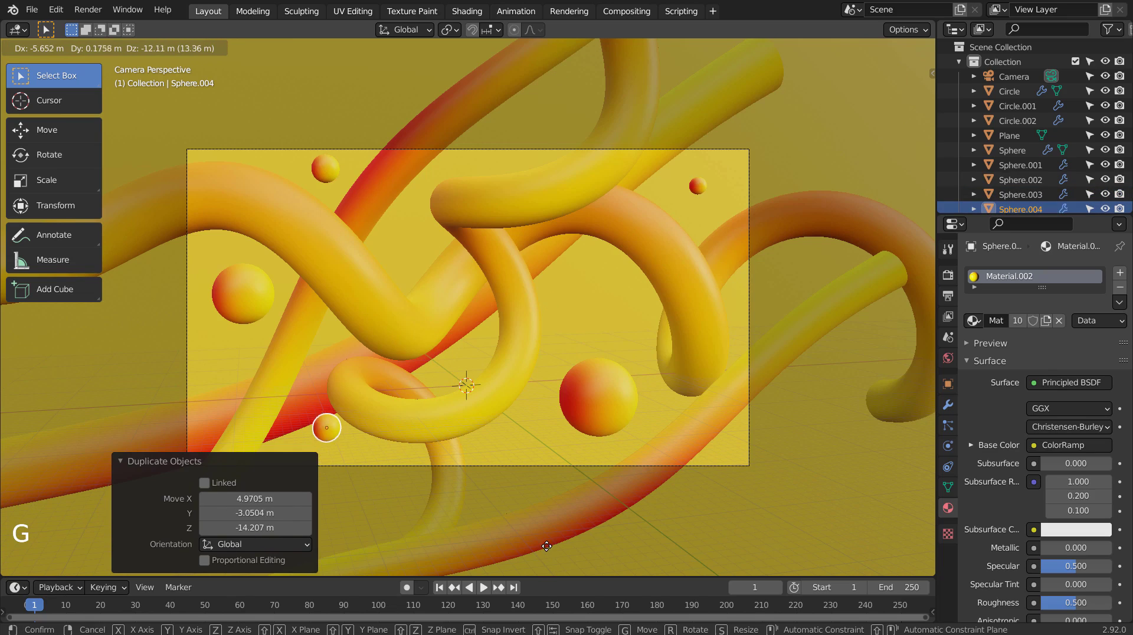
key(s)
key(g)
key(shift+d)
key(s)
key(g)
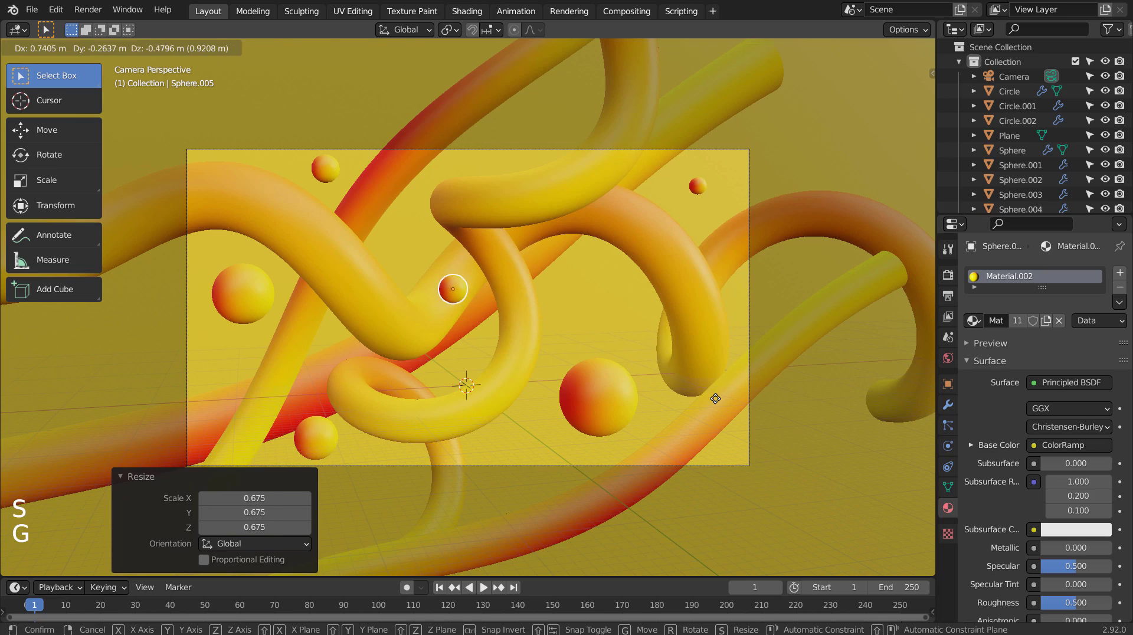
click(588, 295)
Step: Duplicate the spiral as Spiral.002 and move and rotate it to the camera frame's left edge
click(504, 280)
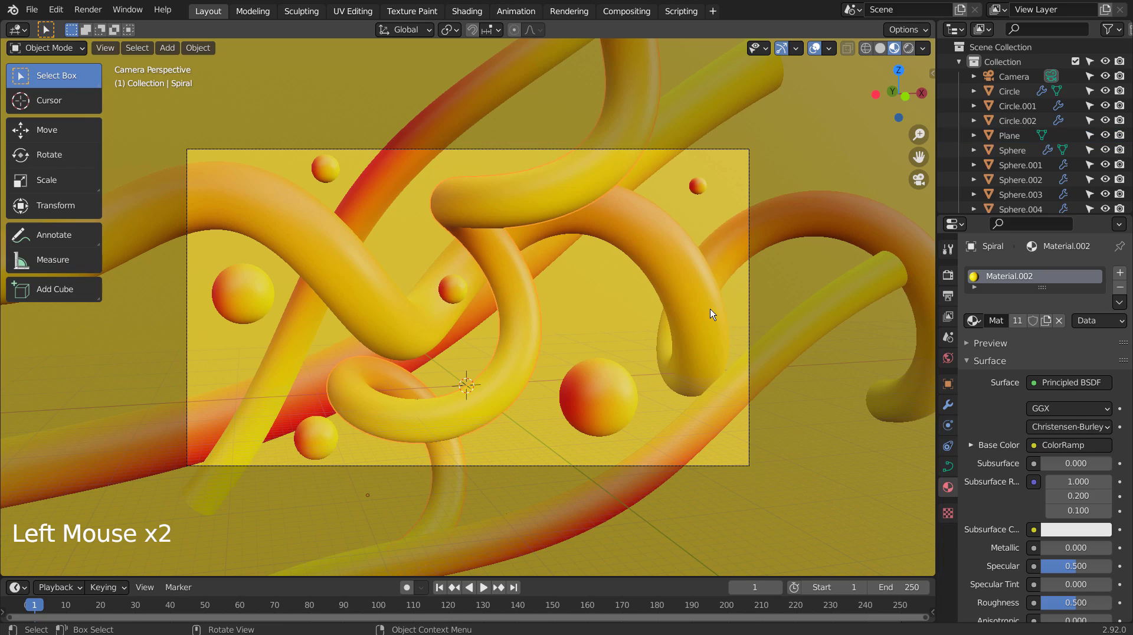
key(shift+d)
key(g)
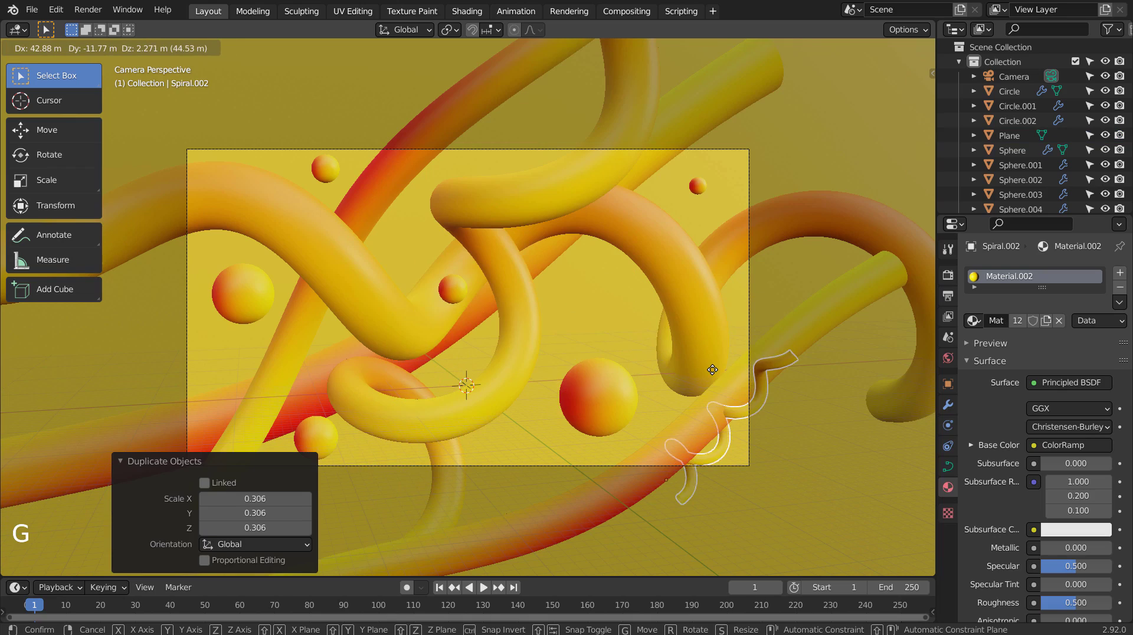
middle_click(762, 371)
middle_click(573, 450)
key(KP_7)
key(g)
key(KP_0)
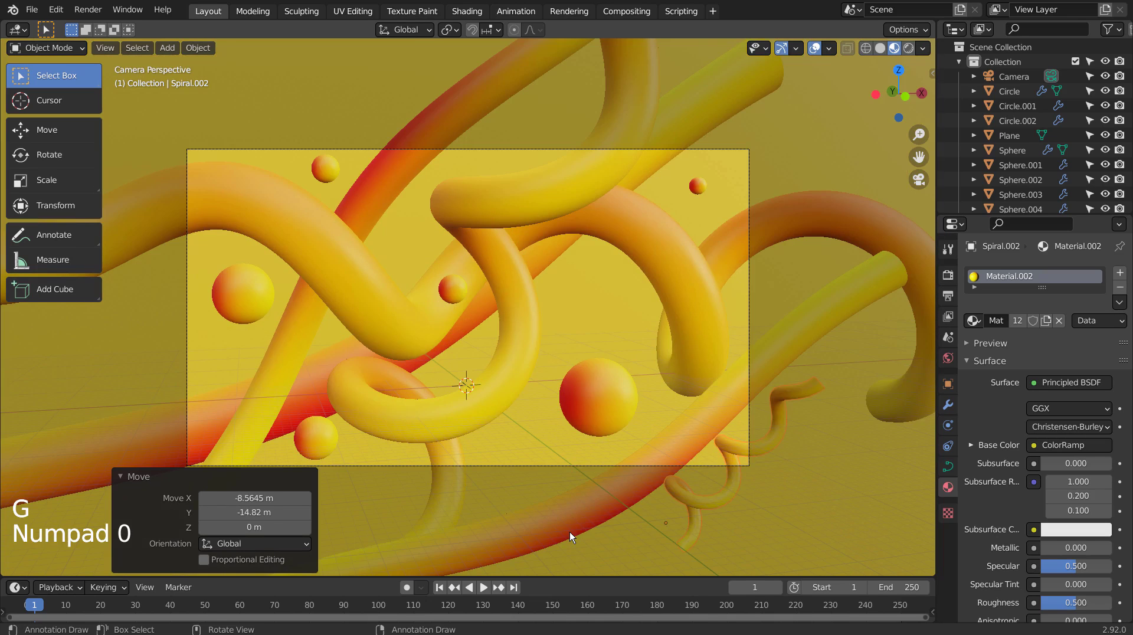
key(g)
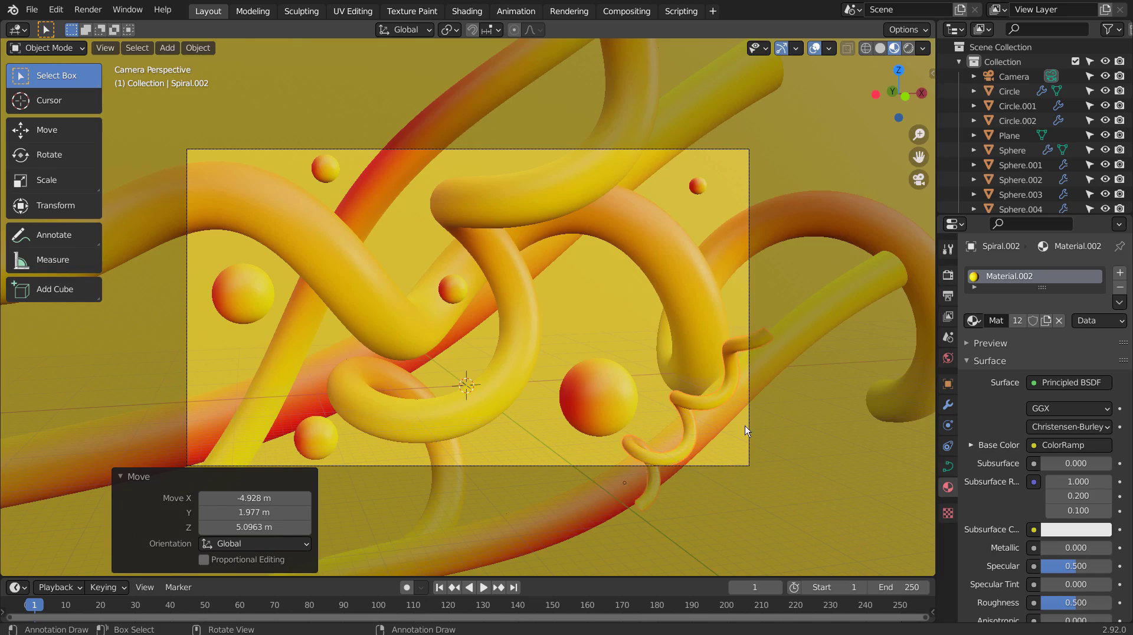
key(r)
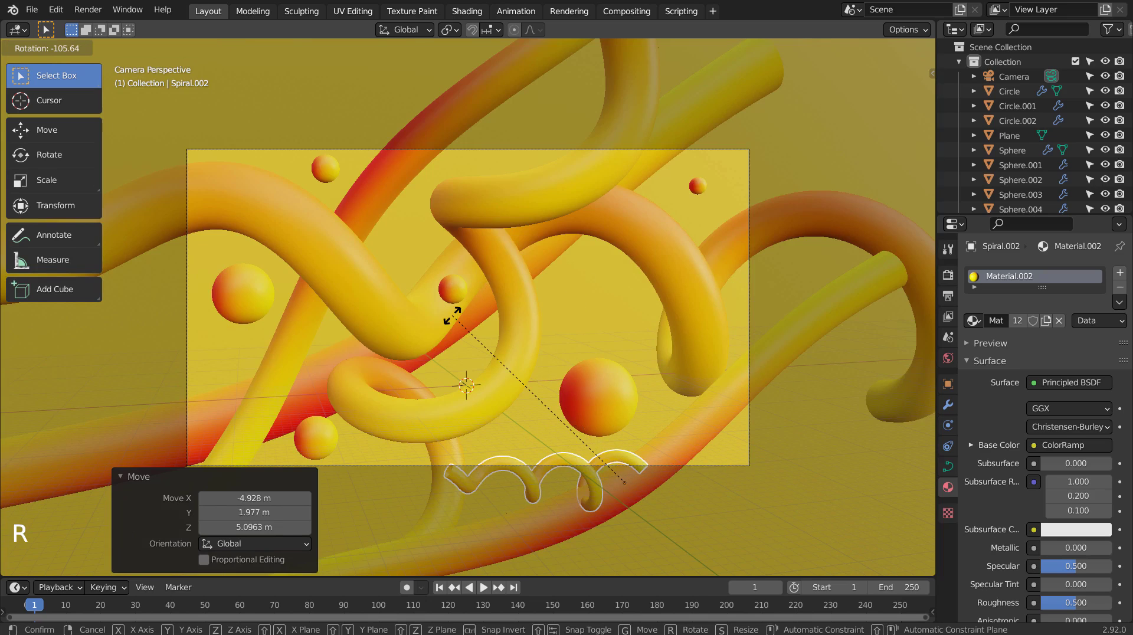
key(g)
key(r)
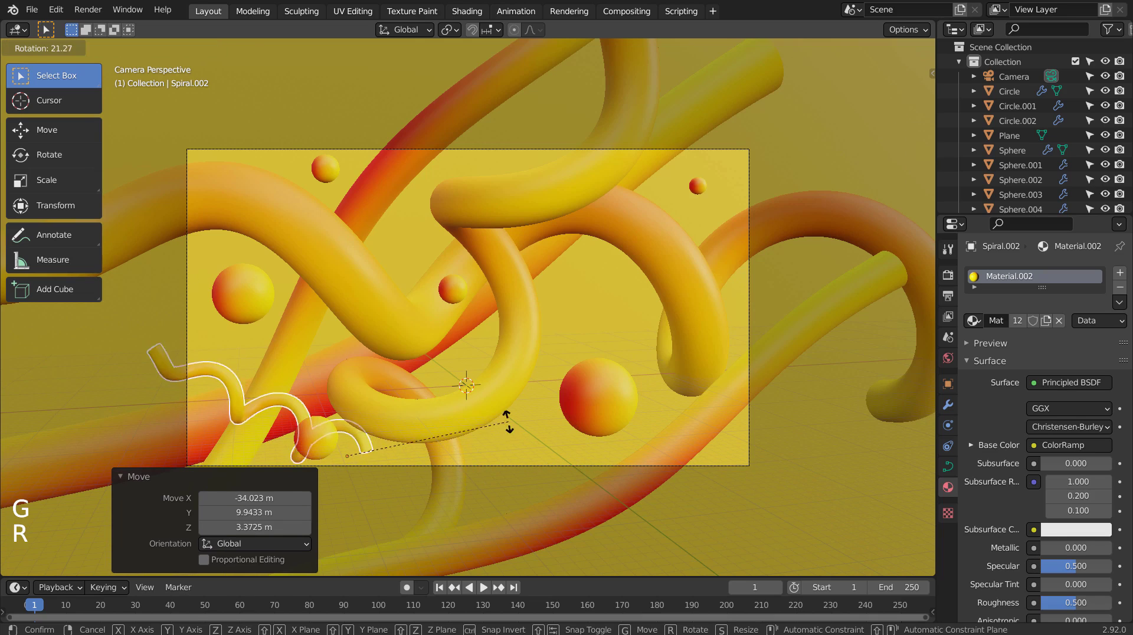
key(g)
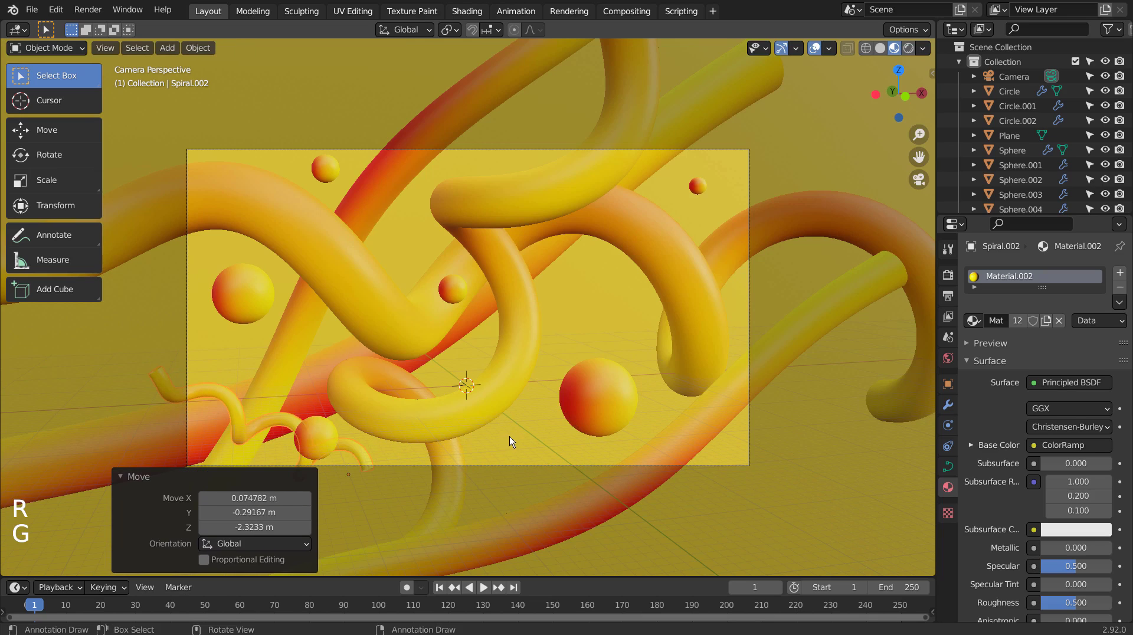
Step: Scale down and re-rotate the small spiral piece so it sits lower left, partly behind the tubes
click(518, 437)
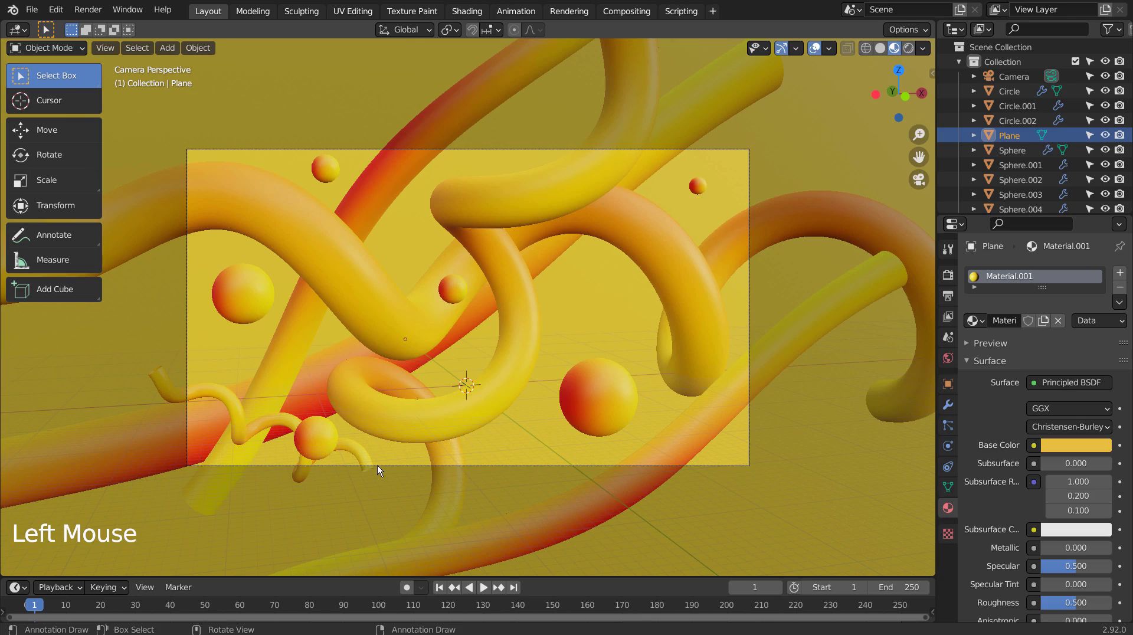
click(380, 468)
click(371, 448)
click(358, 454)
key(s)
key(s)
key(r)
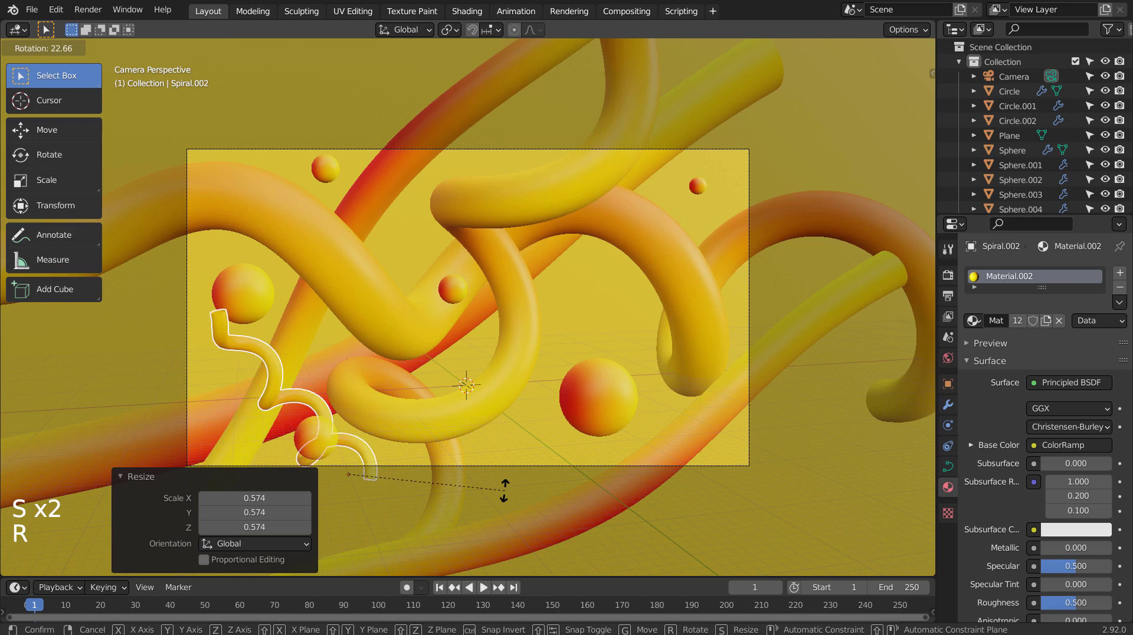
key(g)
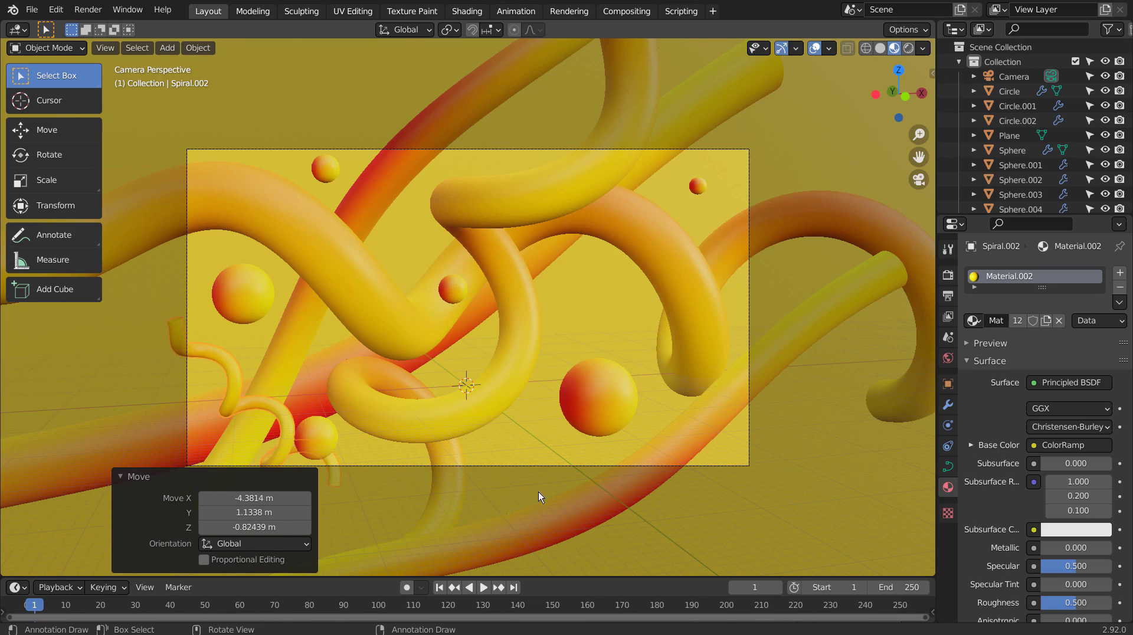
click(530, 448)
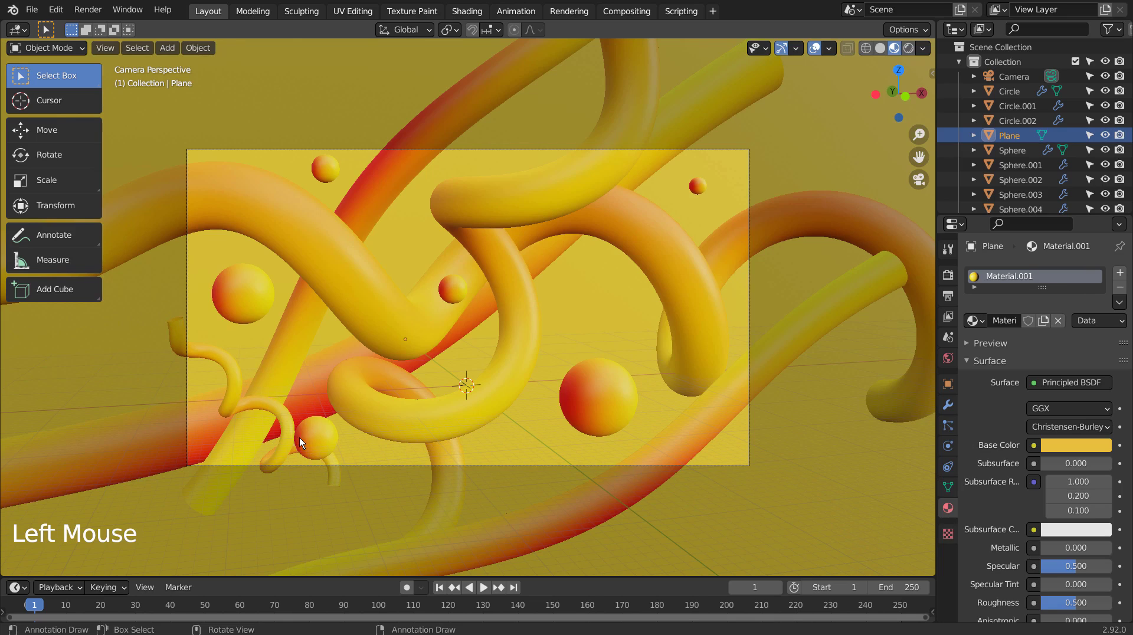
click(626, 292)
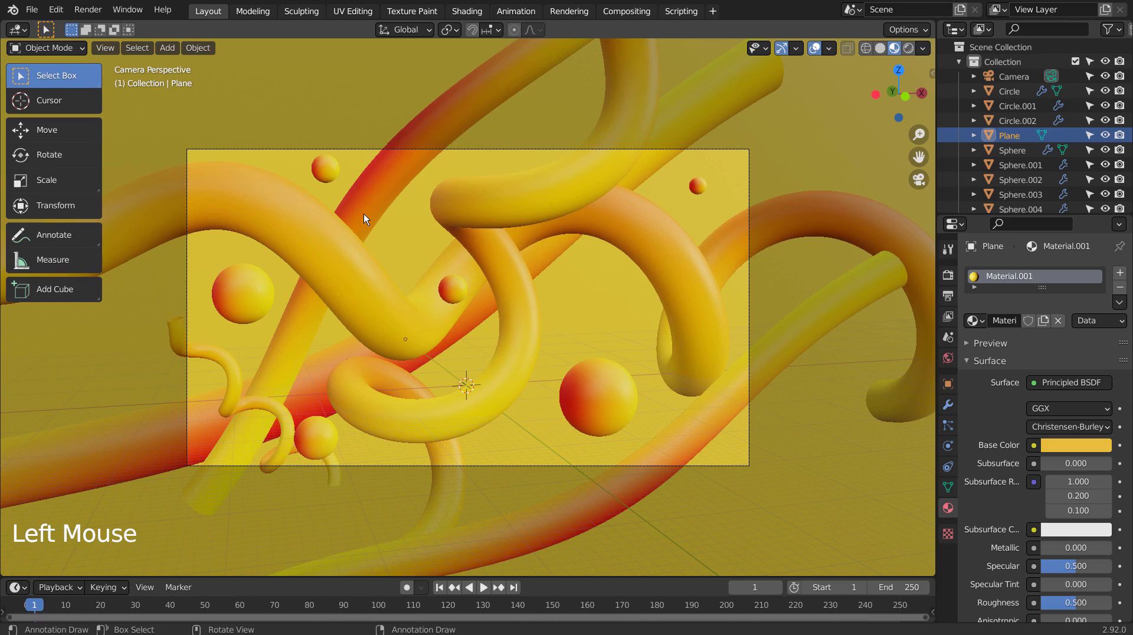
click(364, 216)
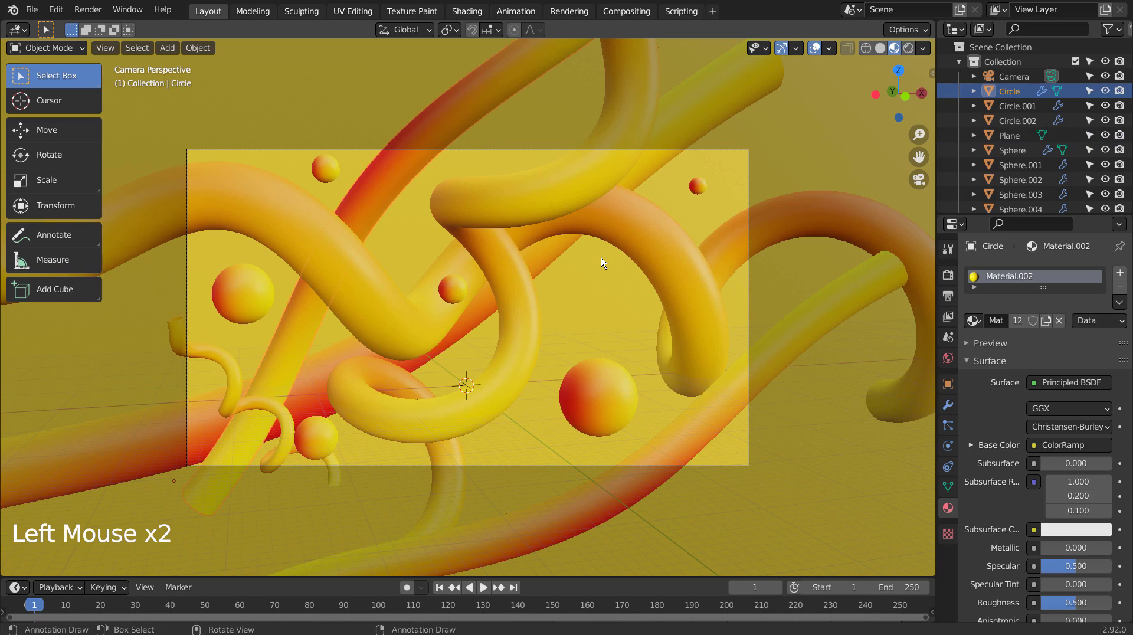
Step: Duplicate the Circle tube as Circle.003 across the frame's top with a low-roughness metallic gold material
key(KP_7)
key(shift+d)
key(KP_0)
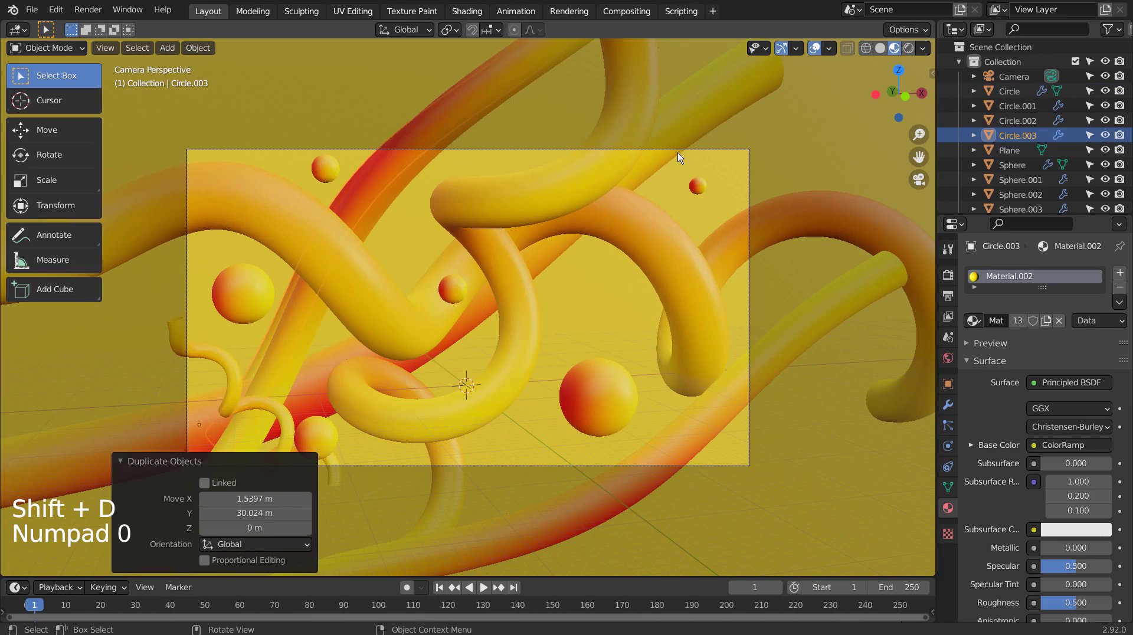
key(r)
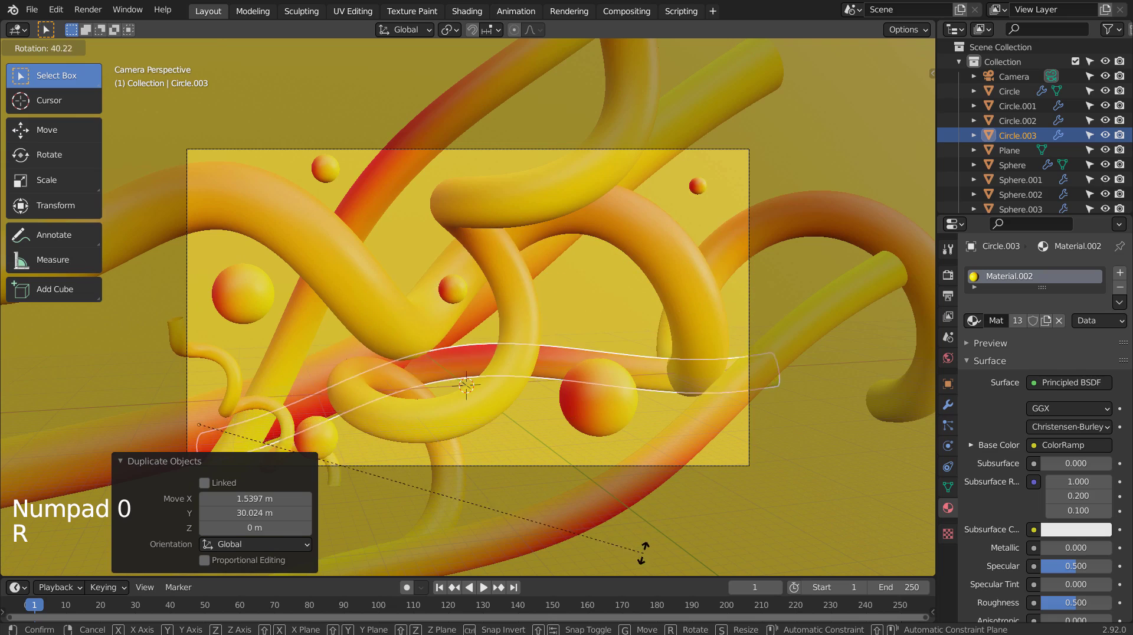
key(g)
key(s)
key(g)
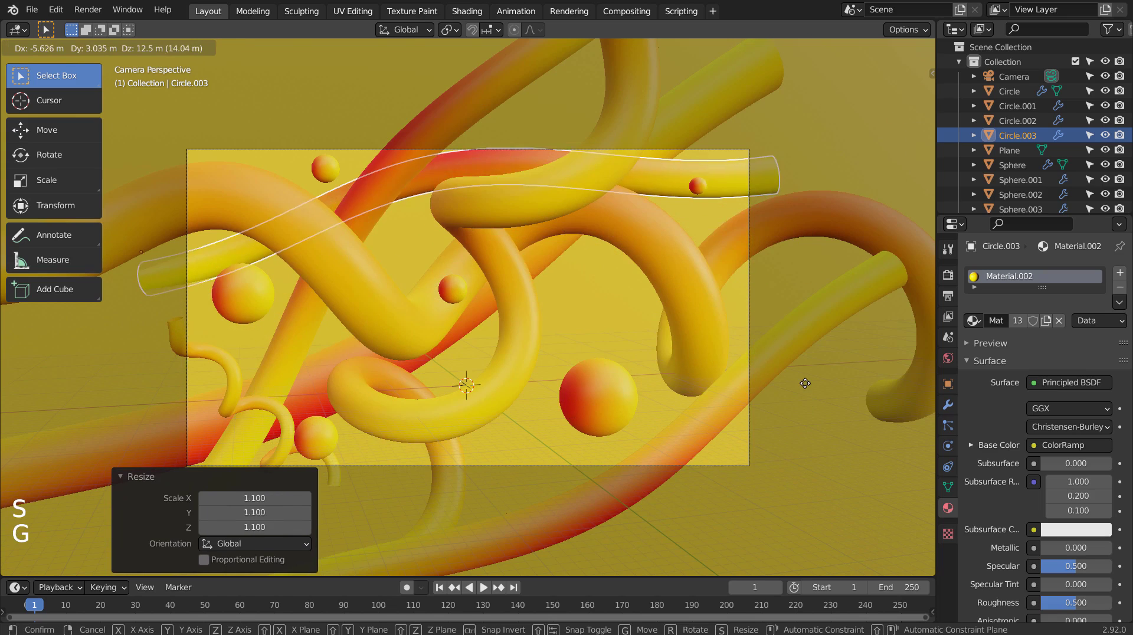
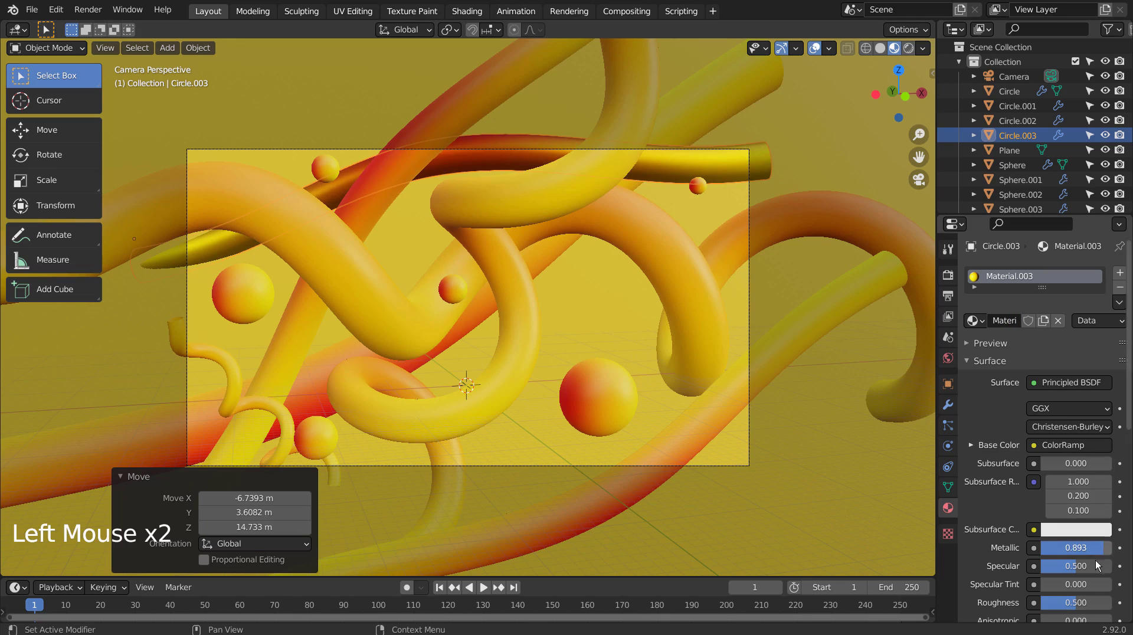
click(1082, 606)
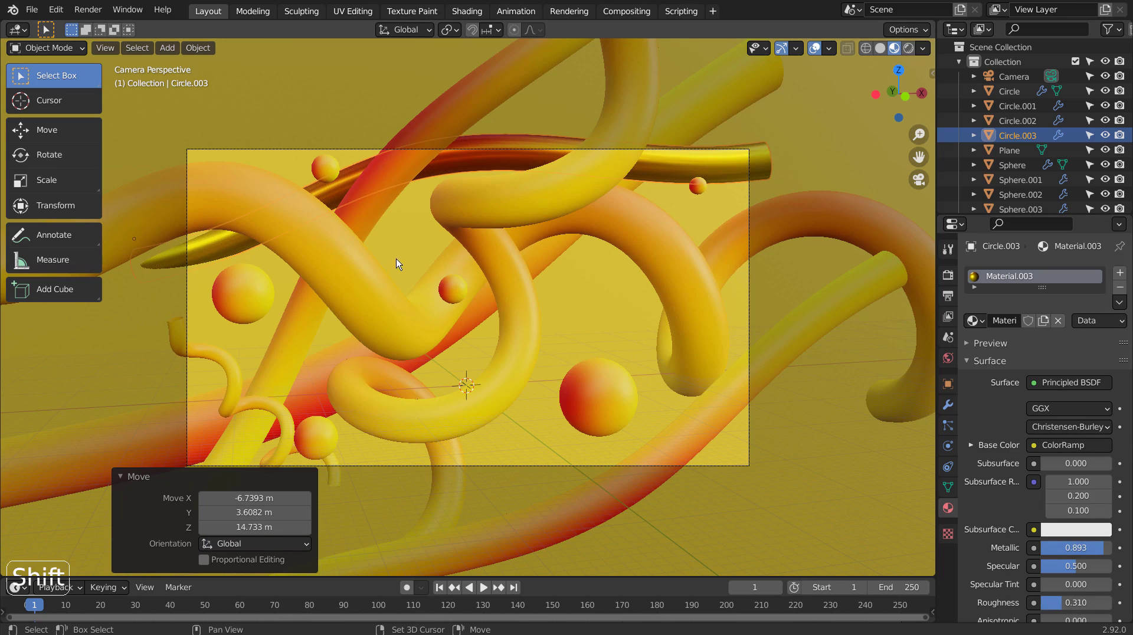
Step: Duplicate the gold tube and rotate and move the copy lower in the scene
key(shift+d)
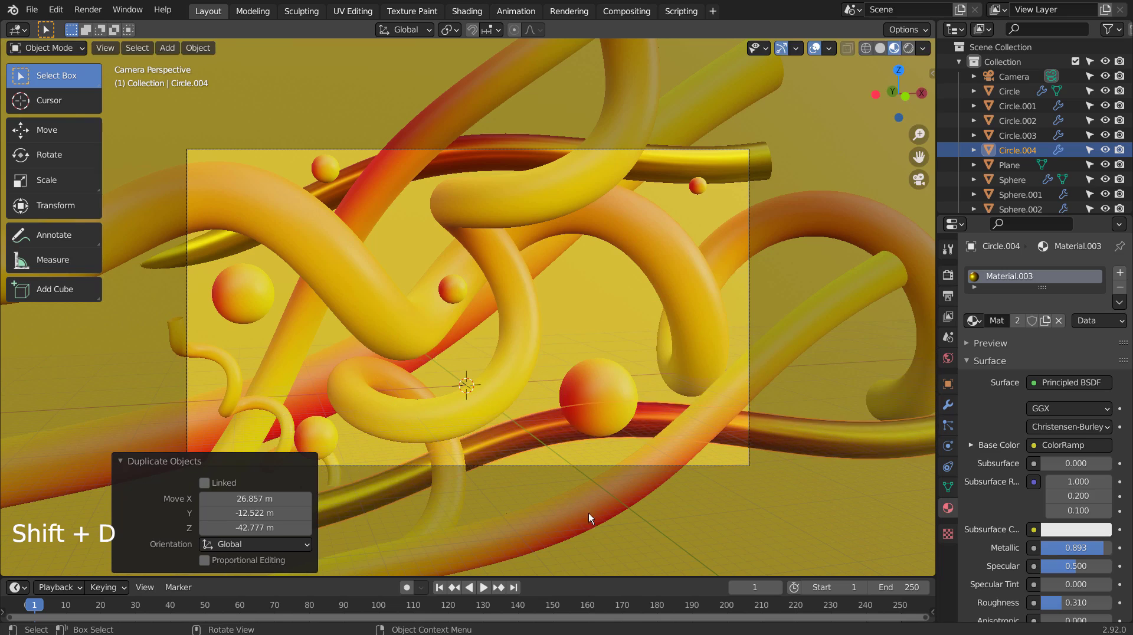
key(r)
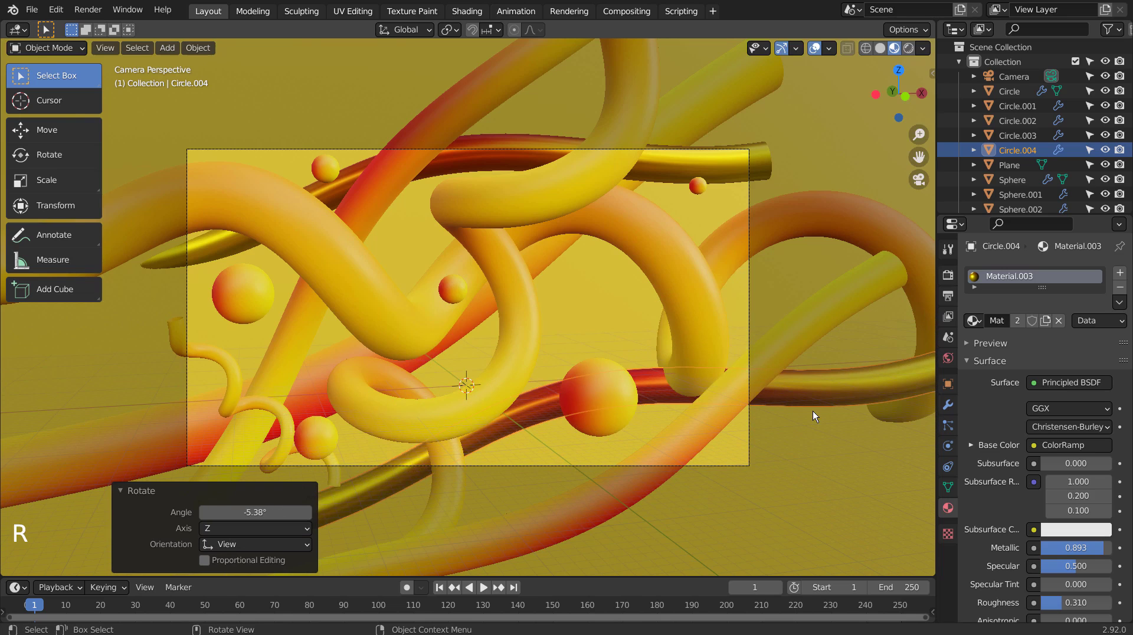
key(g)
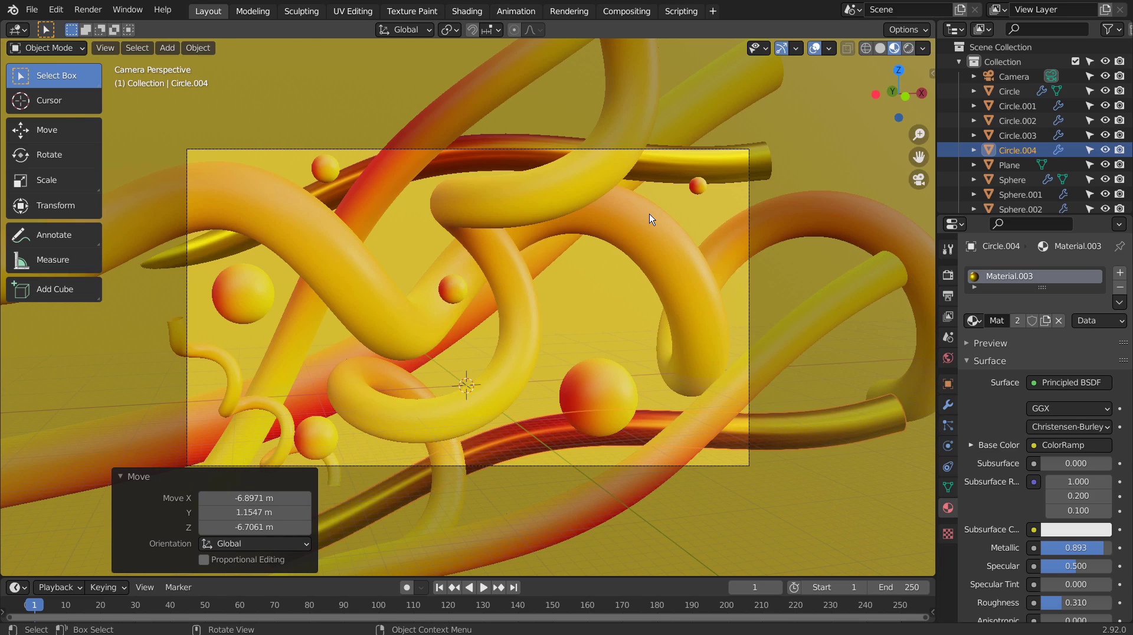
key(r)
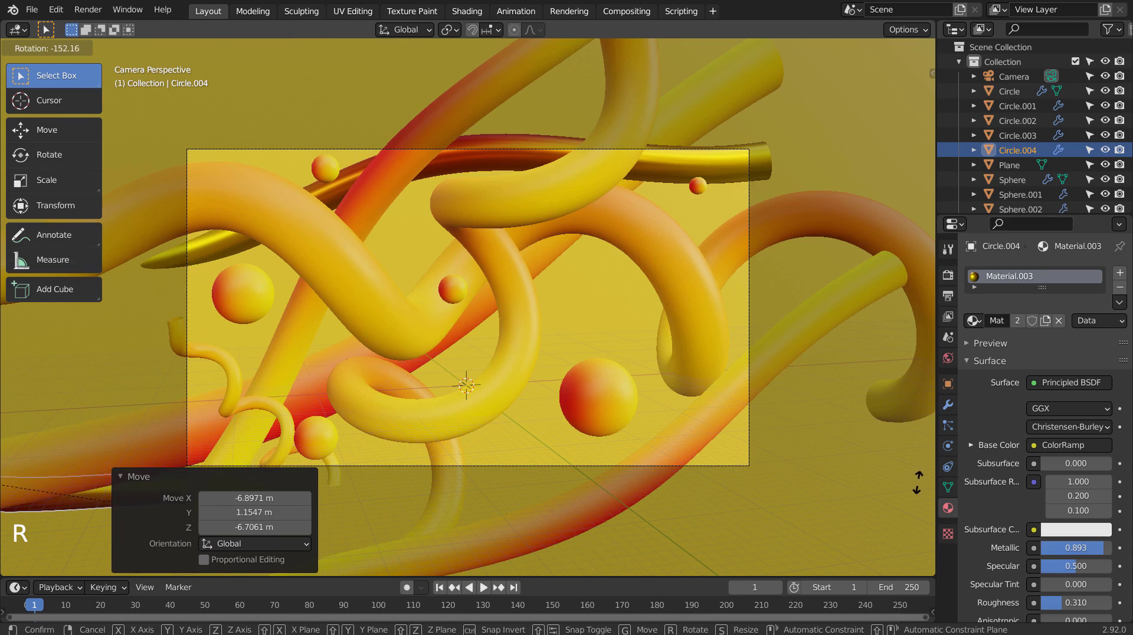
key(g)
key(g)
key(r)
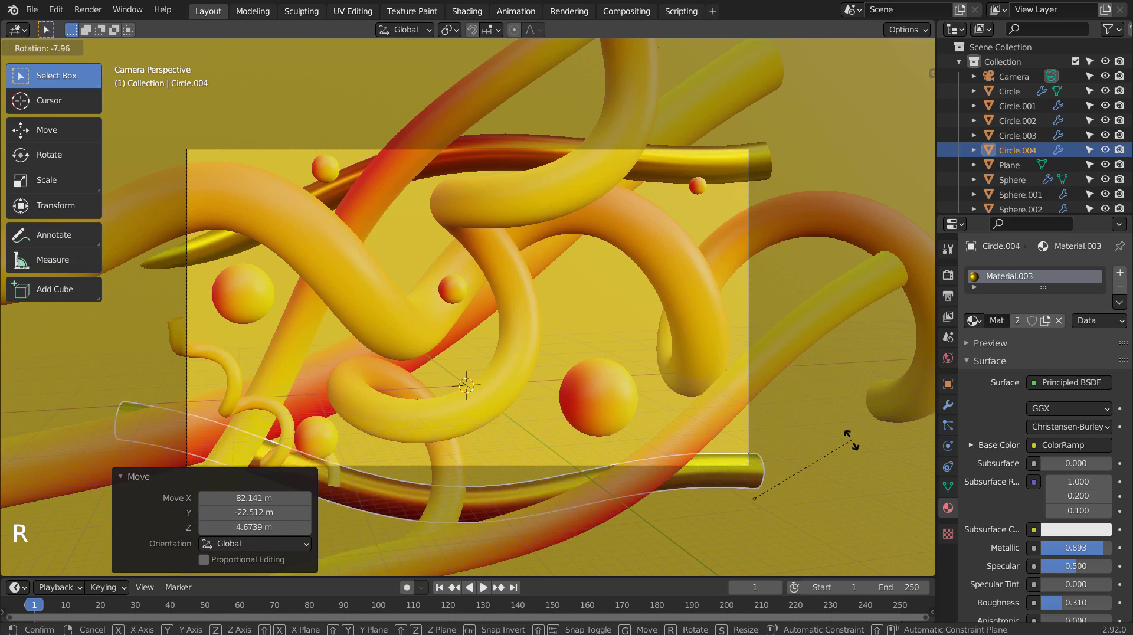
key(g)
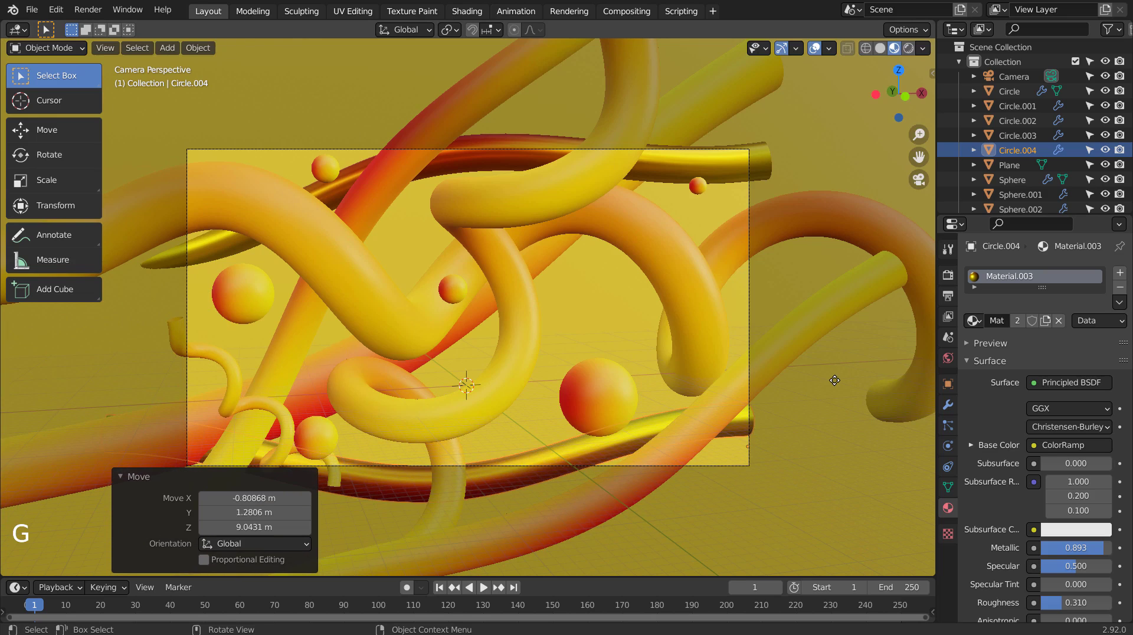
Step: Scale and slide the copy so it sweeps diagonally across the lower frame behind the large sphere
key(KP_3)
key(g)
key(KP_0)
key(s)
key(g)
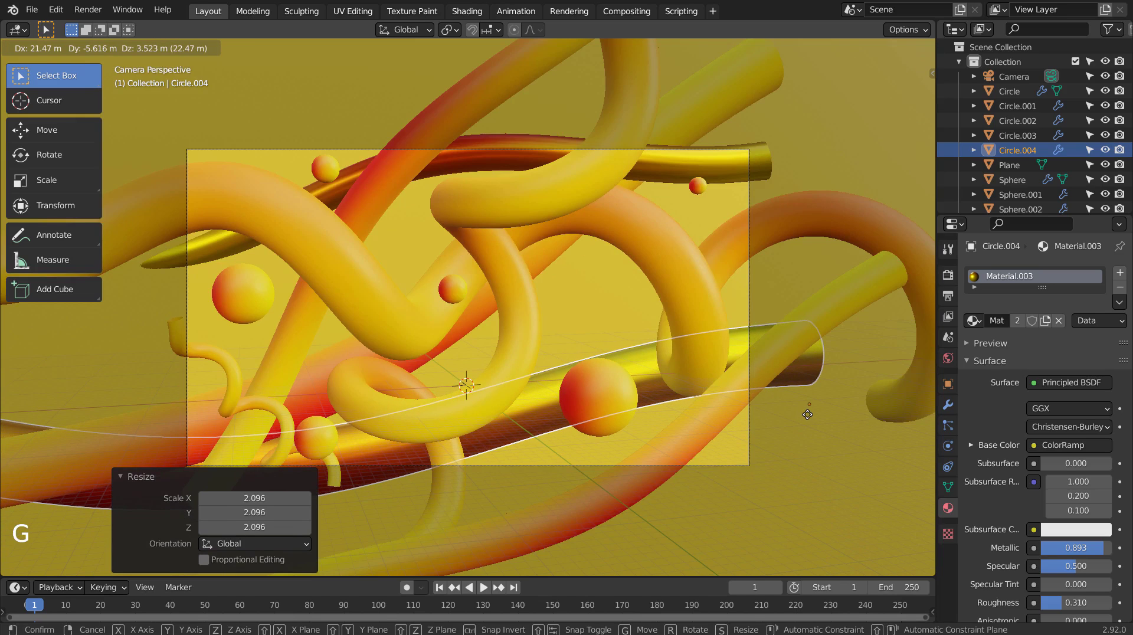
click(815, 477)
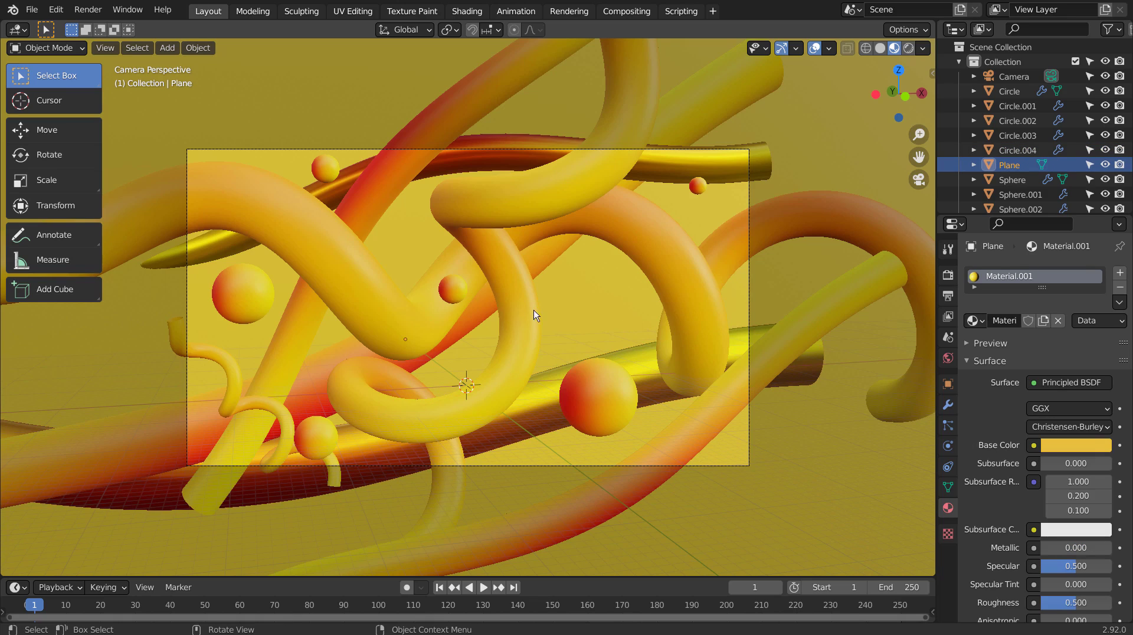
Step: Move and scale the yellow backdrop plane about 1.23× to fill the camera view
click(576, 324)
middle_click(590, 325)
scroll(down, 3)
key(g)
key(KP_0)
key(s)
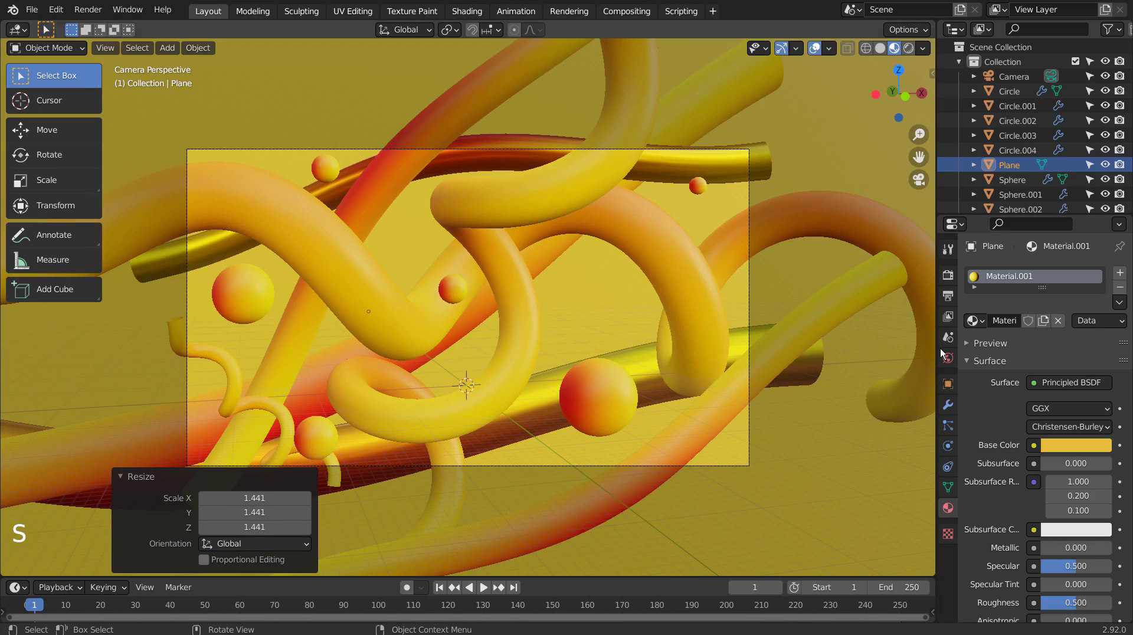
Step: Switch the viewport shading to a Rendered path-traced preview
click(909, 47)
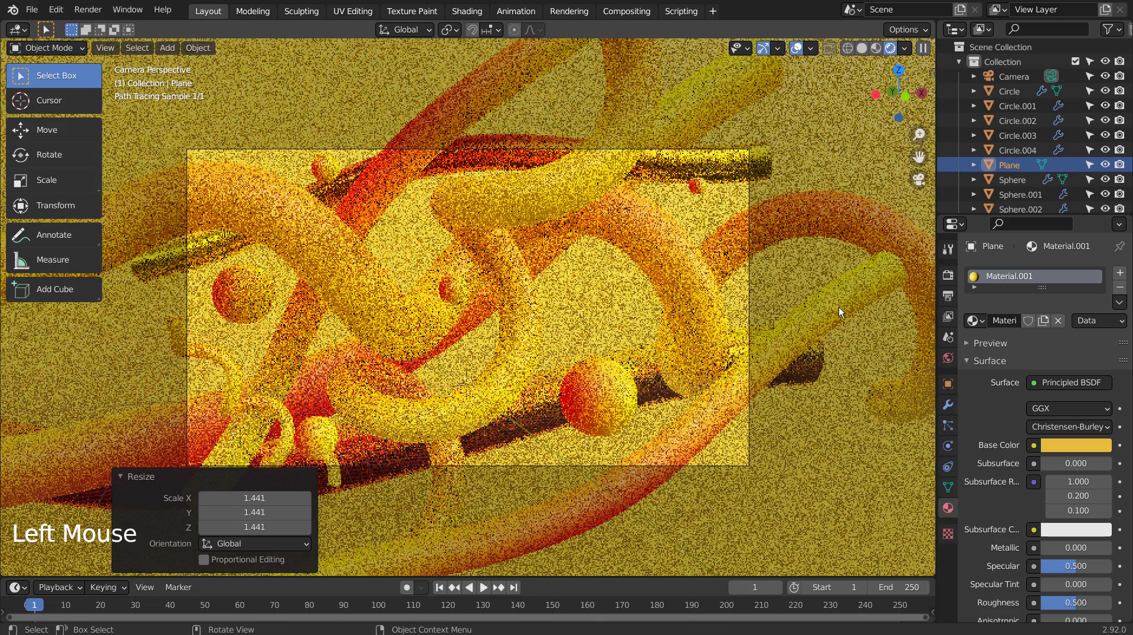